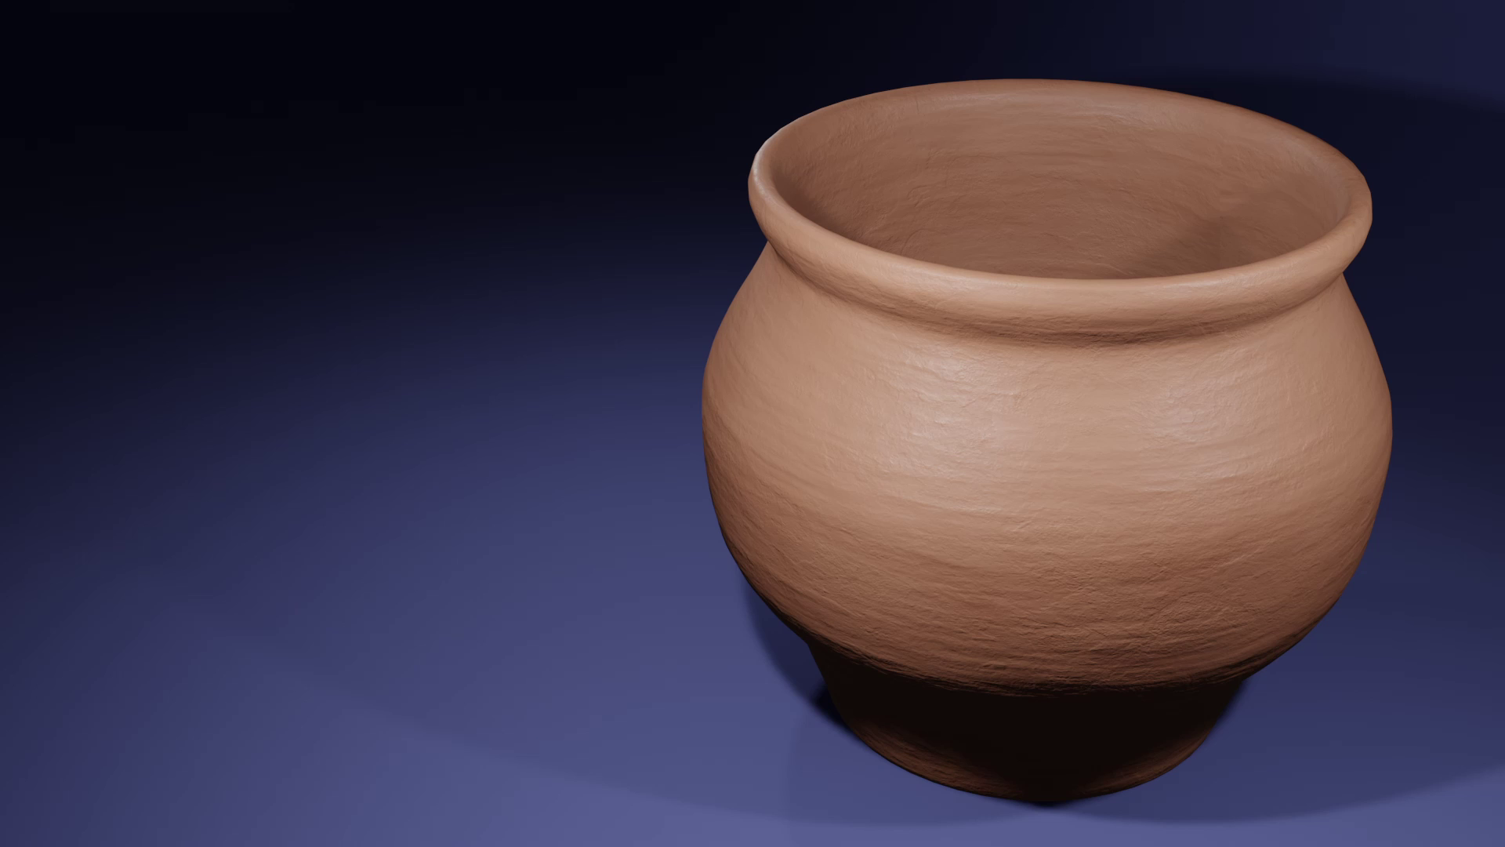
Bring up the empty scene viewed straight on from the front
left_click(842, 402)
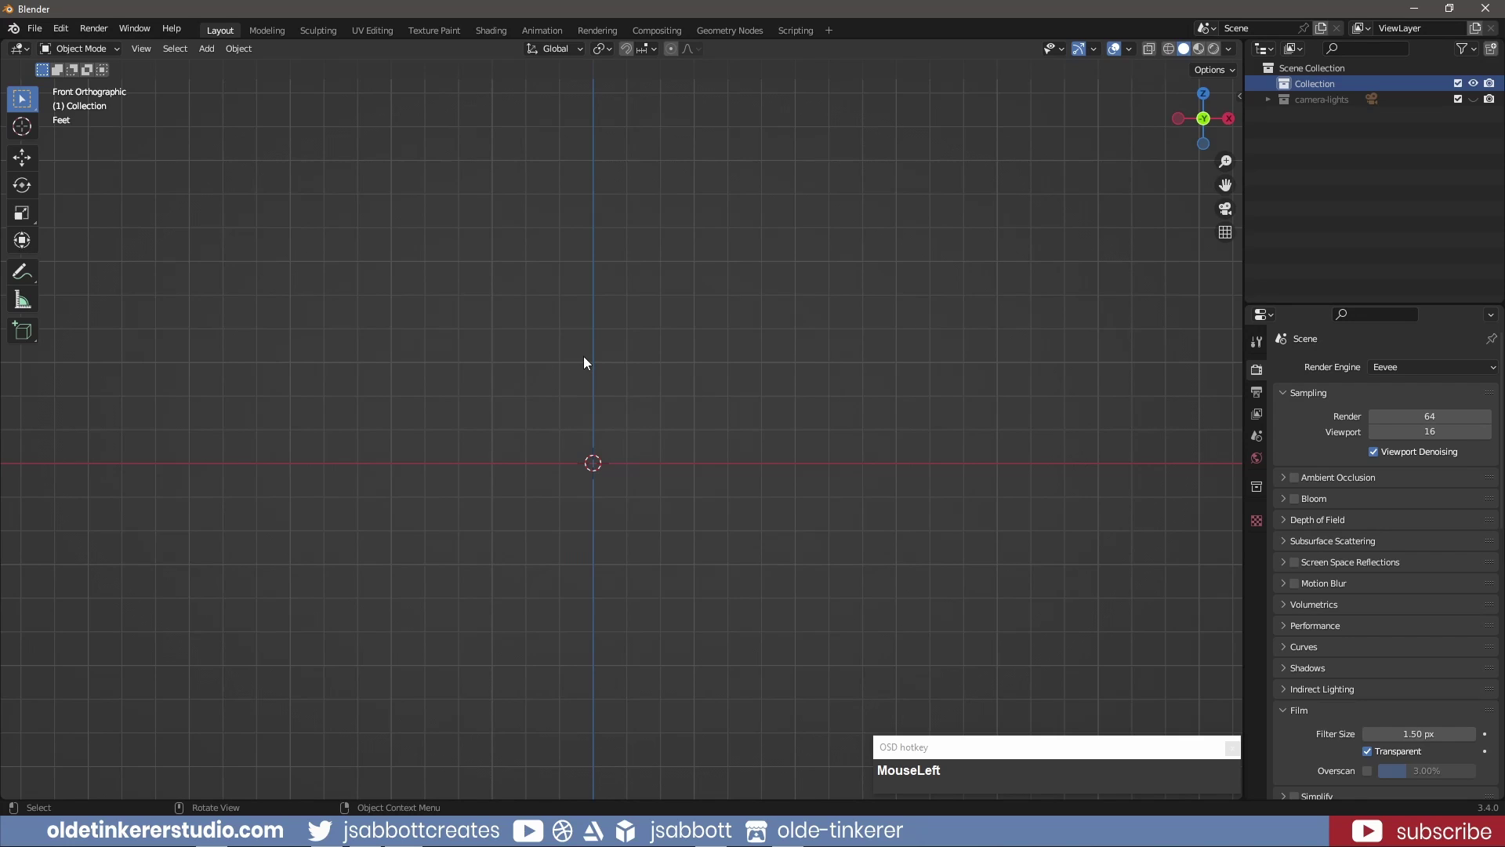
Add a NURBS path curve at the origin and enter Edit Mode on its control points
key("shift+a")
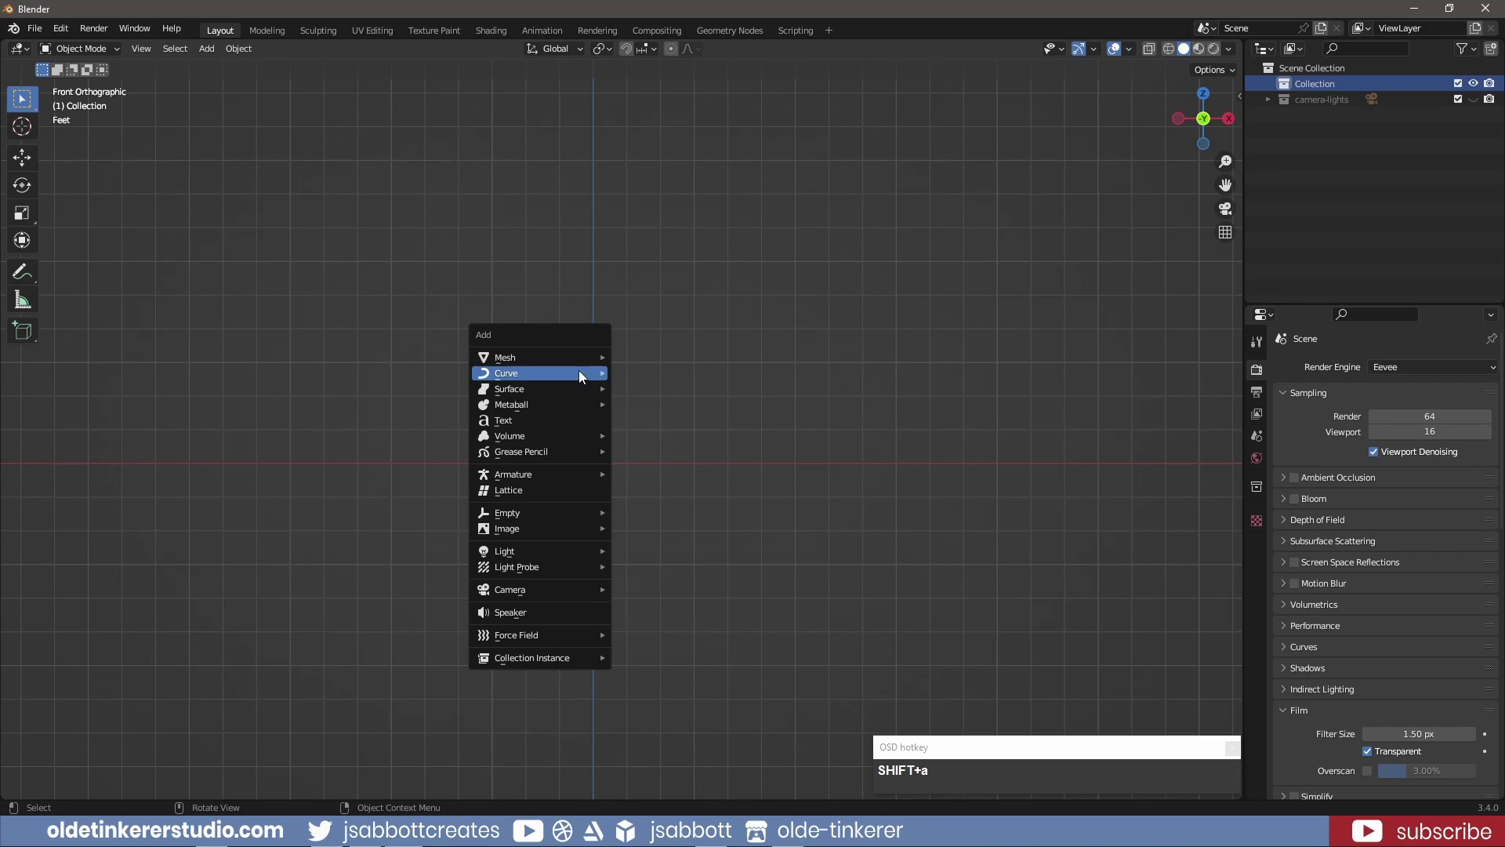
left_click(681, 446)
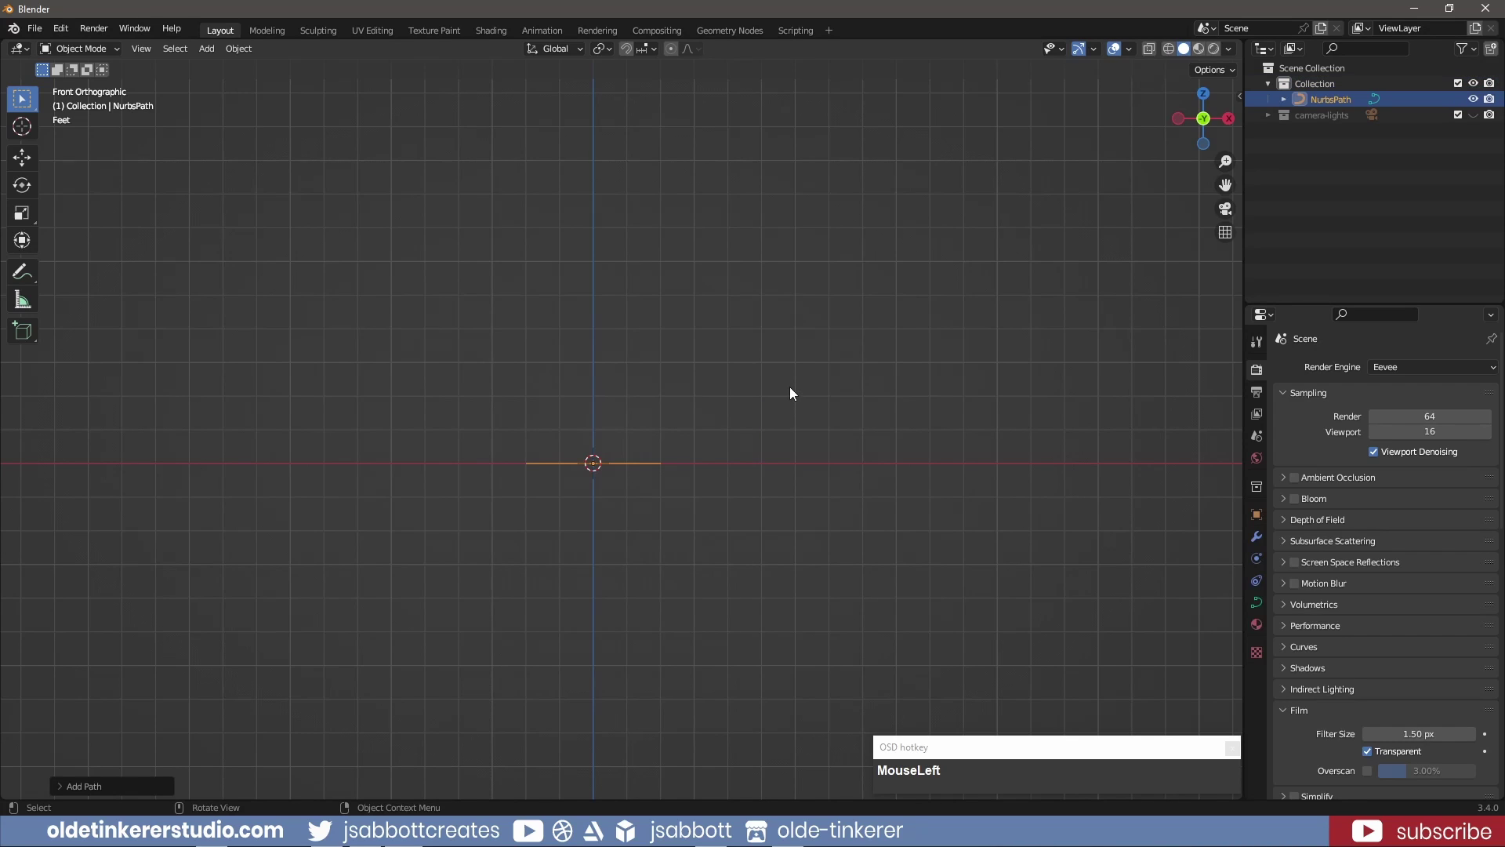
scroll("up", 3)
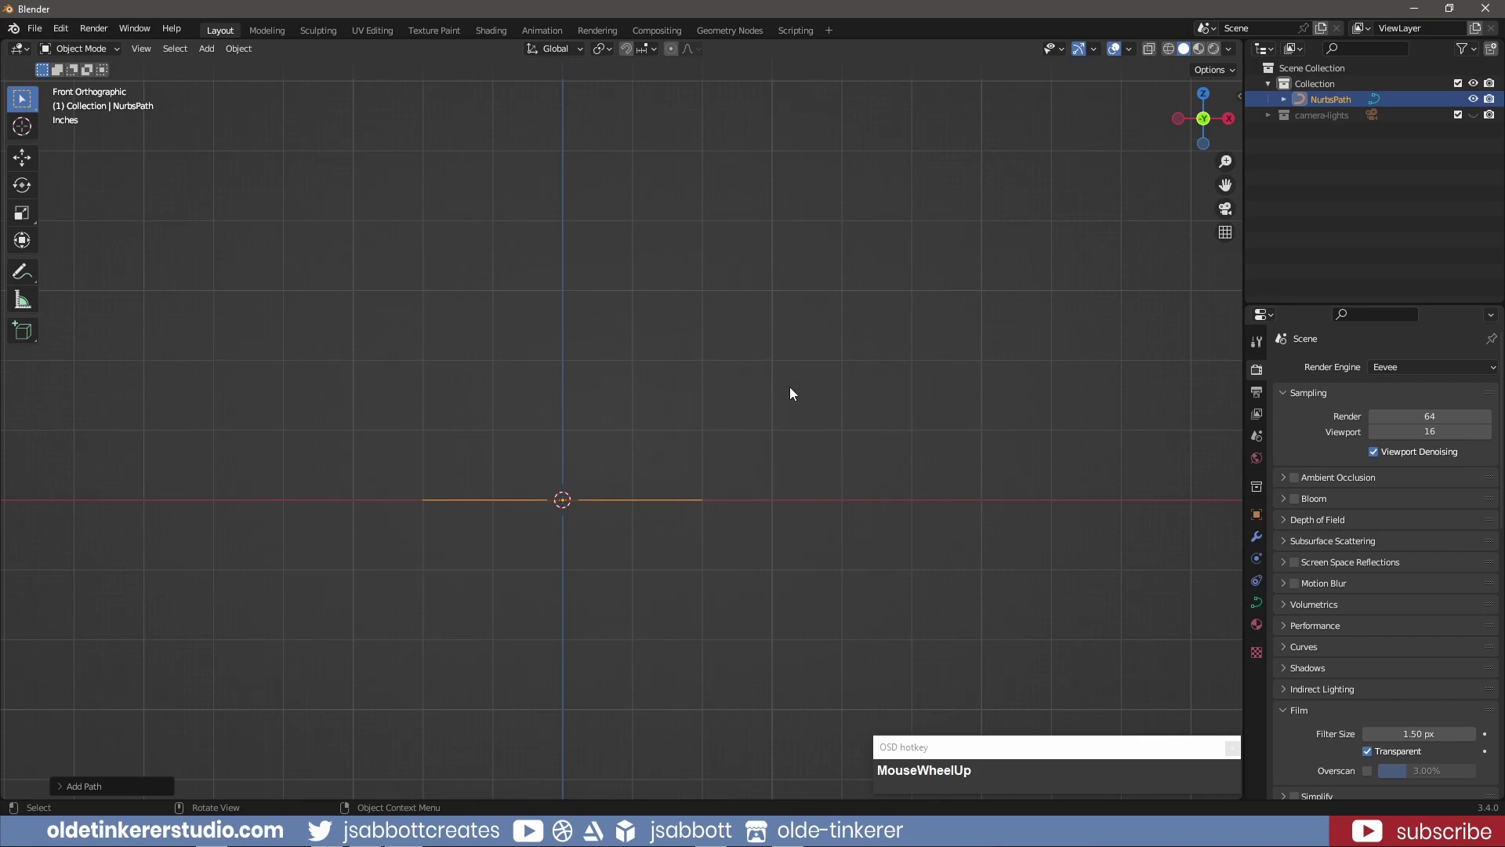
key("Tab")
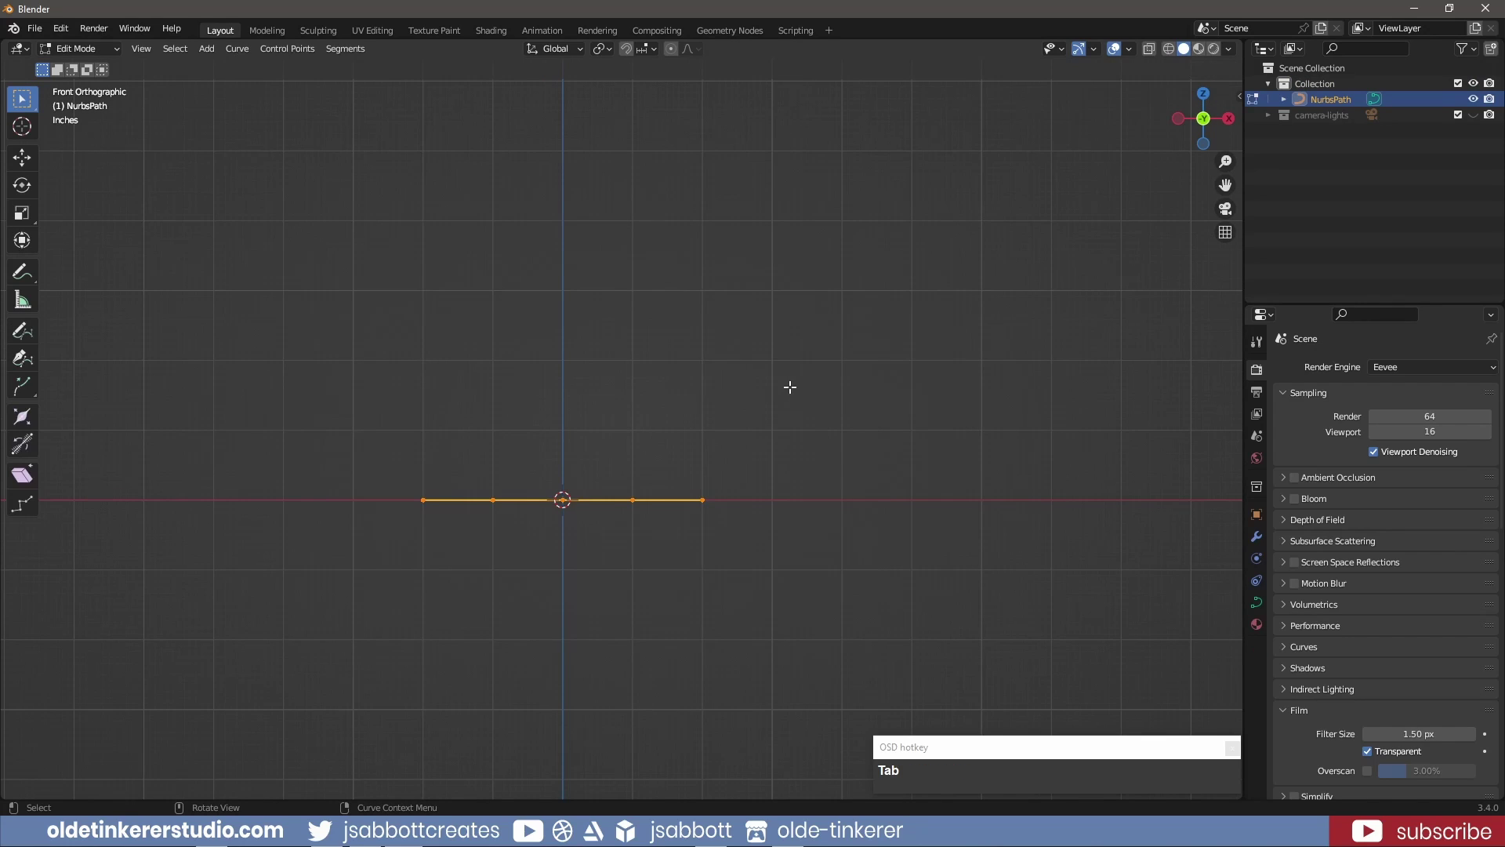
Delete the path's points and draw a closed wavy outline, rotating handles to shape it
key("x")
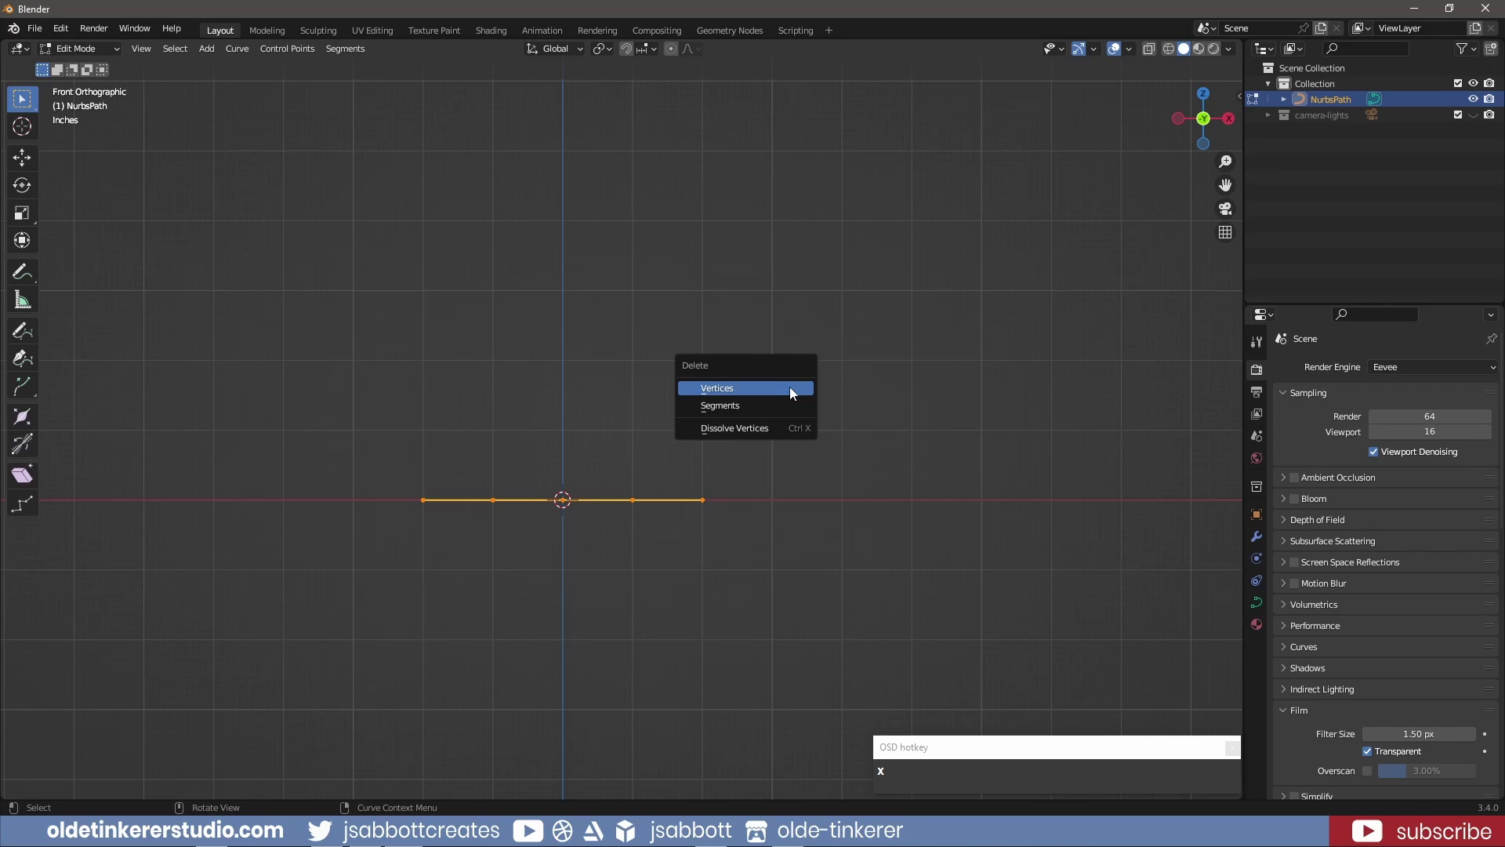
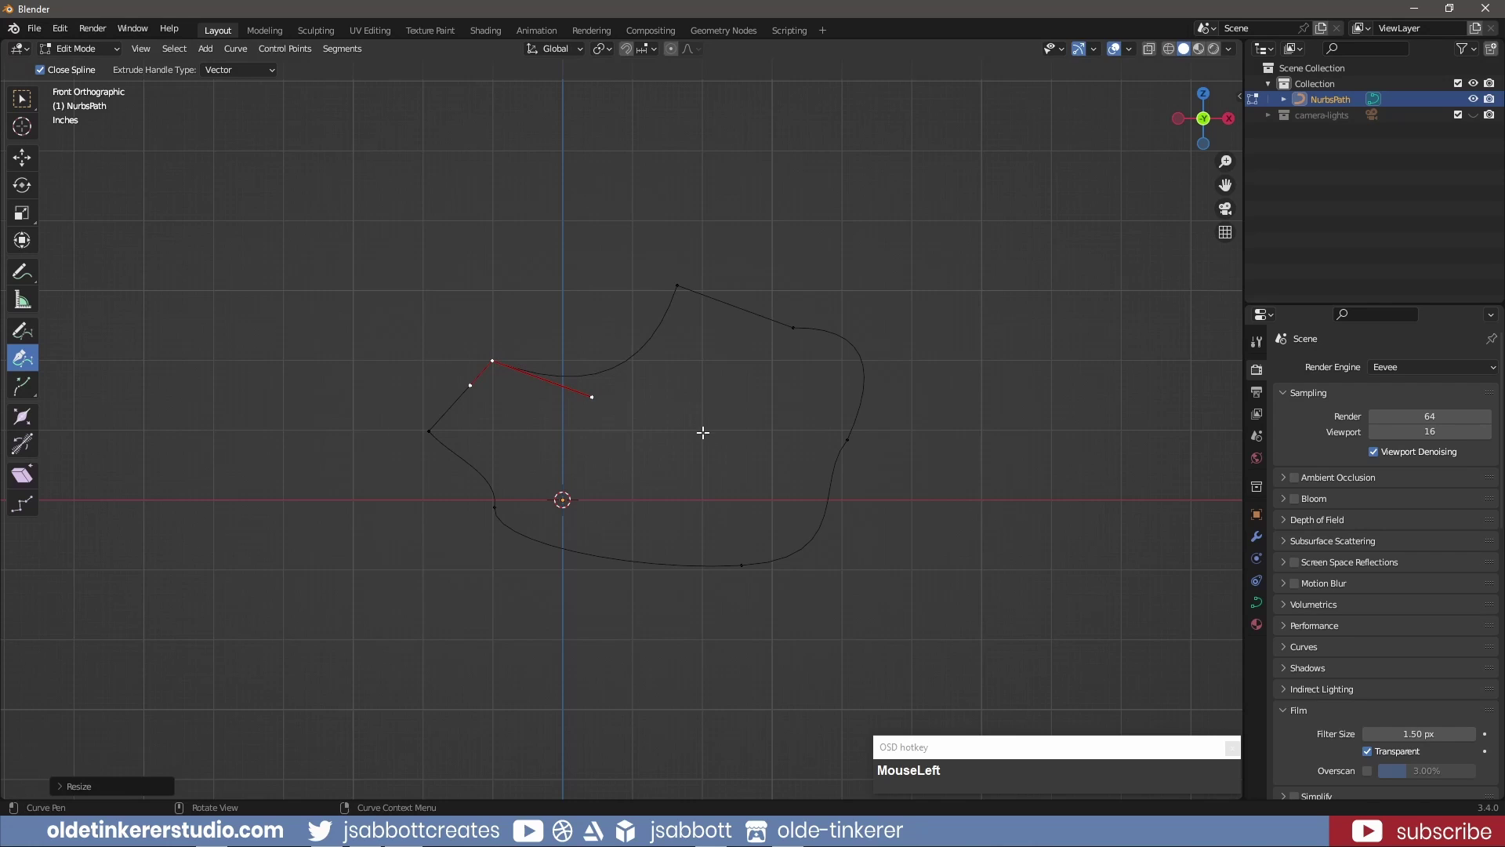
key("r")
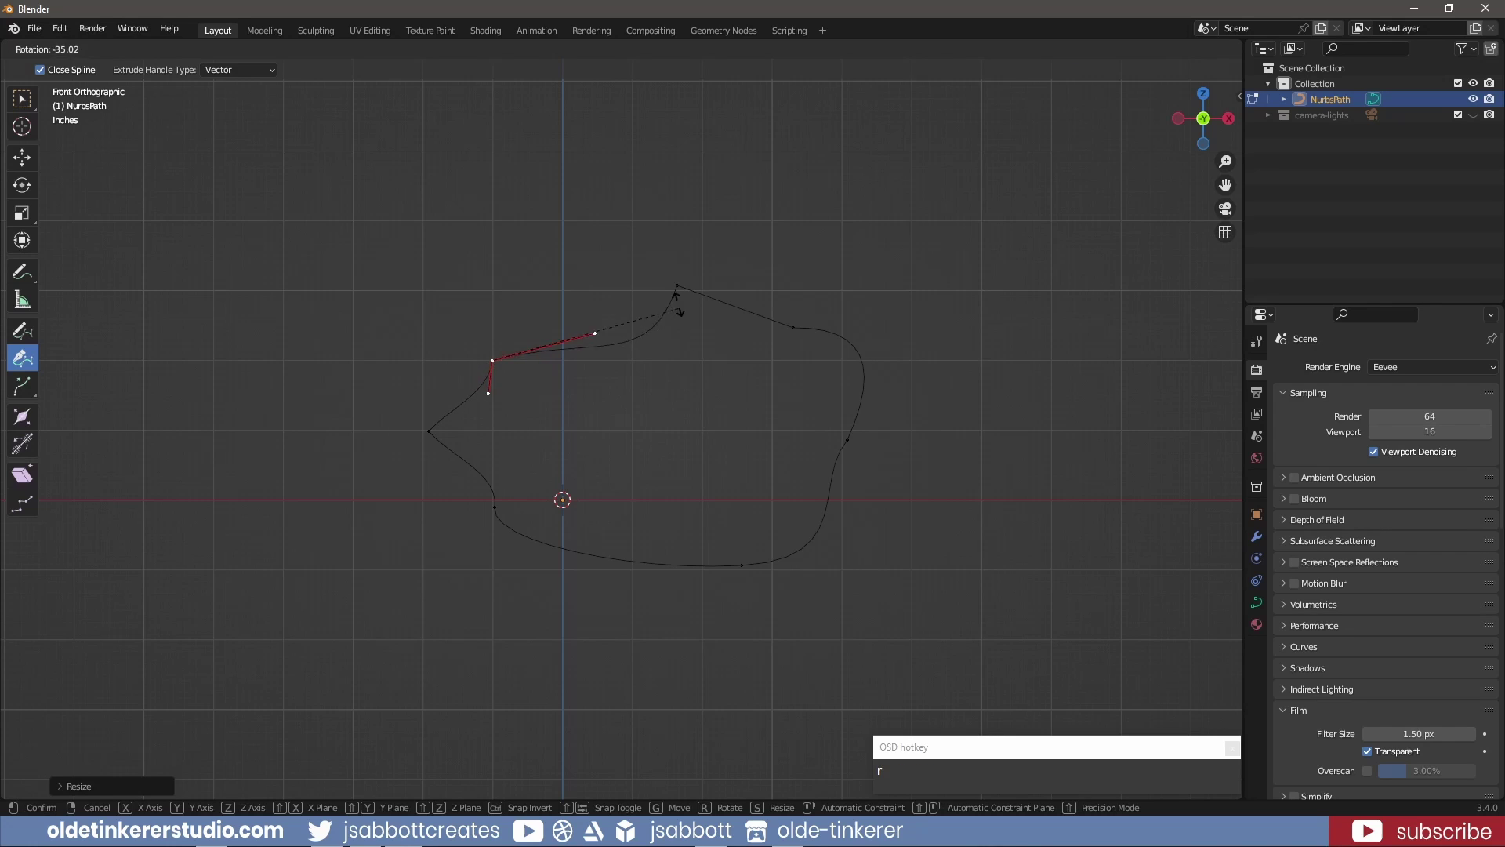
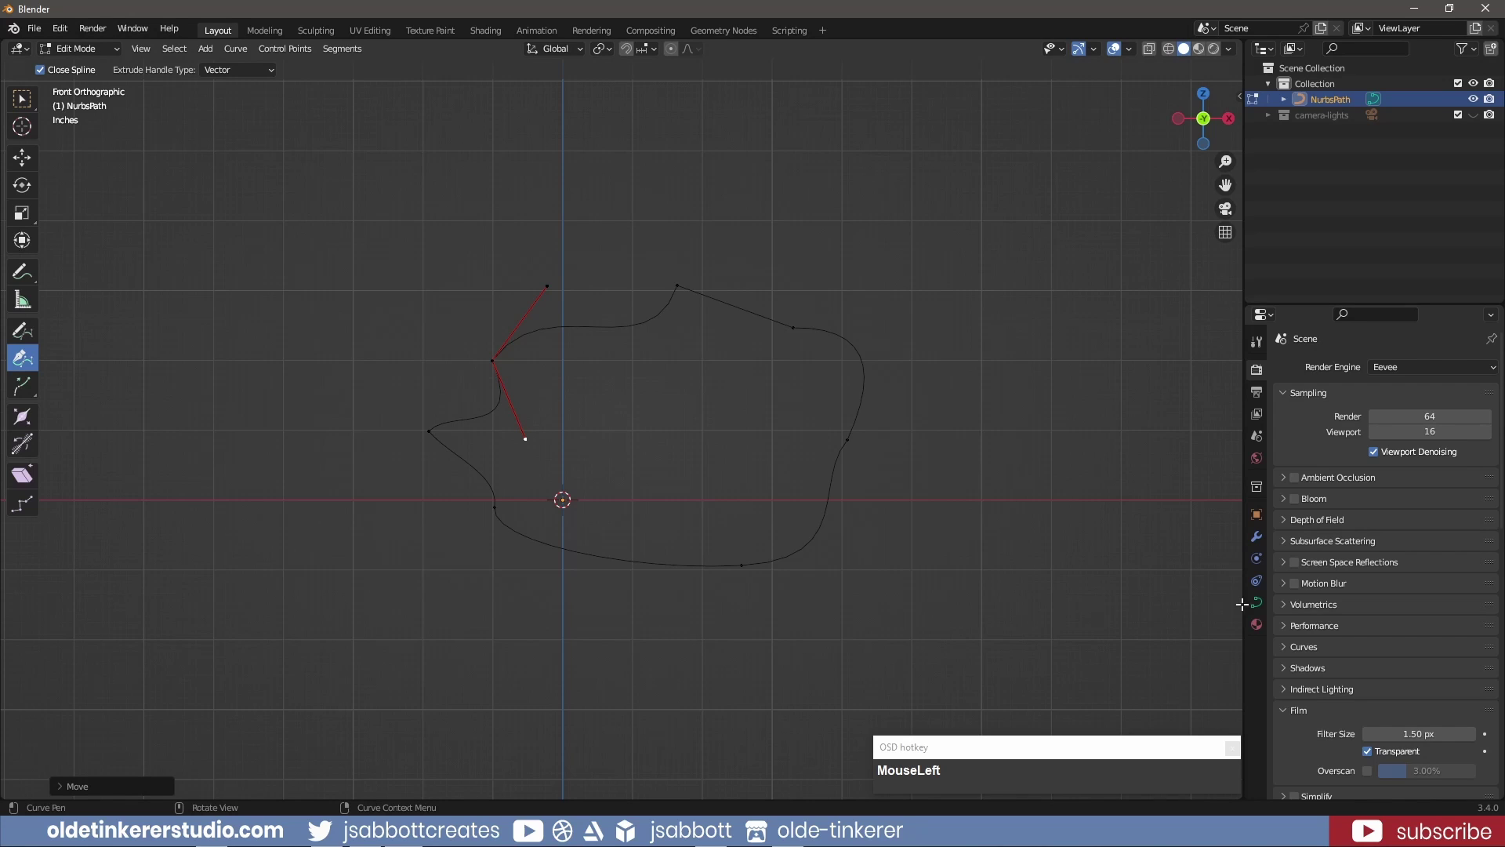
Raise the curve's Bevel Depth so the outline becomes a solid tube, then leave Edit Mode
left_click(1254, 604)
scroll("down", 3)
left_click(1288, 608)
scroll("down", 3)
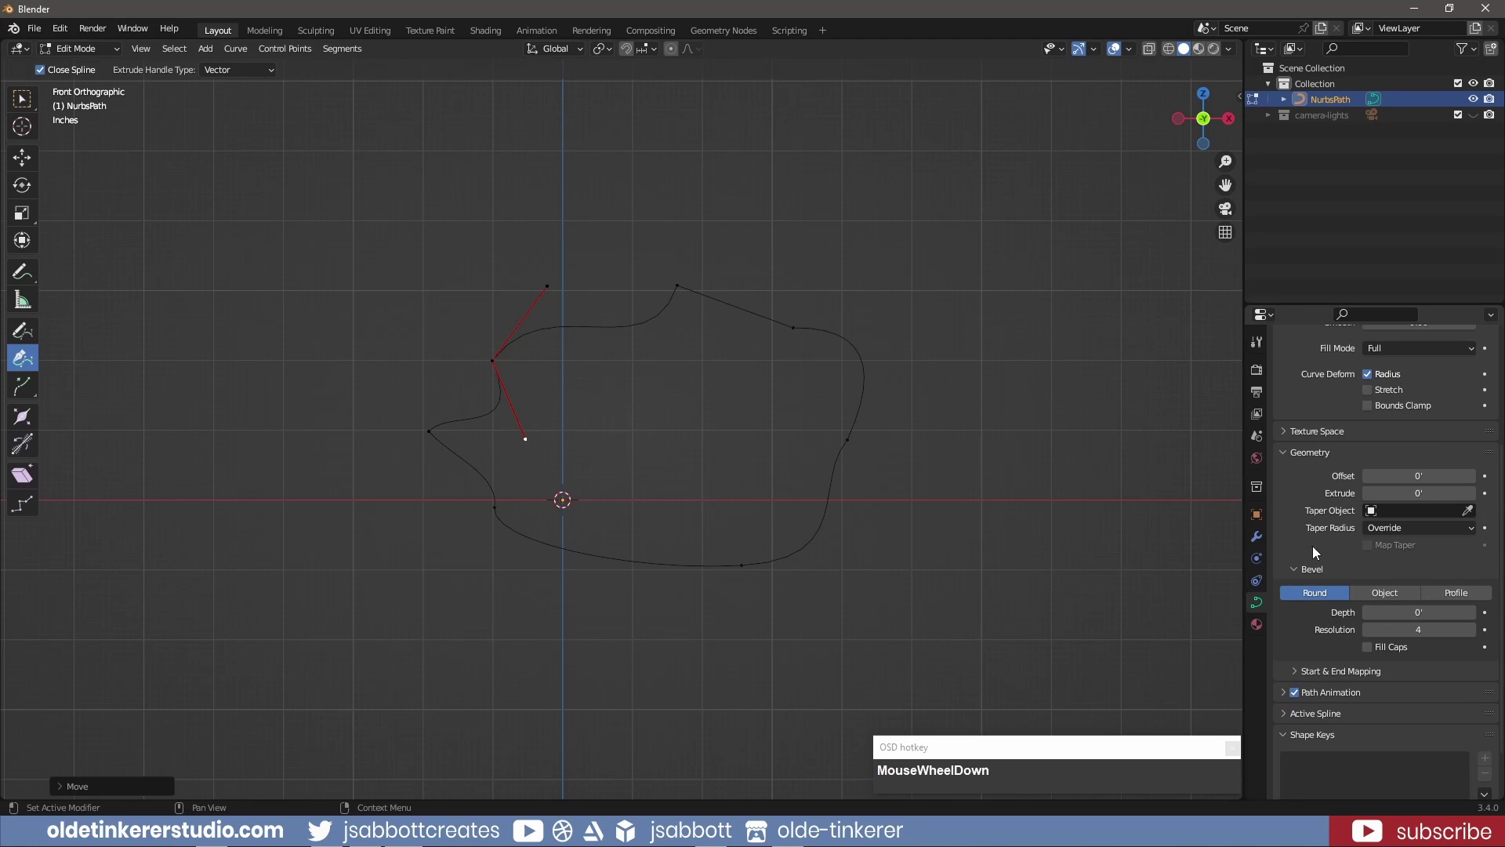
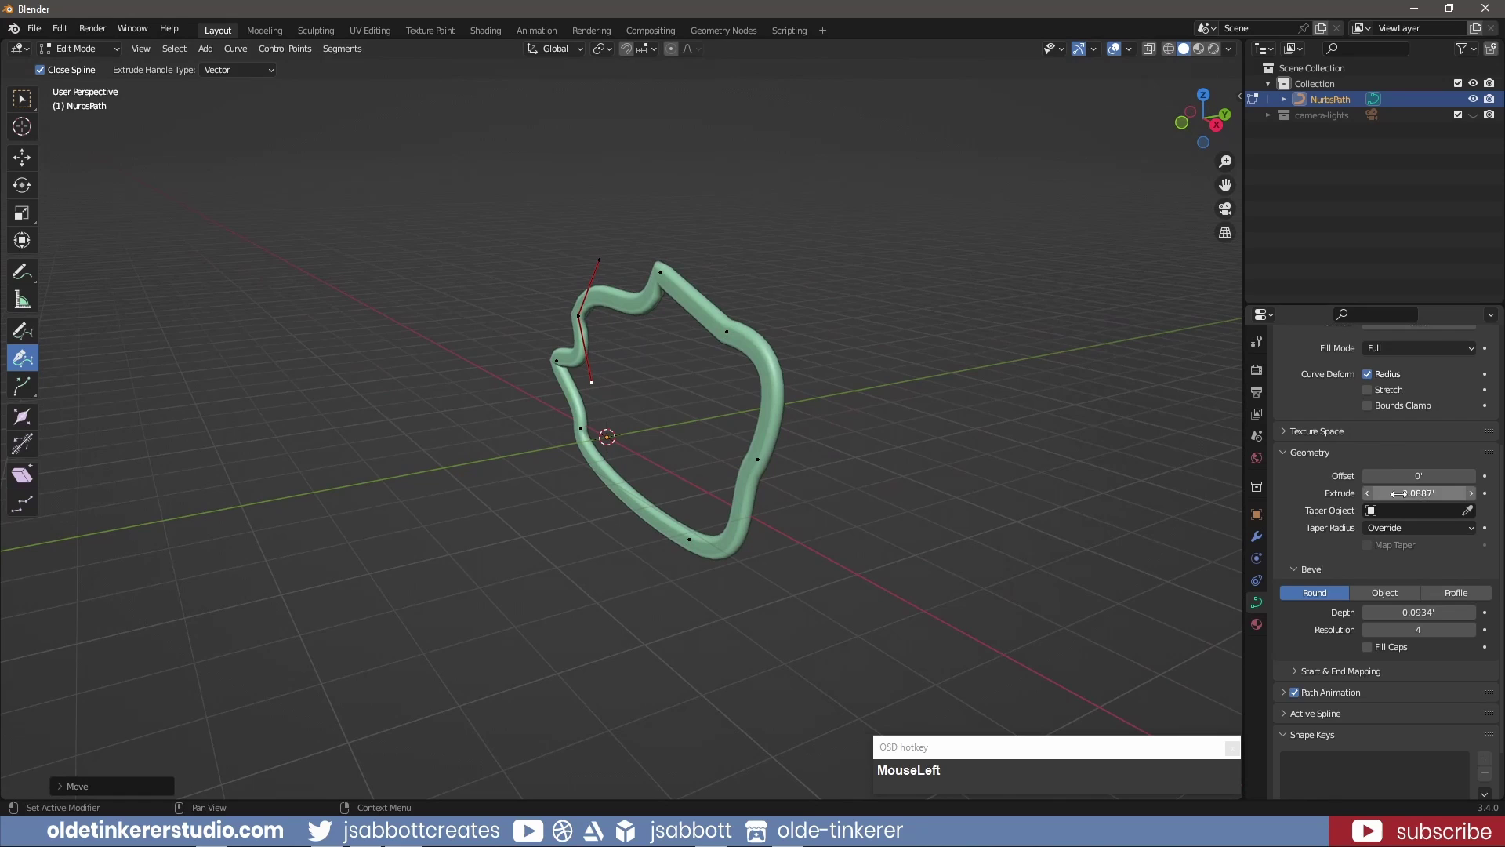
scroll("up", 3)
key("Tab")
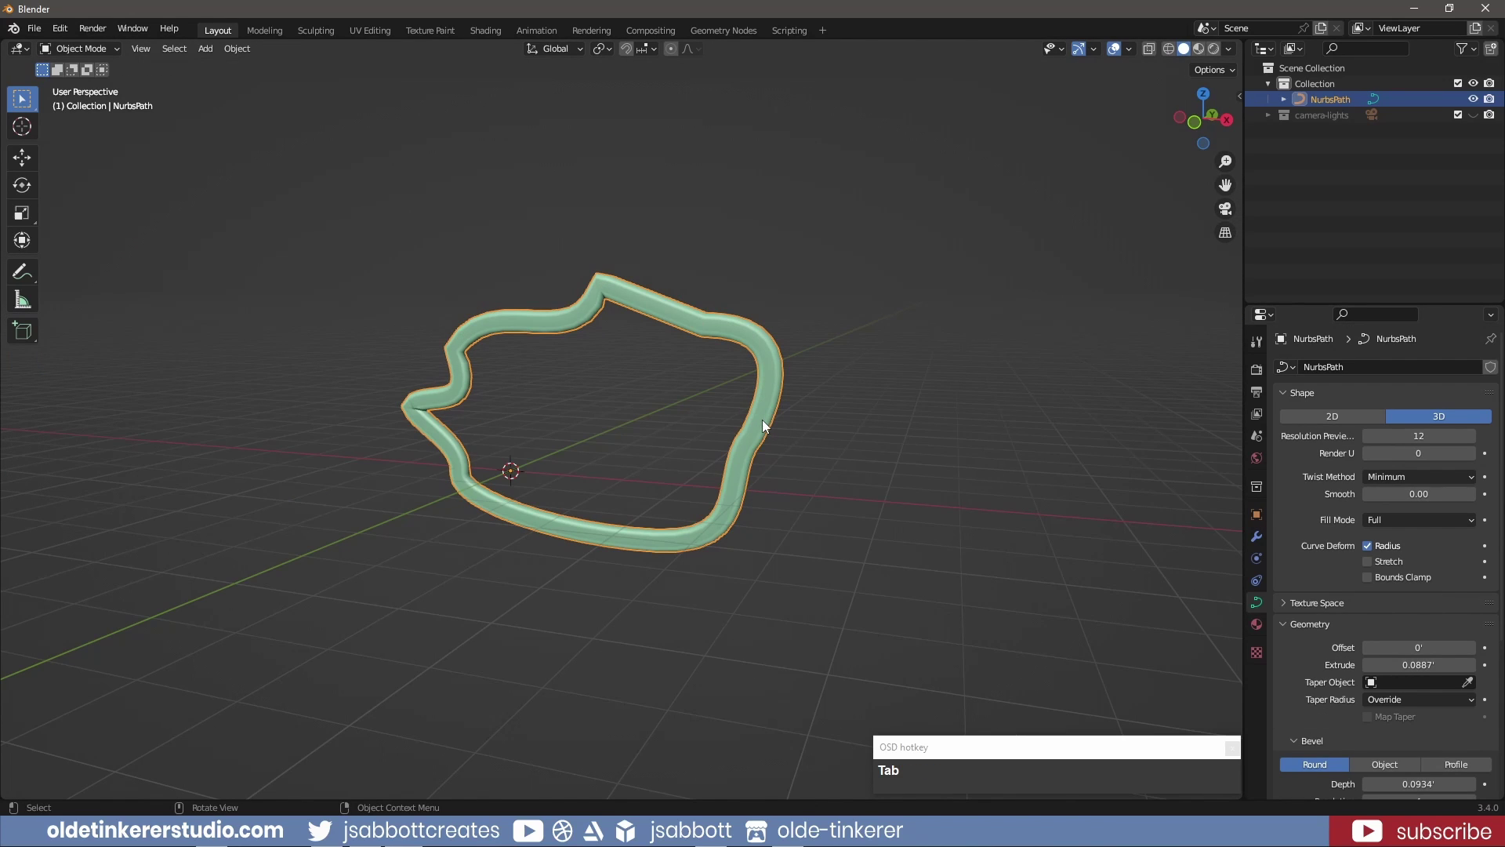
Convert the tube curve to a mesh and inspect its edge loops in Edit Mode
right_click(766, 423)
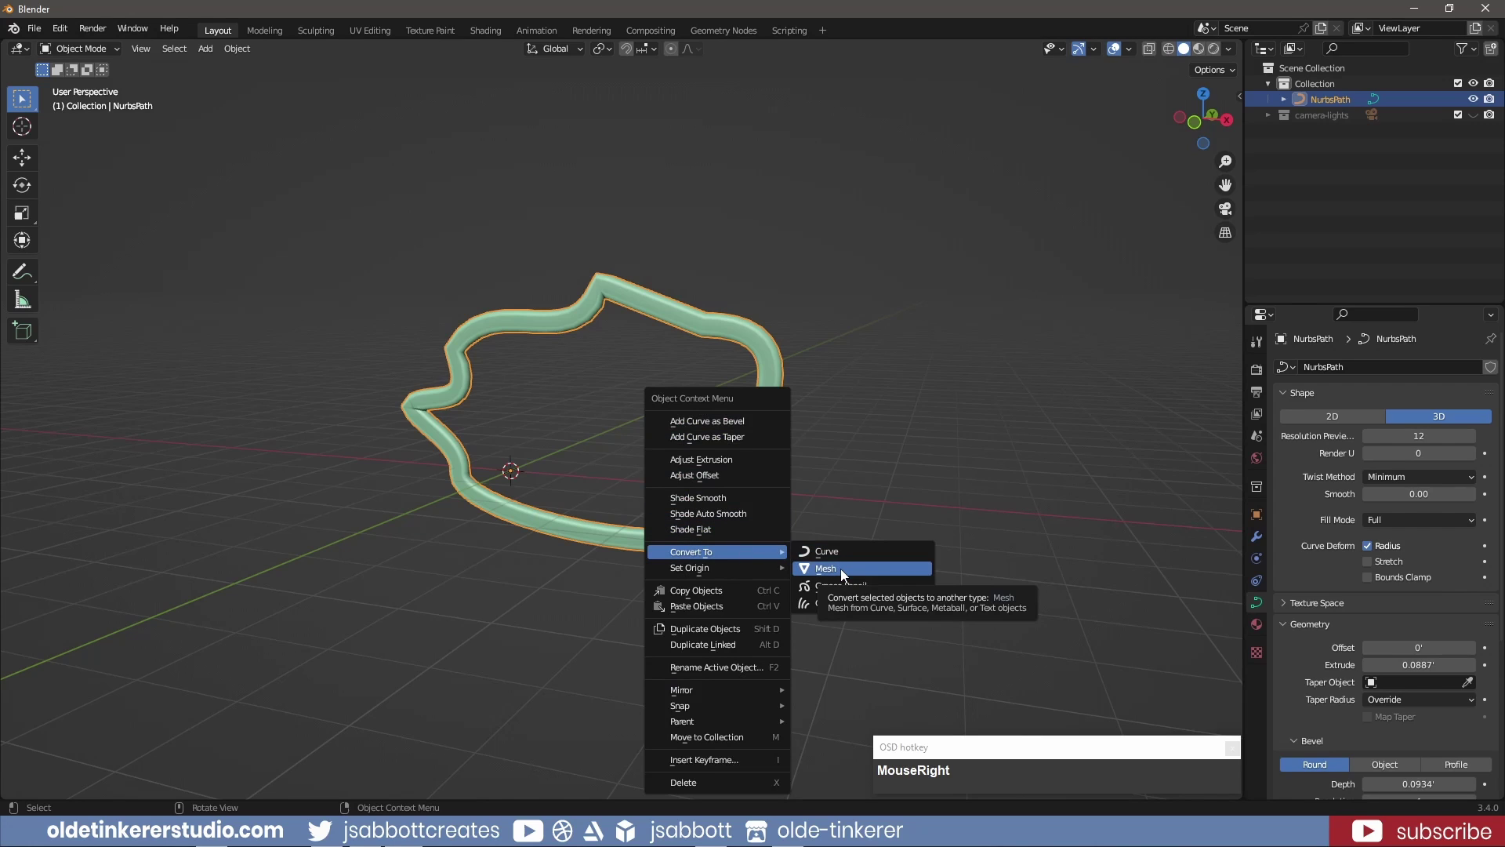
left_click(844, 572)
key("Tab")
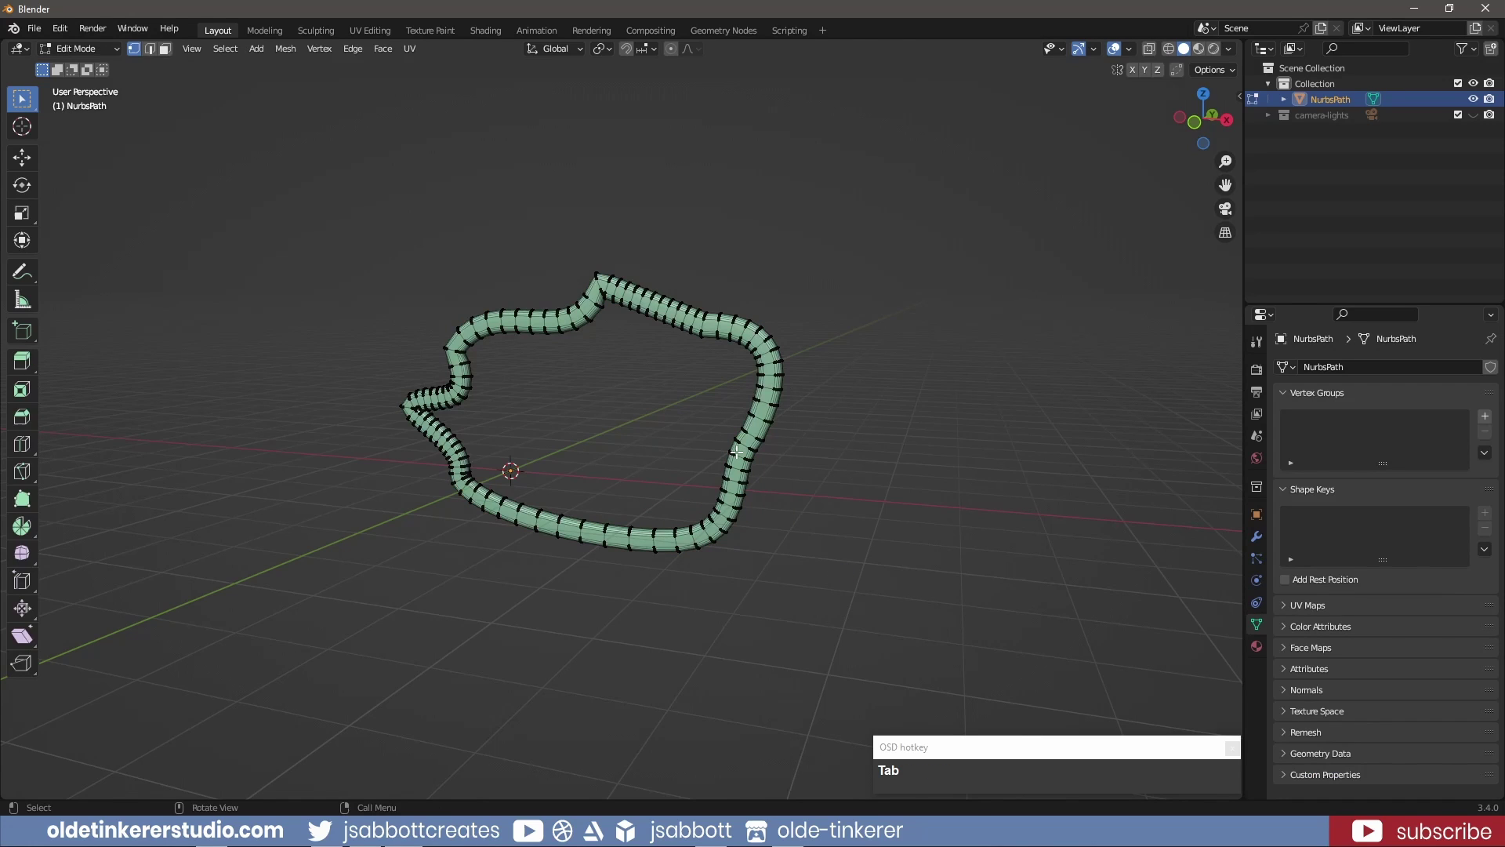
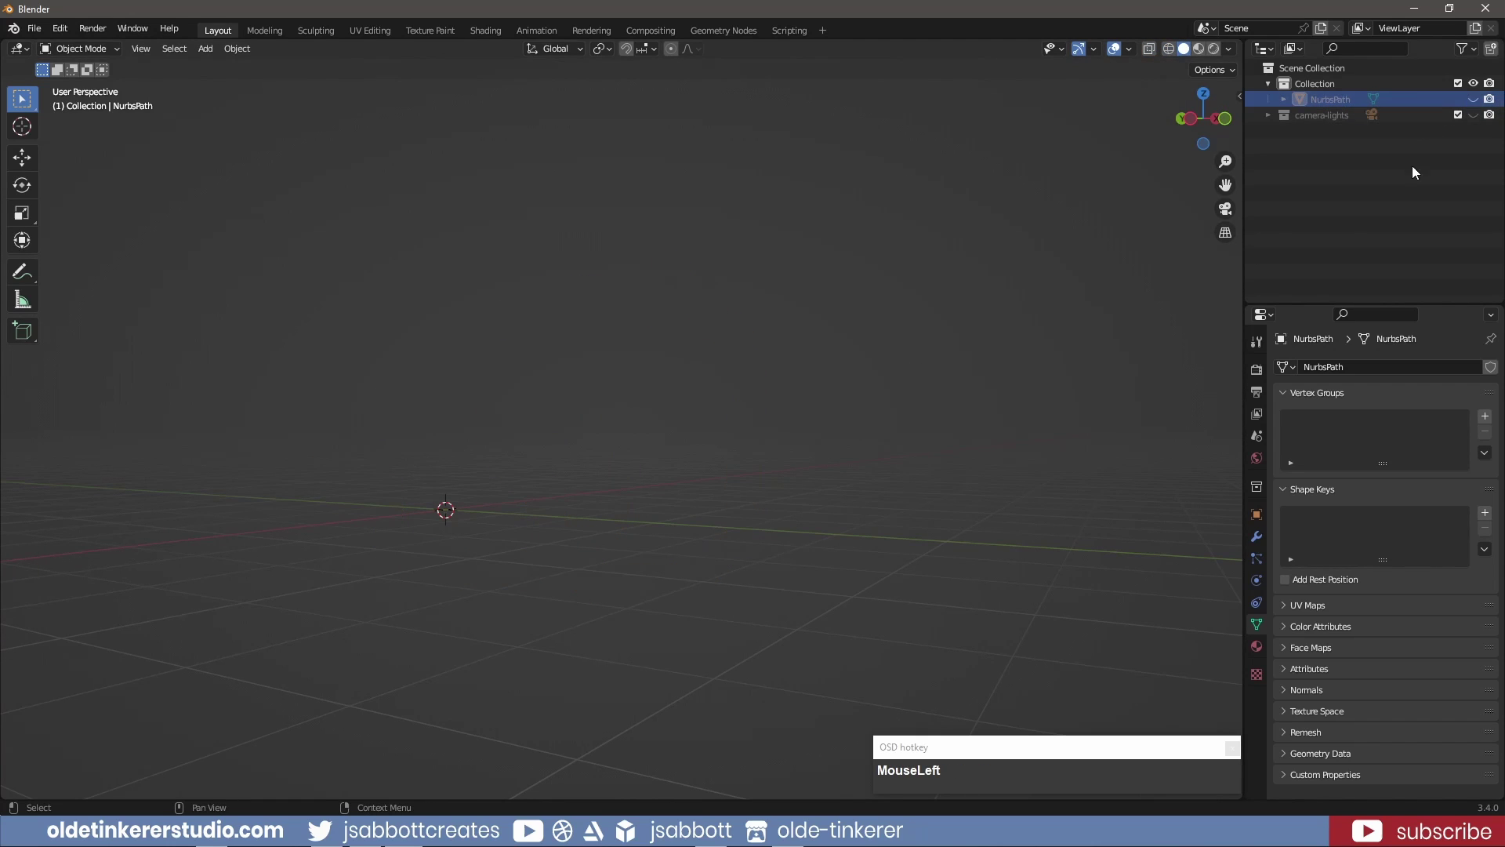
In front view, add the red striped pot photo as a reference image
key("KP_1")
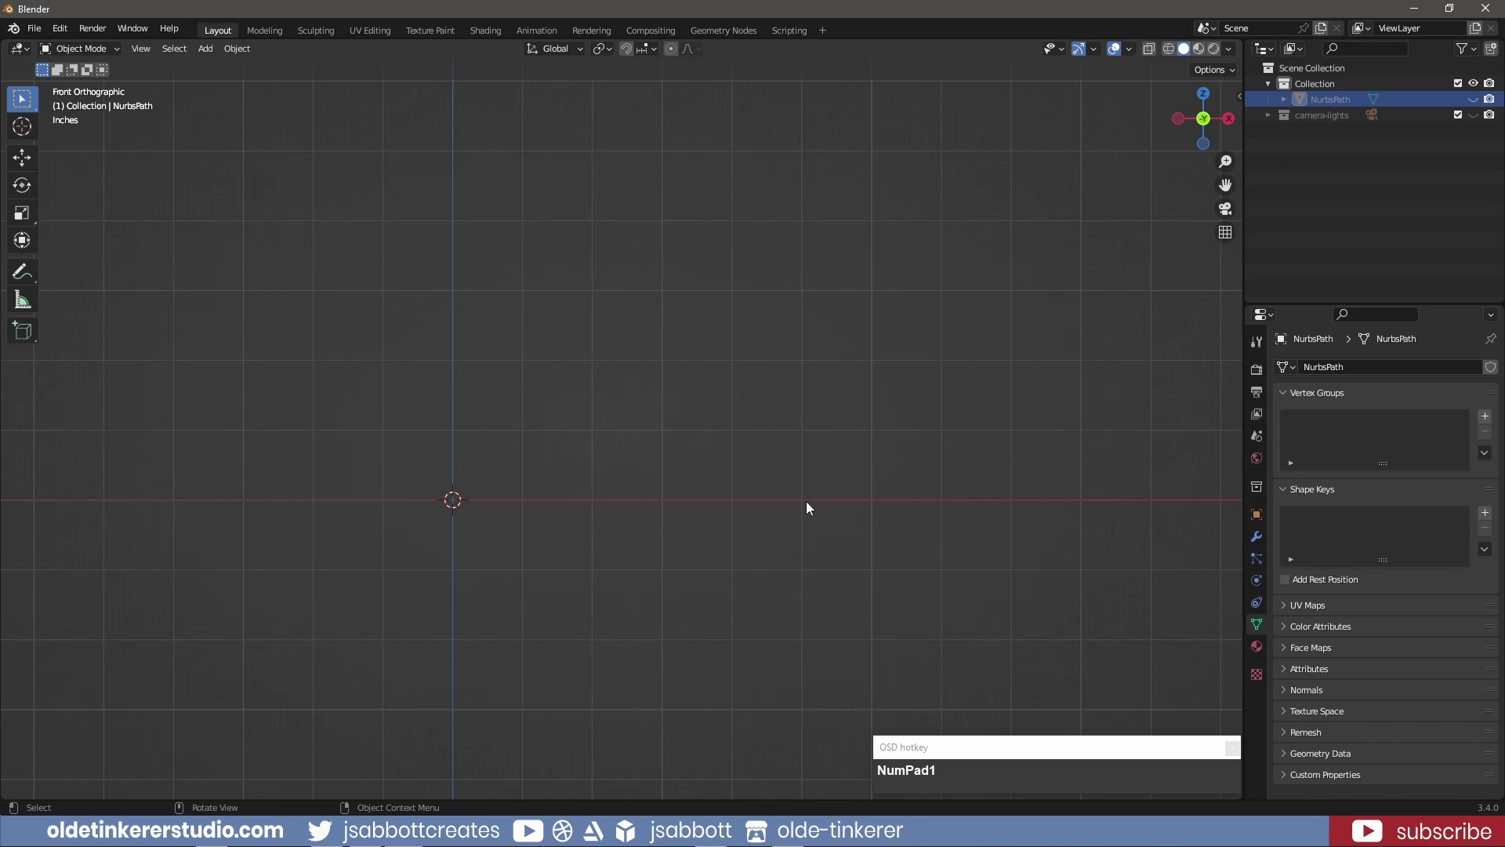
middle_click(643, 587)
left_click(617, 370)
key("shift+a")
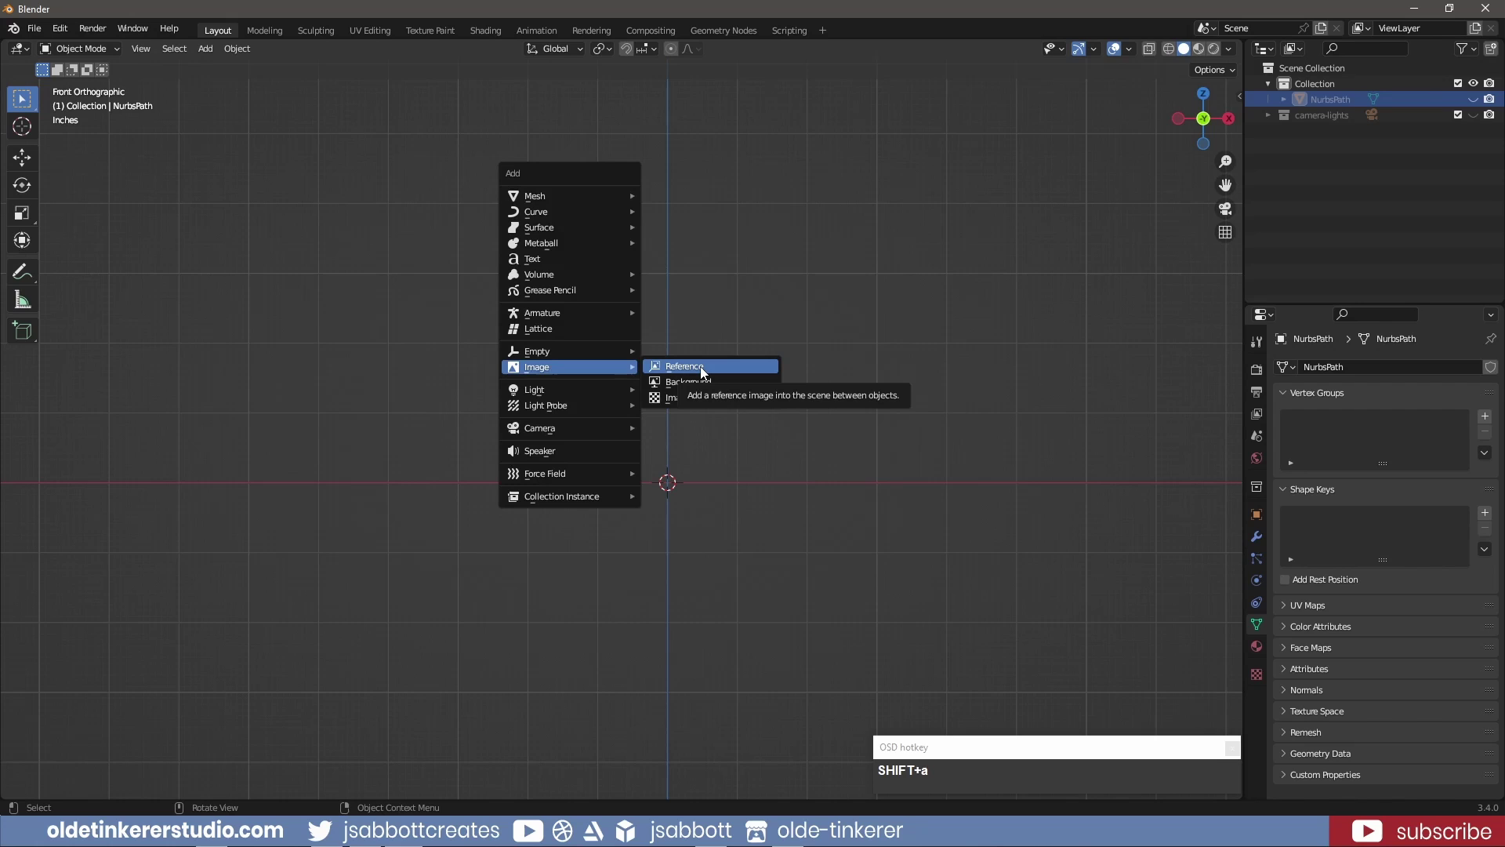
left_click(704, 370)
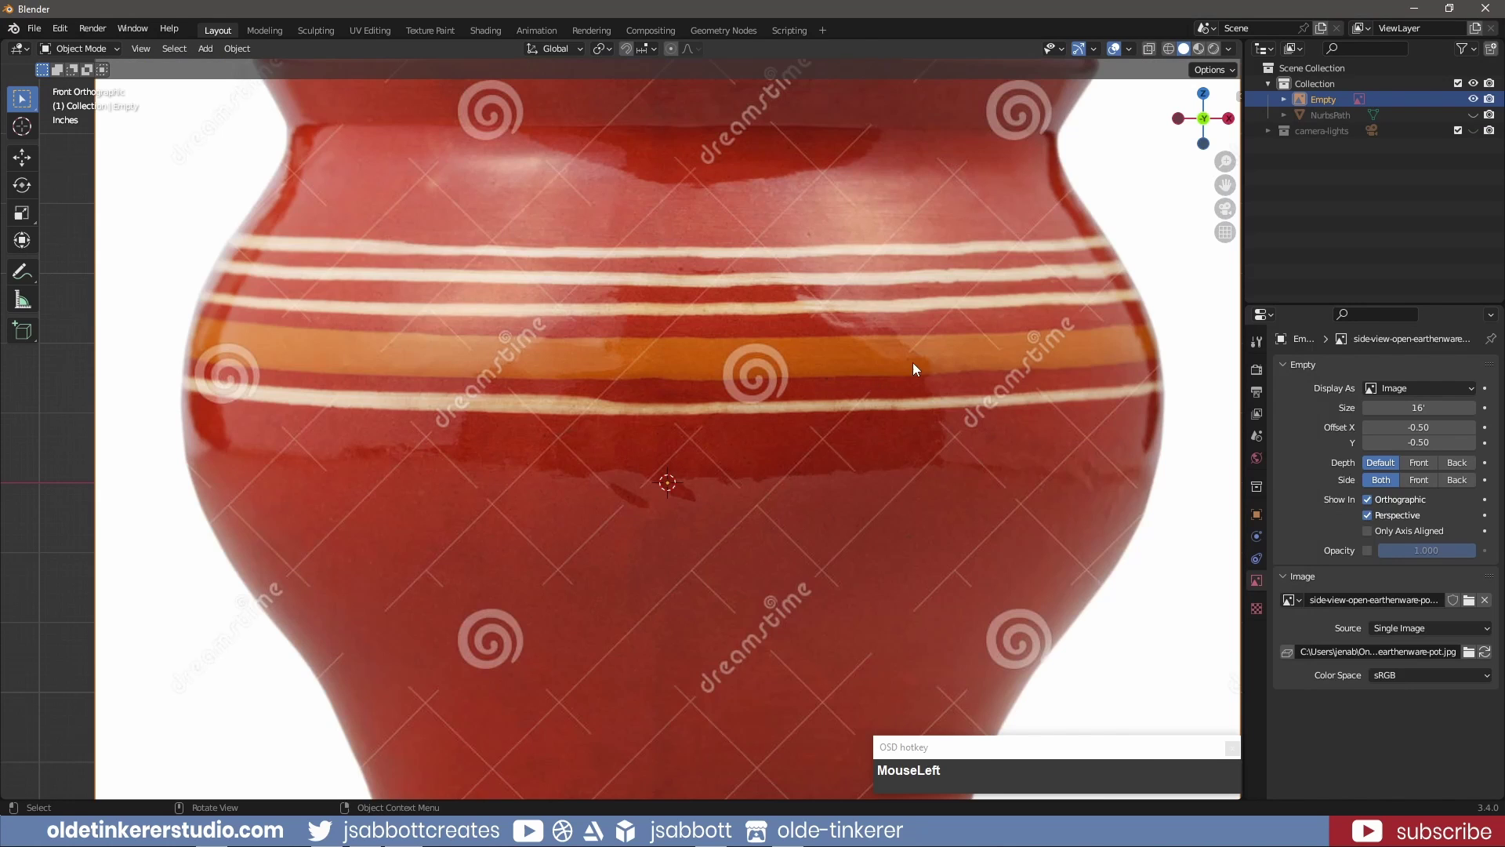
scroll("down", 3)
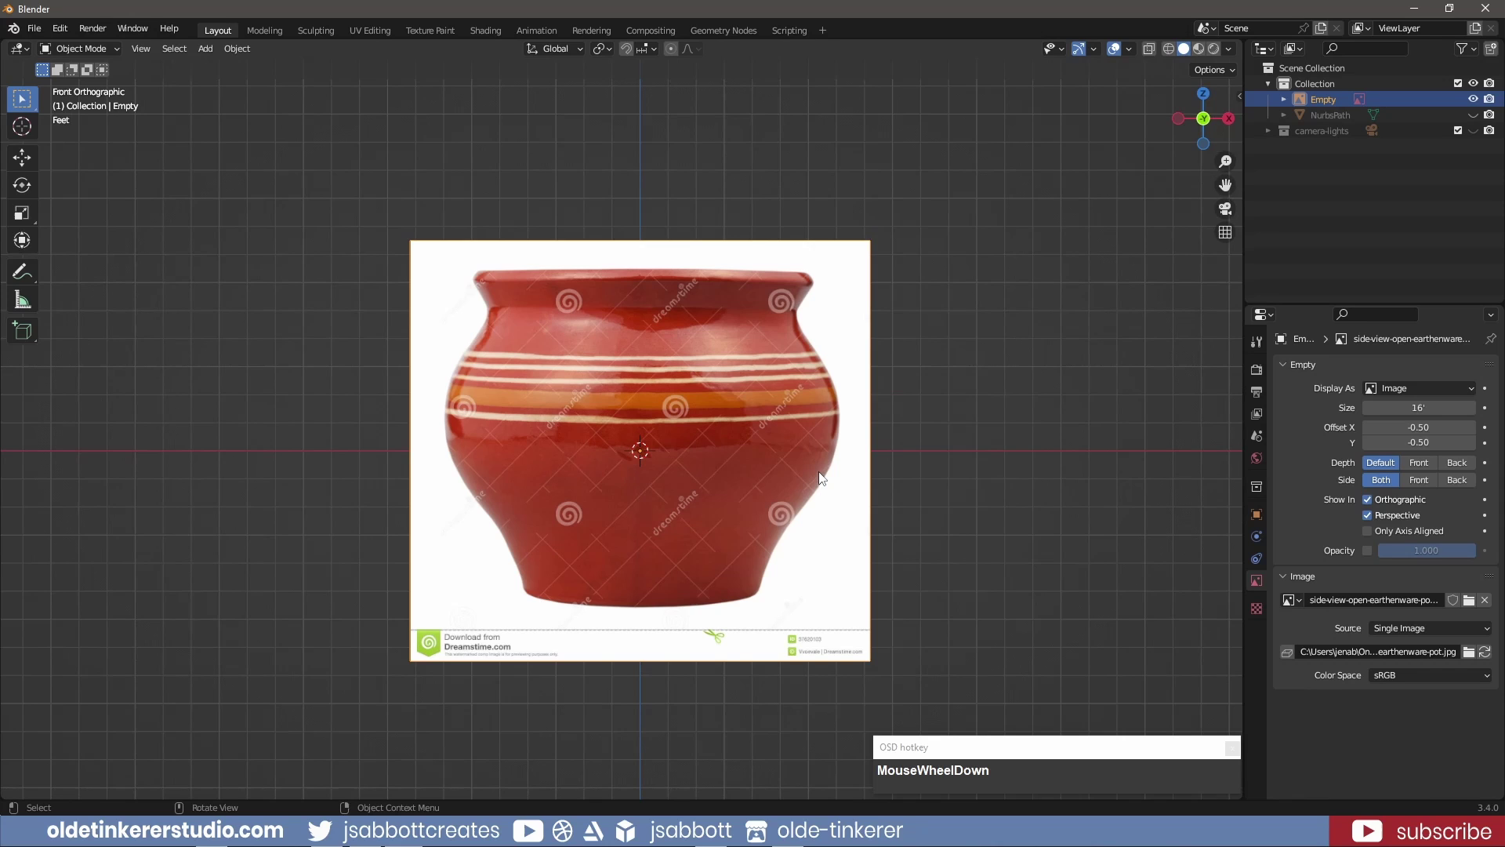
Move the reference photo along Z so the pot's base sits at the world origin
key("g")
key("z")
left_click(735, 338)
middle_click(791, 297)
key("shift+a")
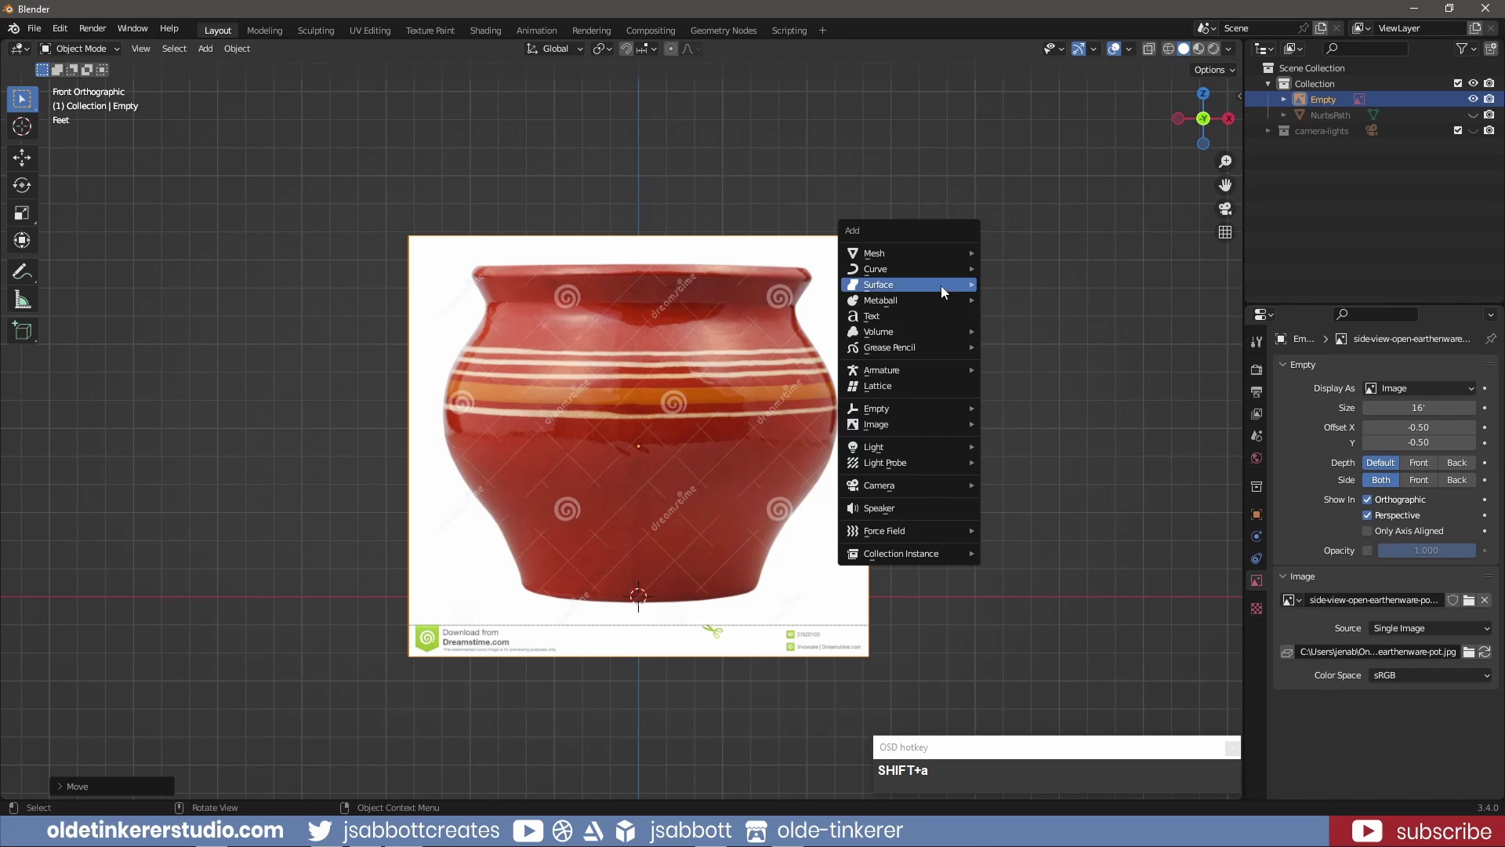
Add a Bezier curve and shift it along Y in side view to sit at the photo
left_click(1035, 269)
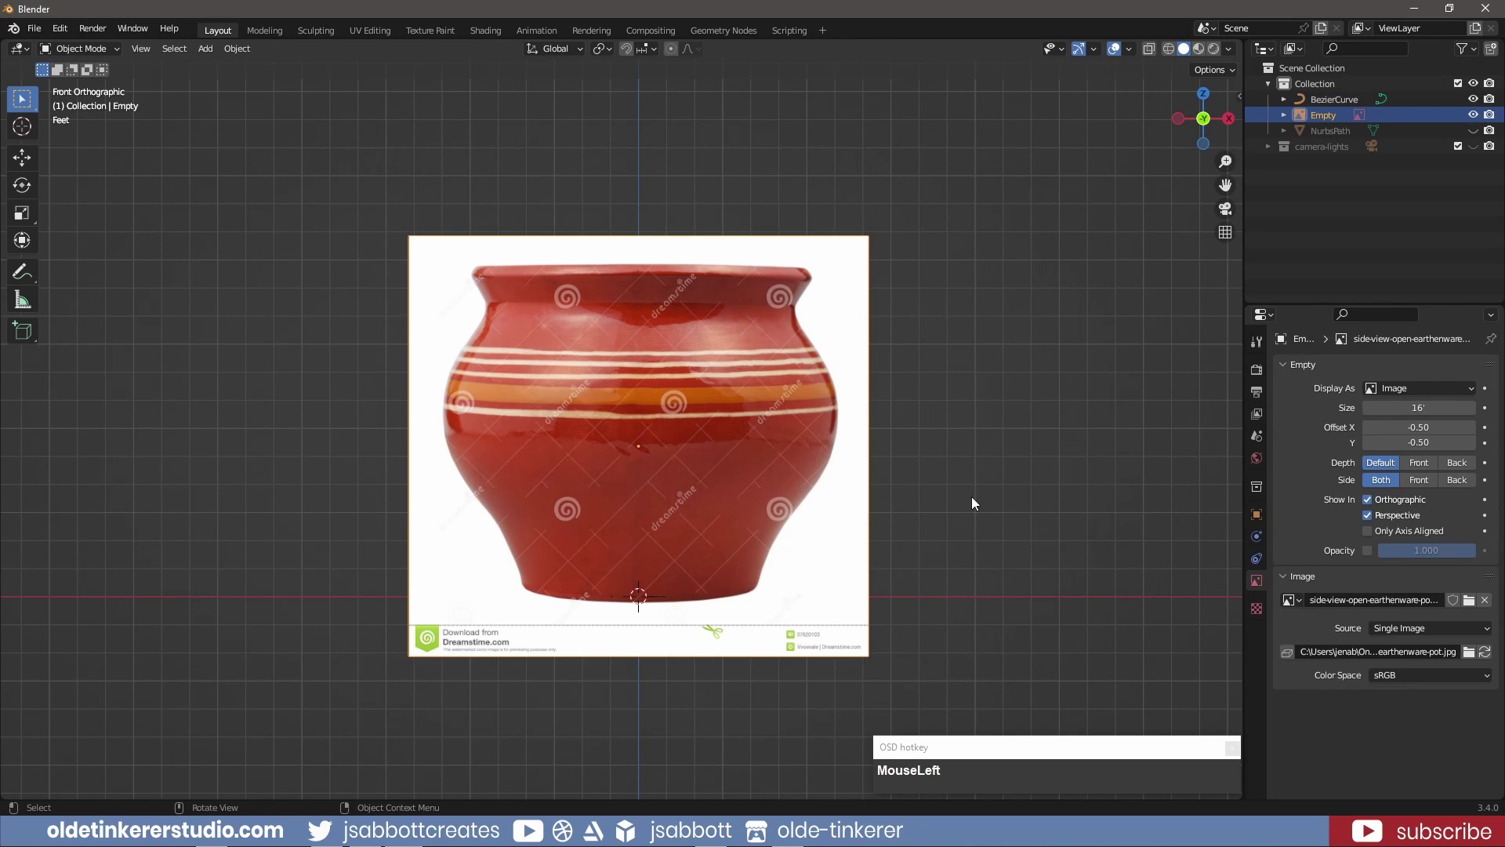
key("KP_3")
key("g")
key("y")
left_click(1202, 493)
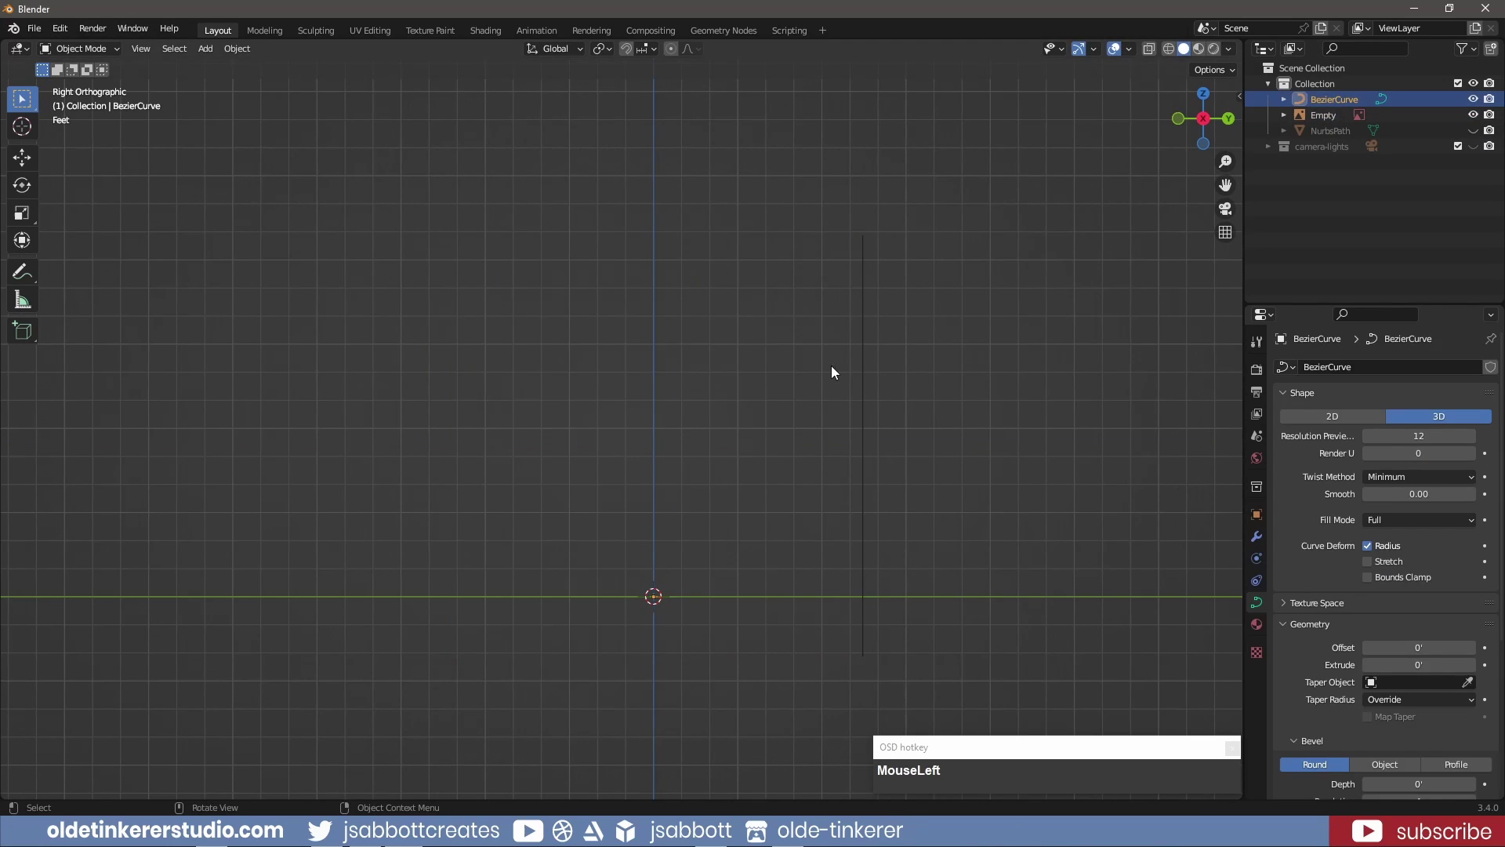
Return to front view, enter Edit Mode and clear the curve ready for the Curve Pen
key("KP_1")
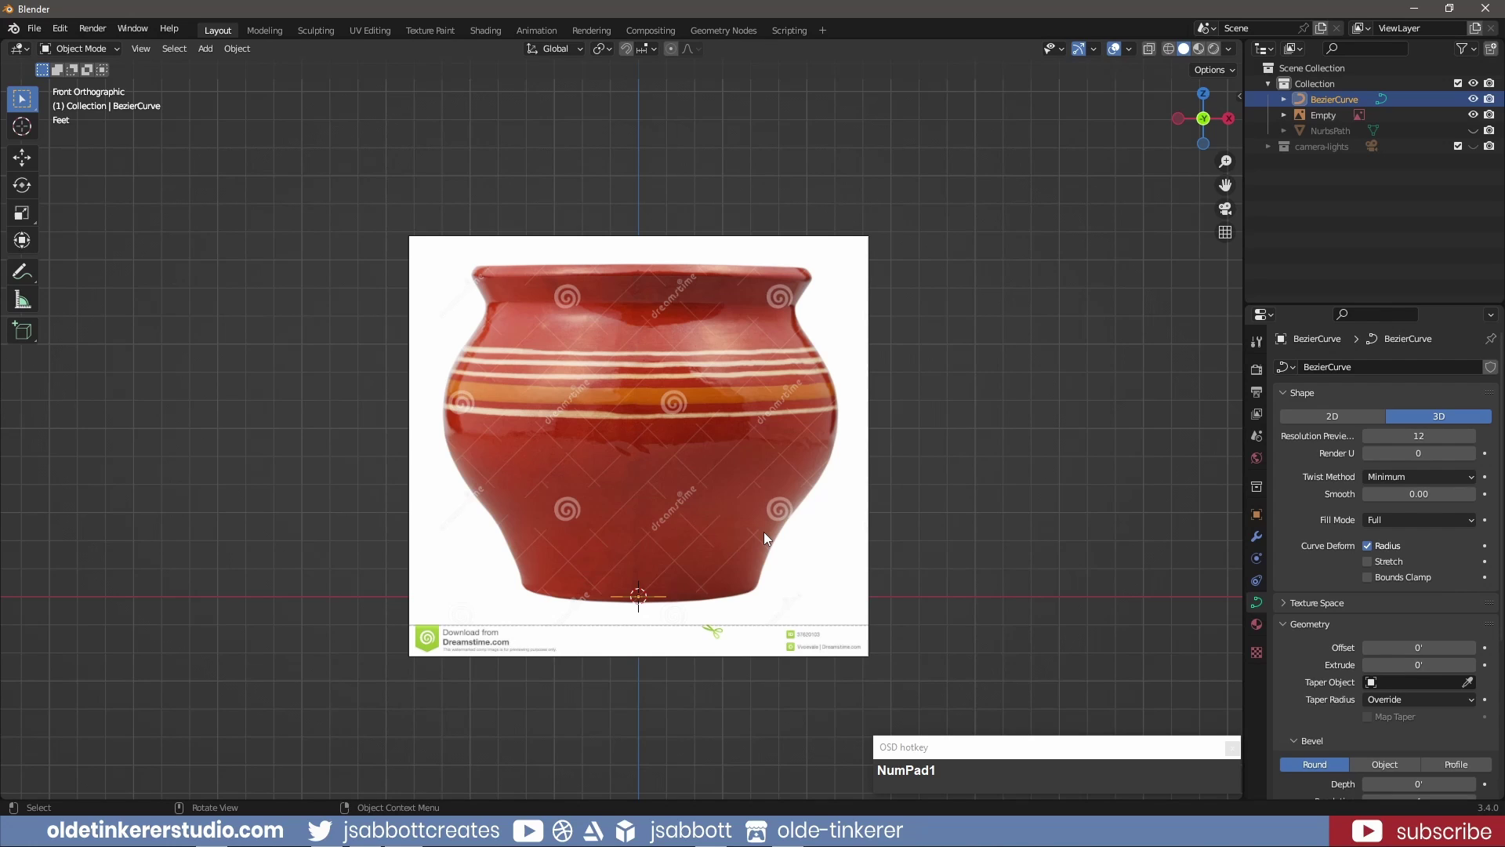
key("Tab")
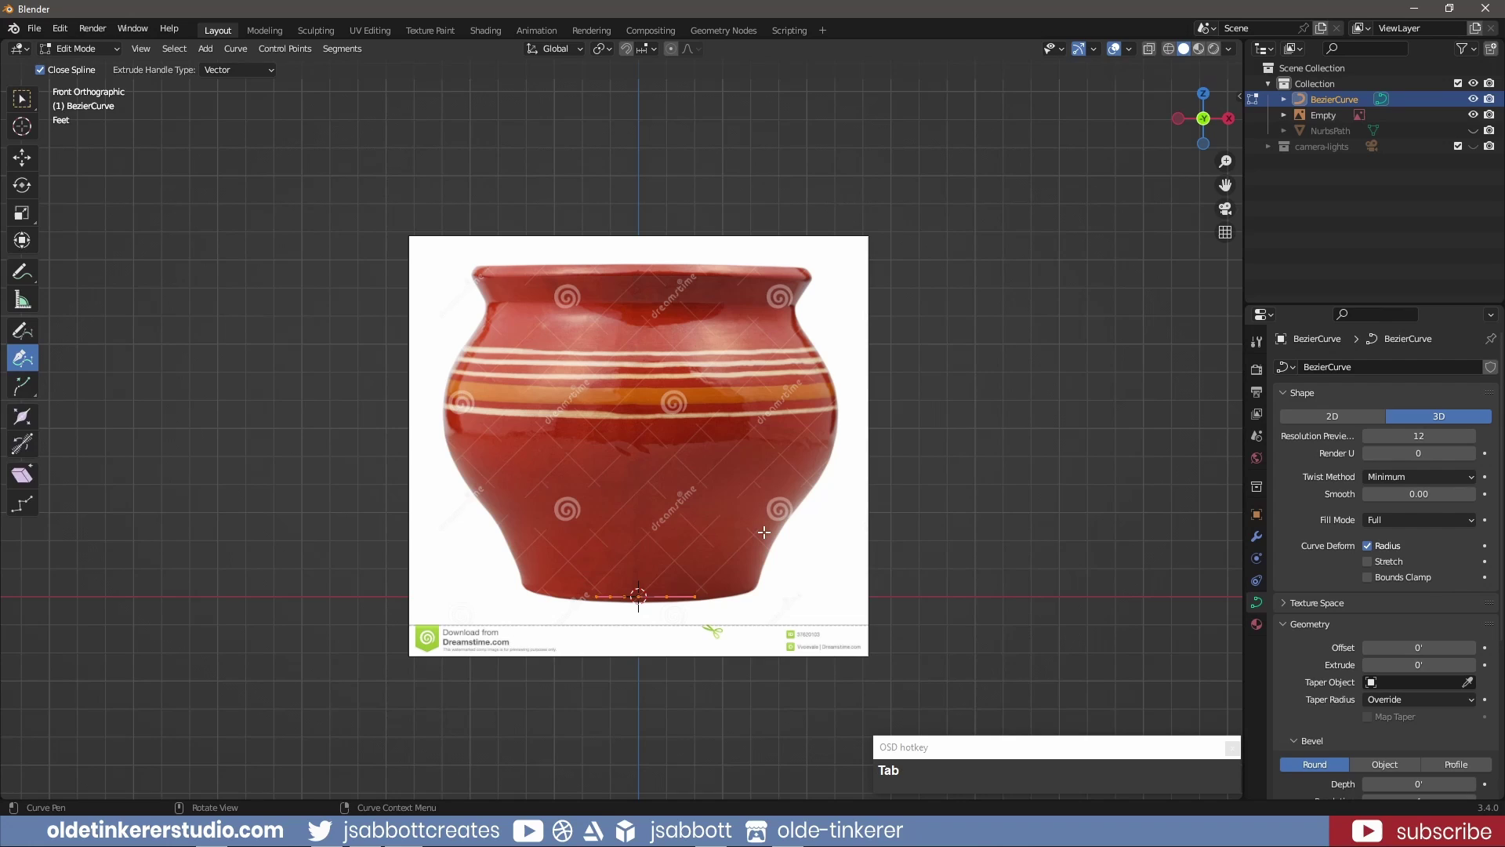
key("x")
Place curve points tracing the pot's left silhouette from the rim down to the base centre
left_click(767, 535)
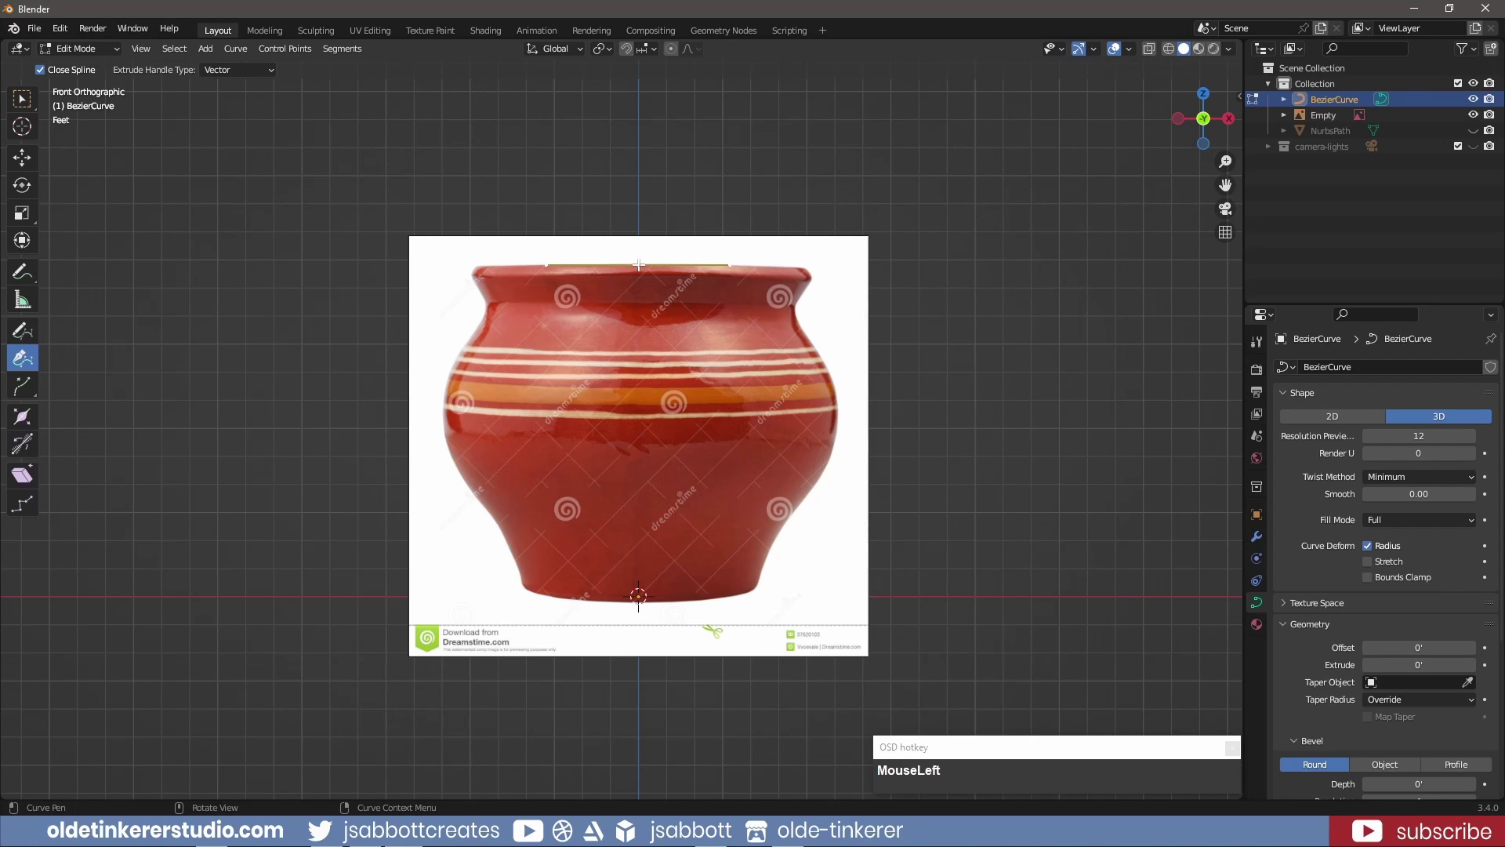
scroll("up", 3)
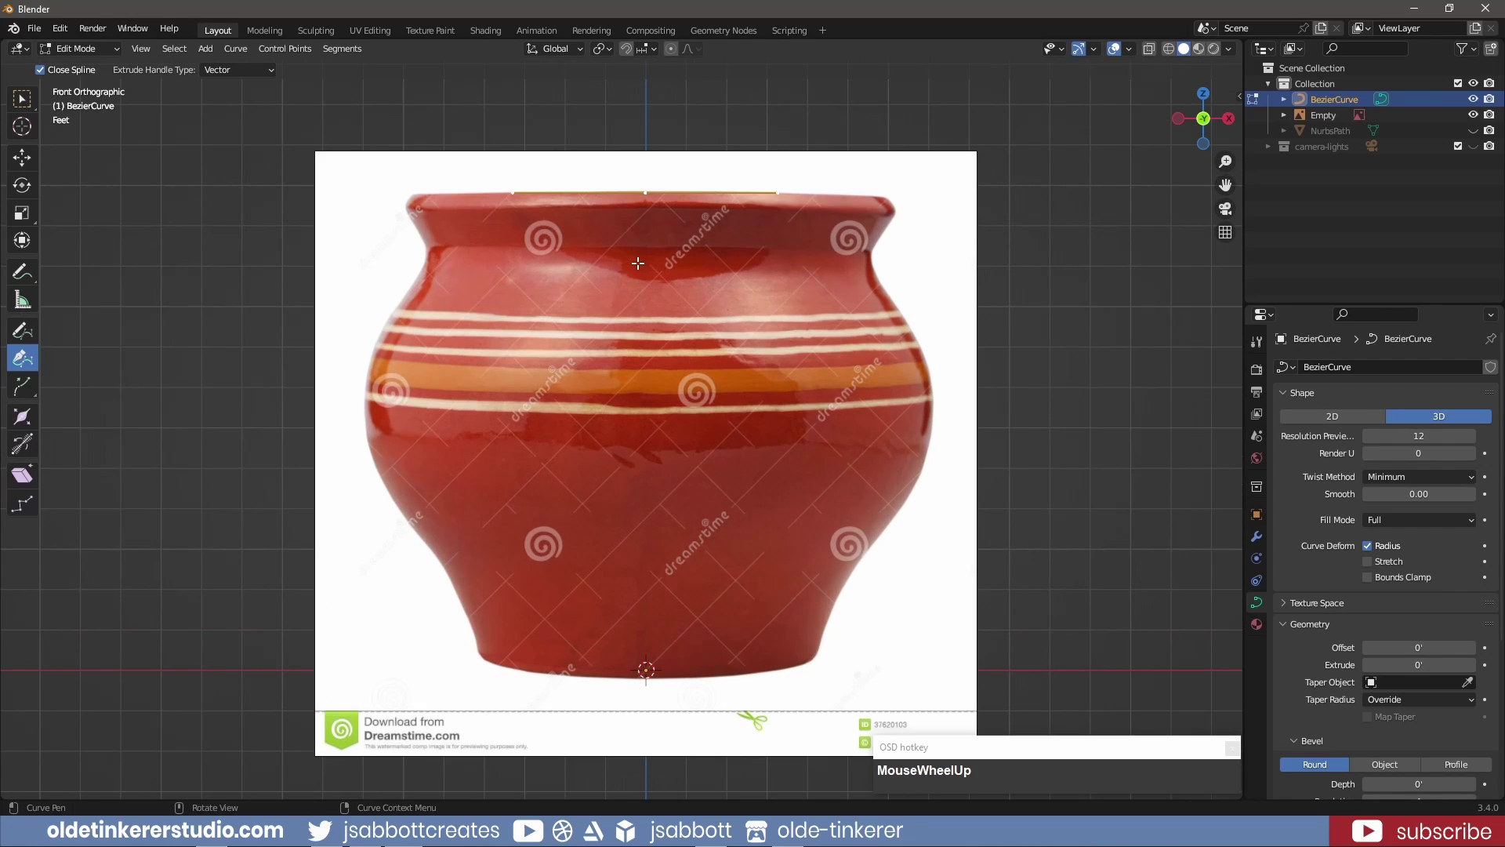
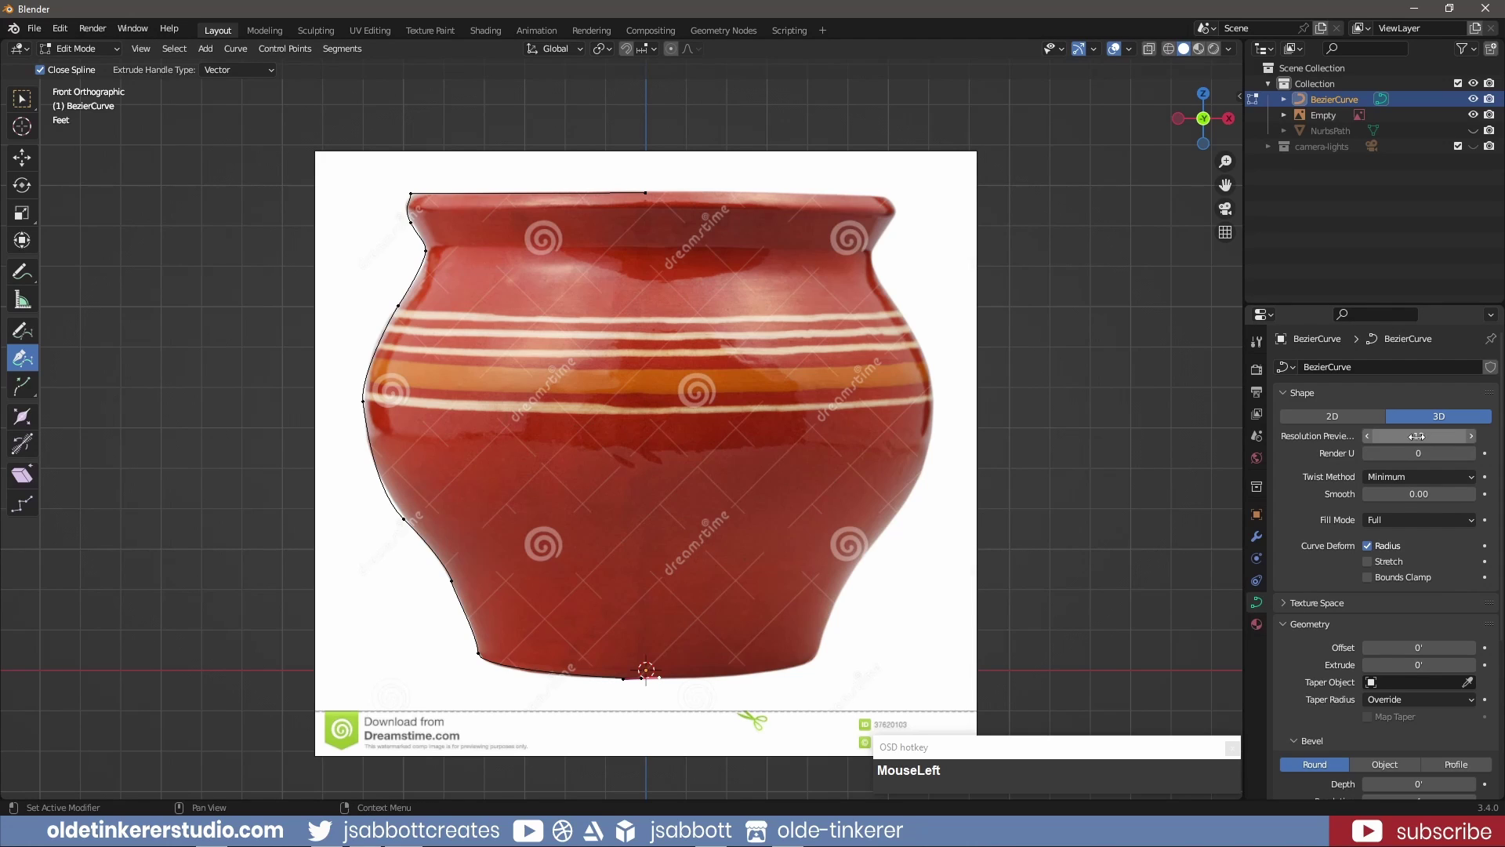
key("KP_4")
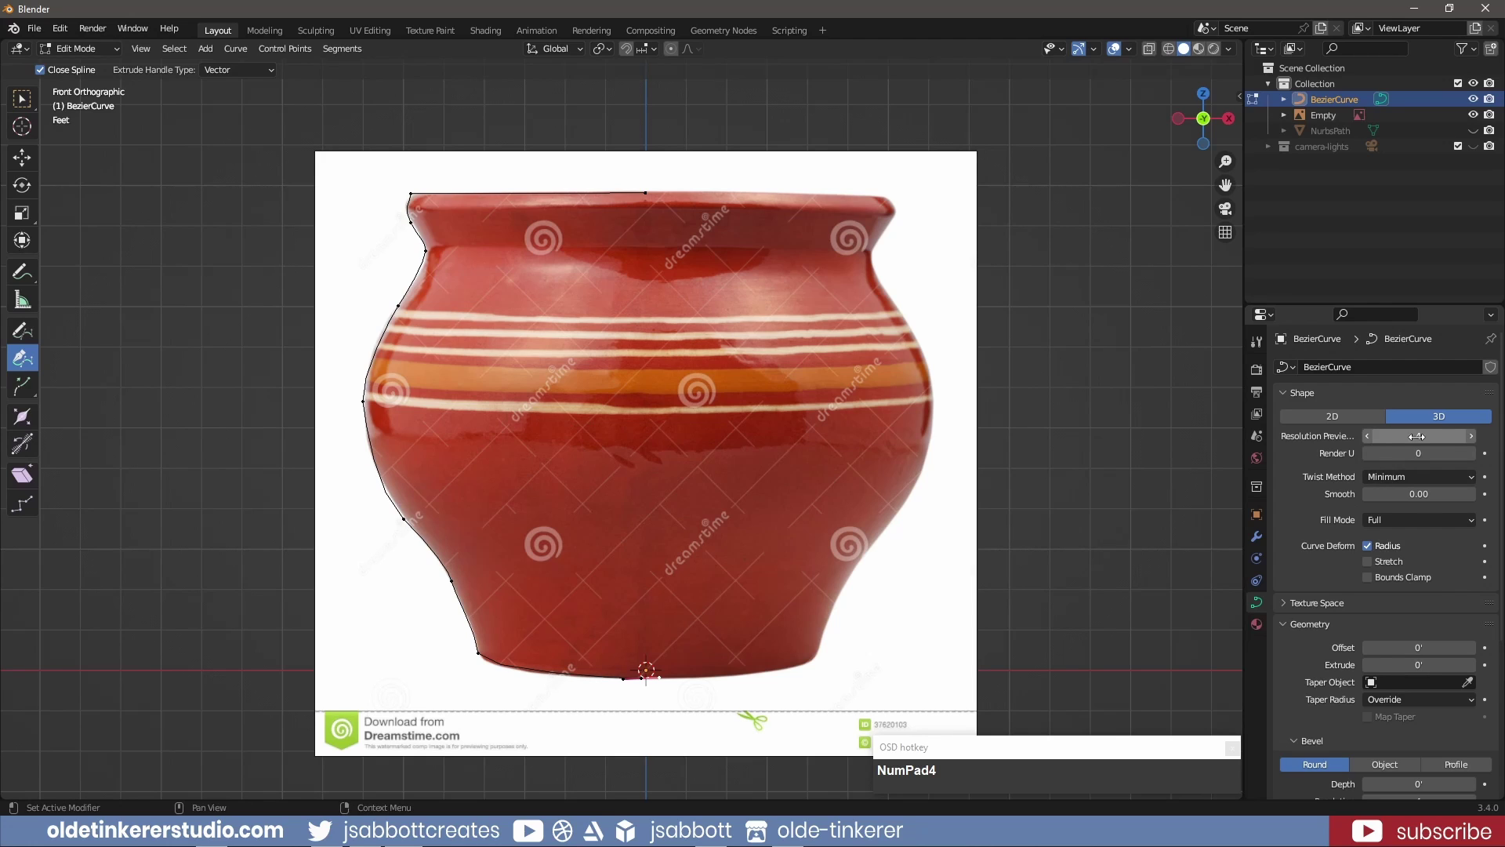
Keep a hidden spare copy of the profile curve and hide the reference image
left_click(1476, 116)
key("Tab")
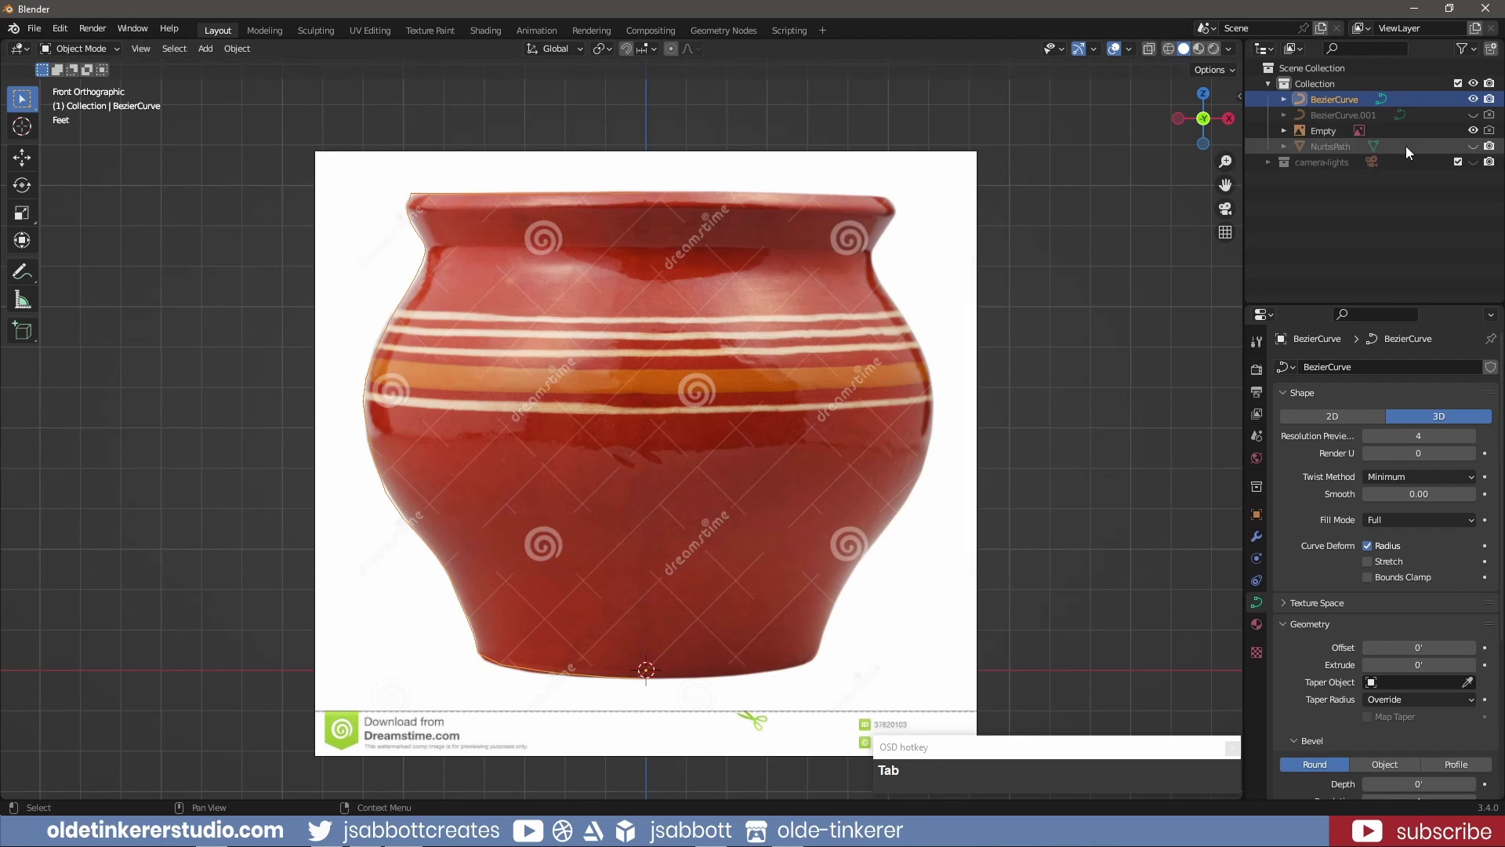
left_click(1480, 133)
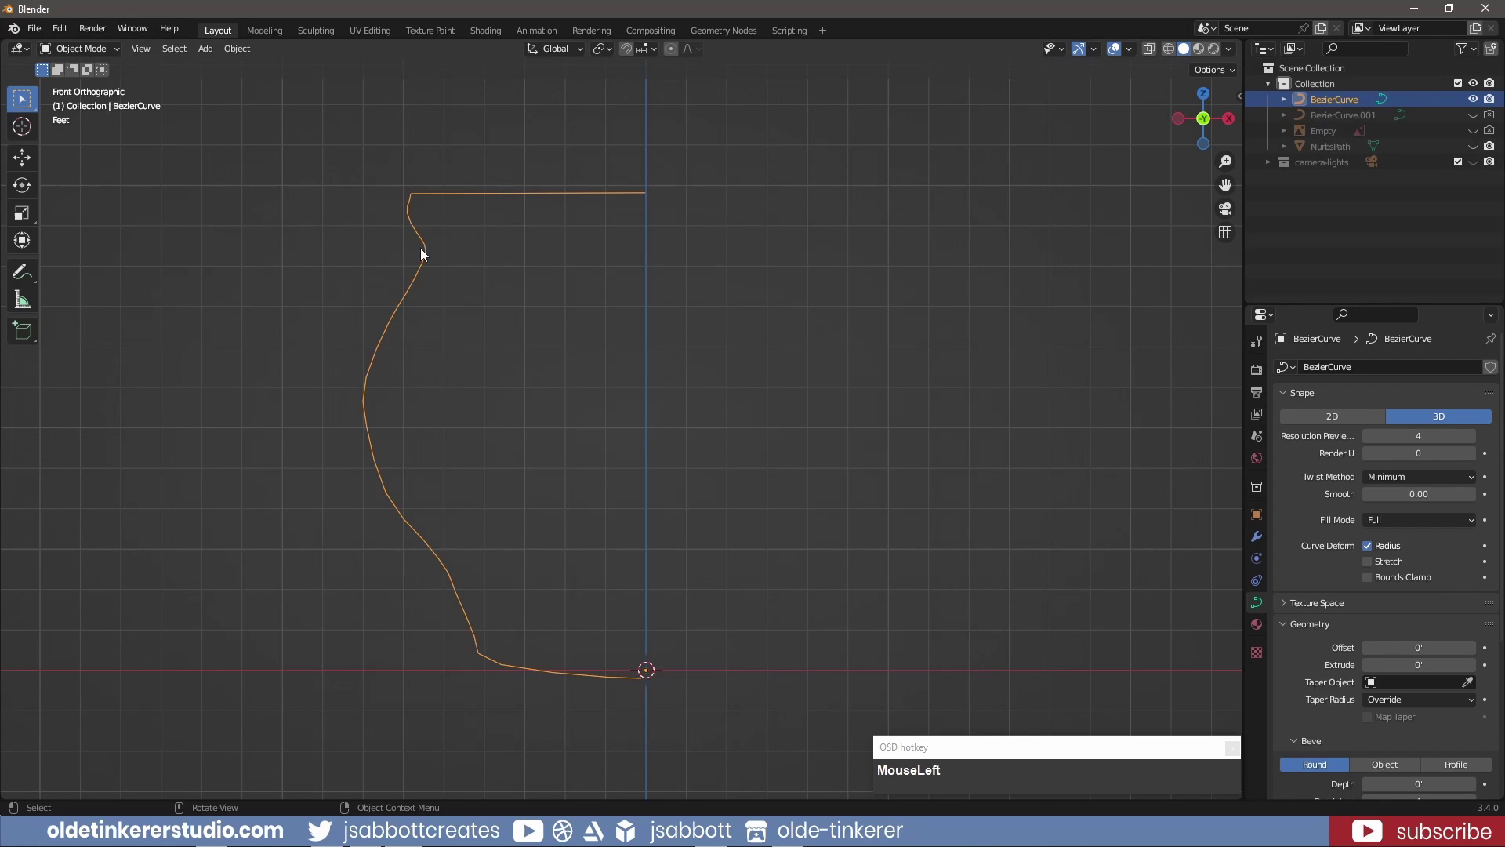
key("Tab")
Convert the profile curve to a mesh and select all its vertices in Edit Mode
right_click(369, 371)
left_click(433, 391)
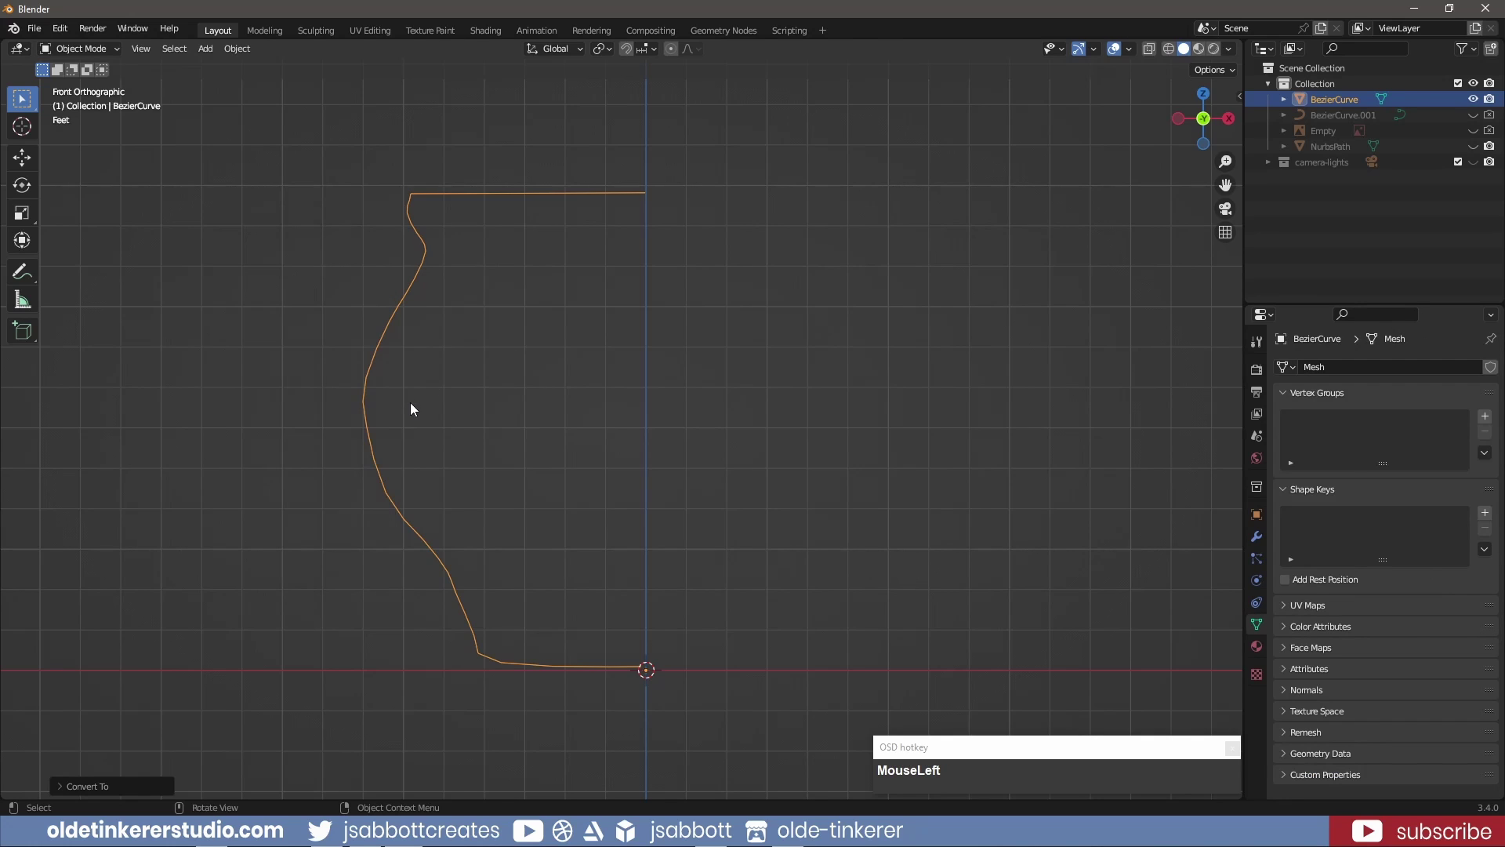
key("Tab")
key("a")
scroll("down", 3)
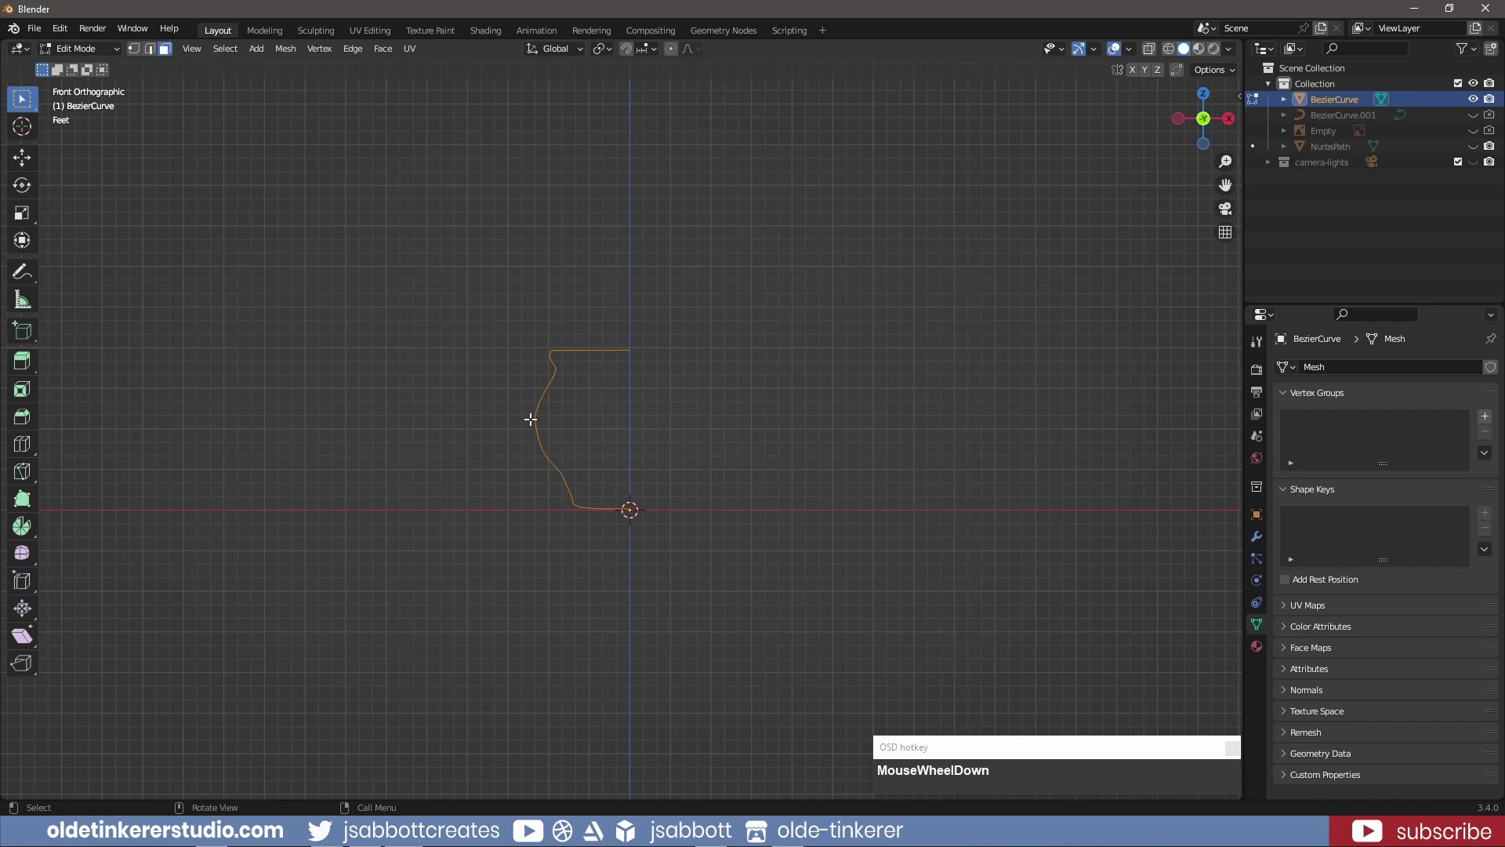
From top view, spin the profile around the 3D cursor into a twelve-sided pot body
key("KP_7")
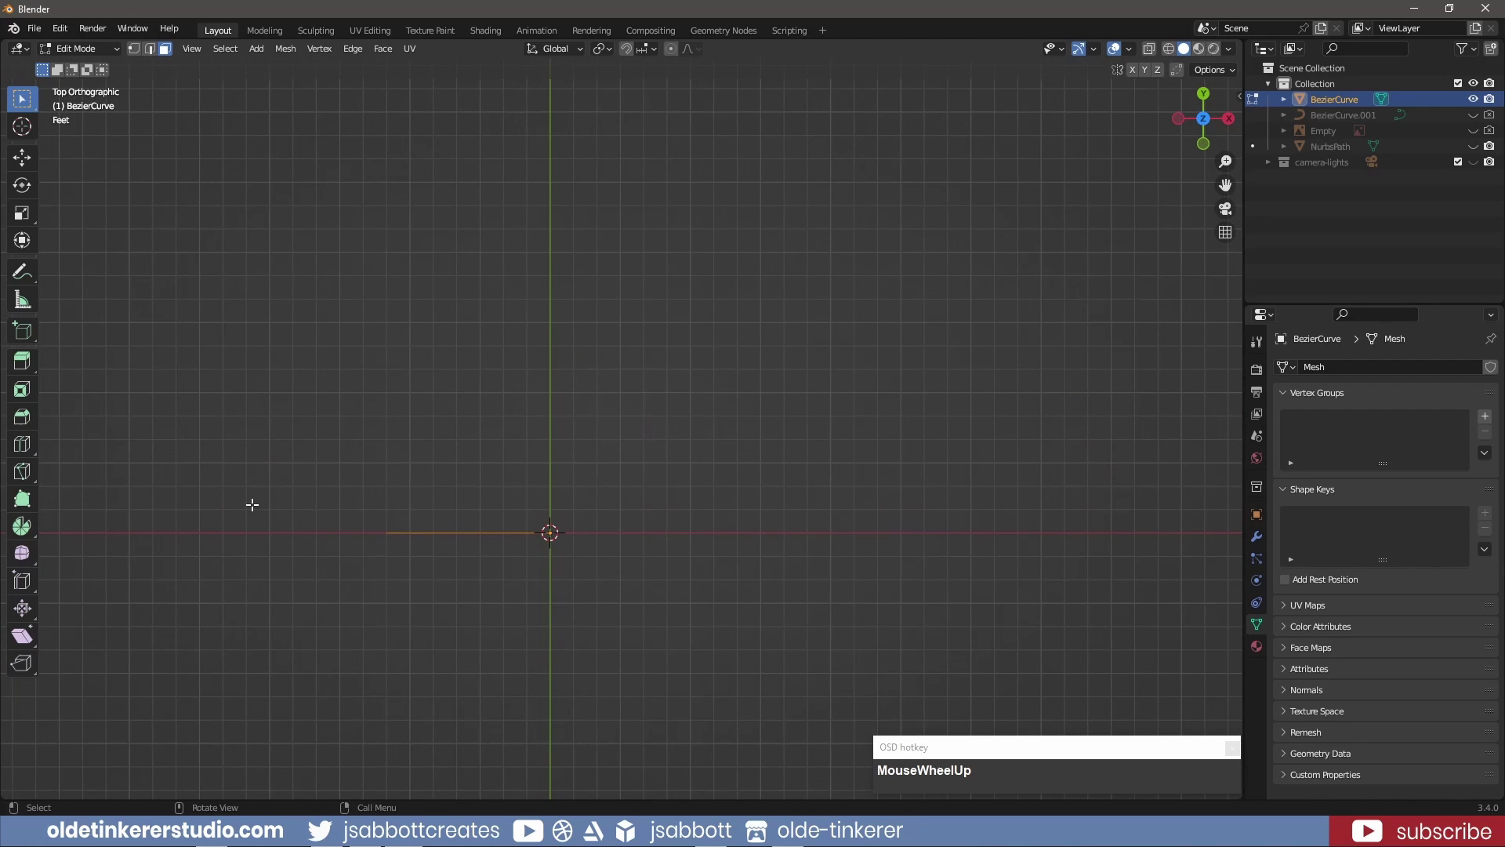
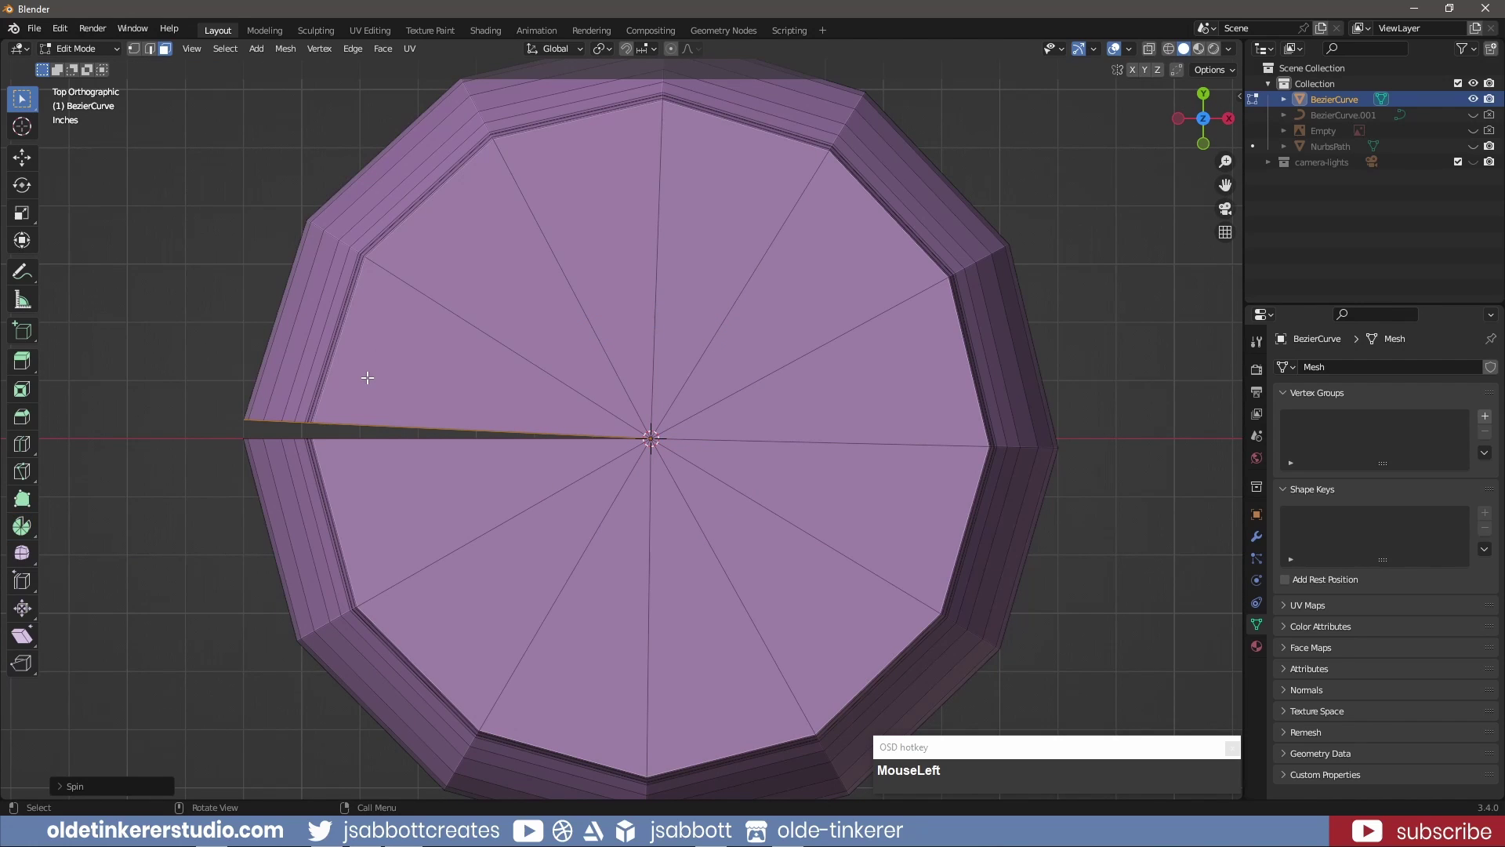
key("2")
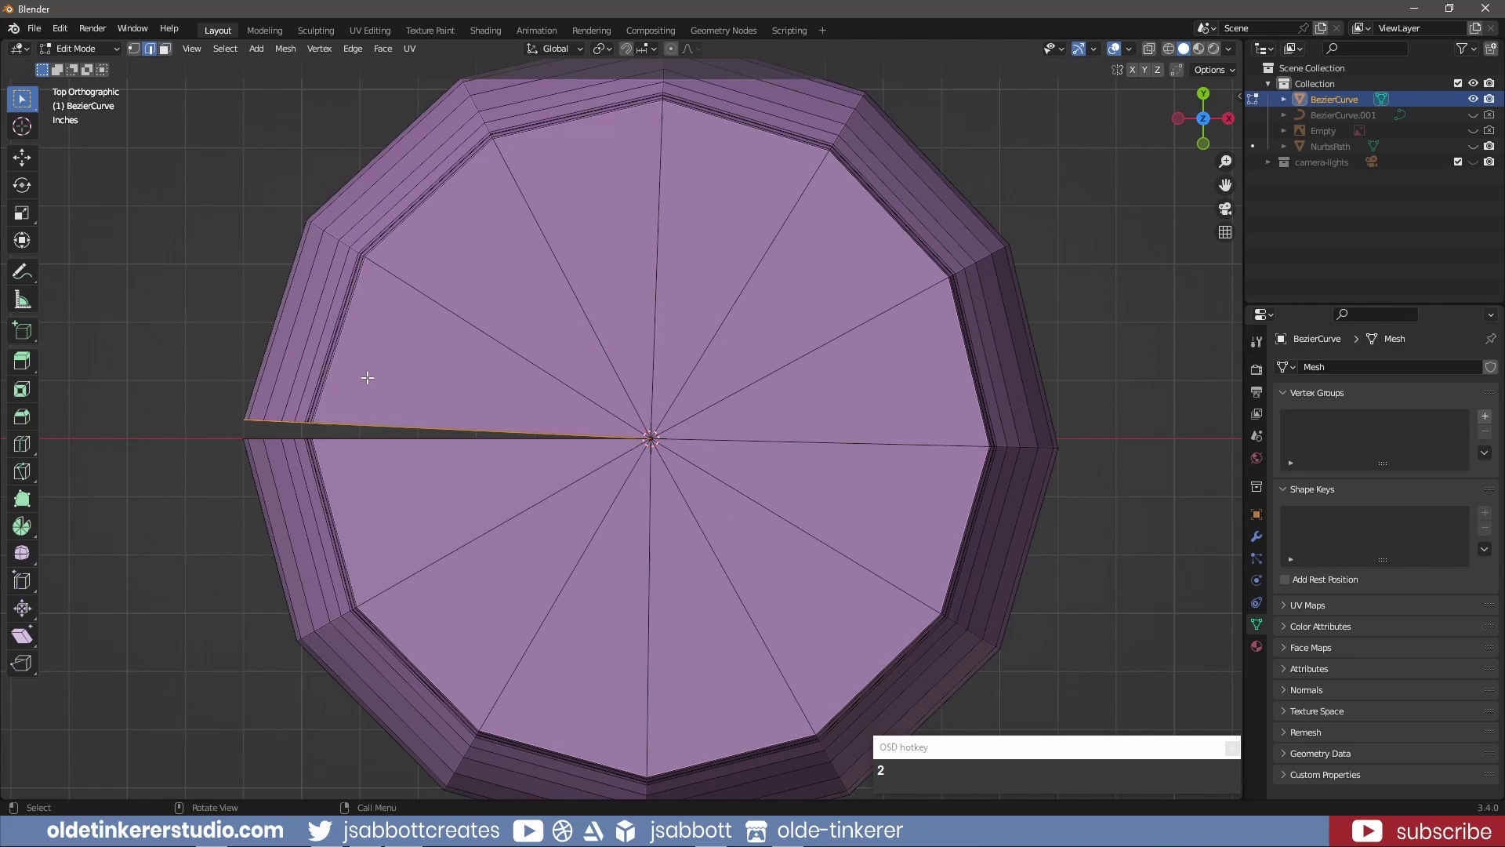
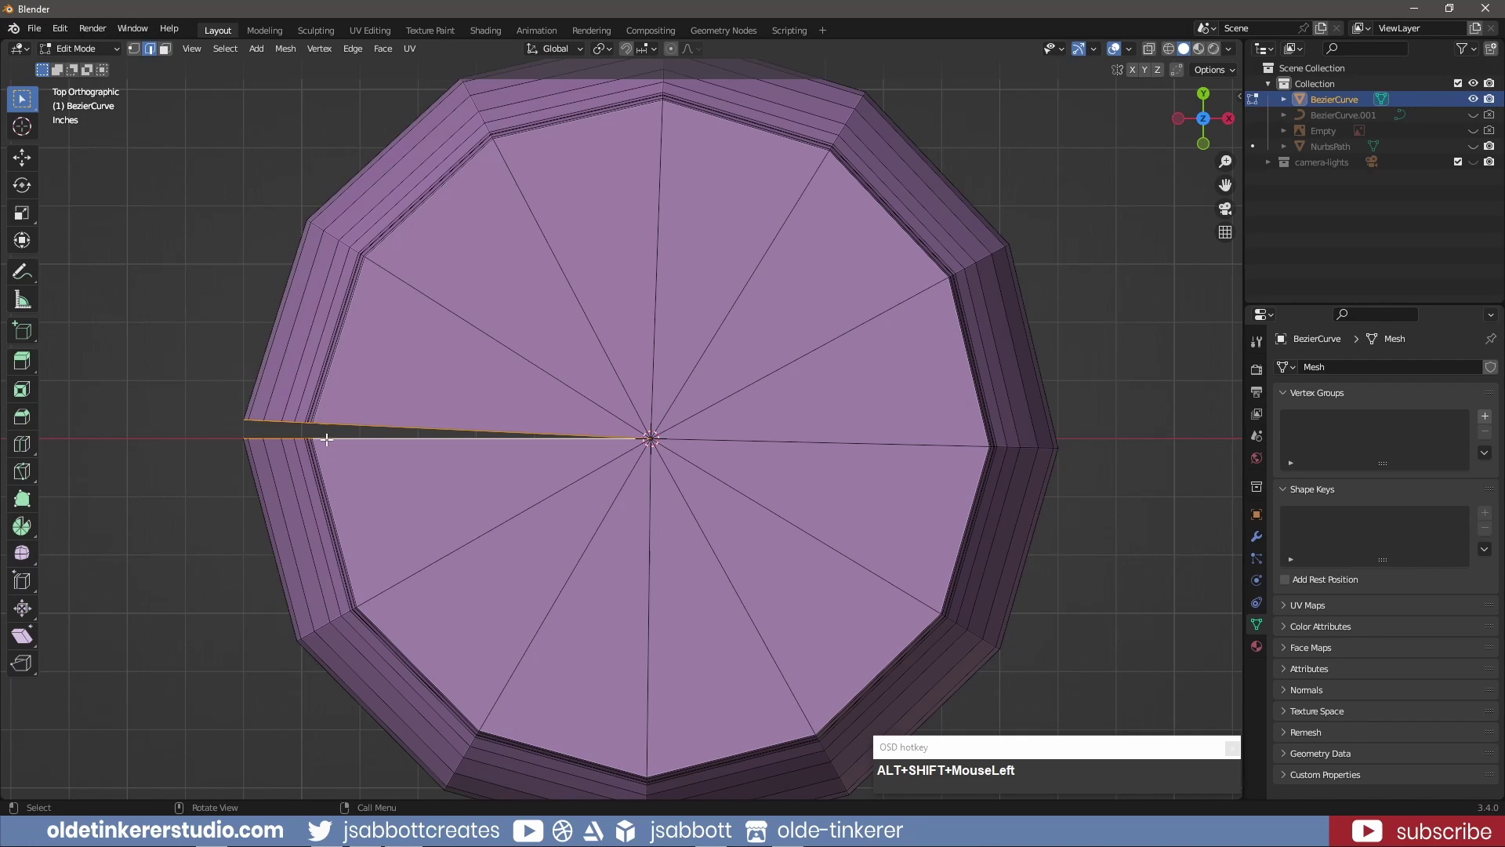
Bridge the two open edge loops across the gap and run a loop cut through the bridged faces
right_click(330, 443)
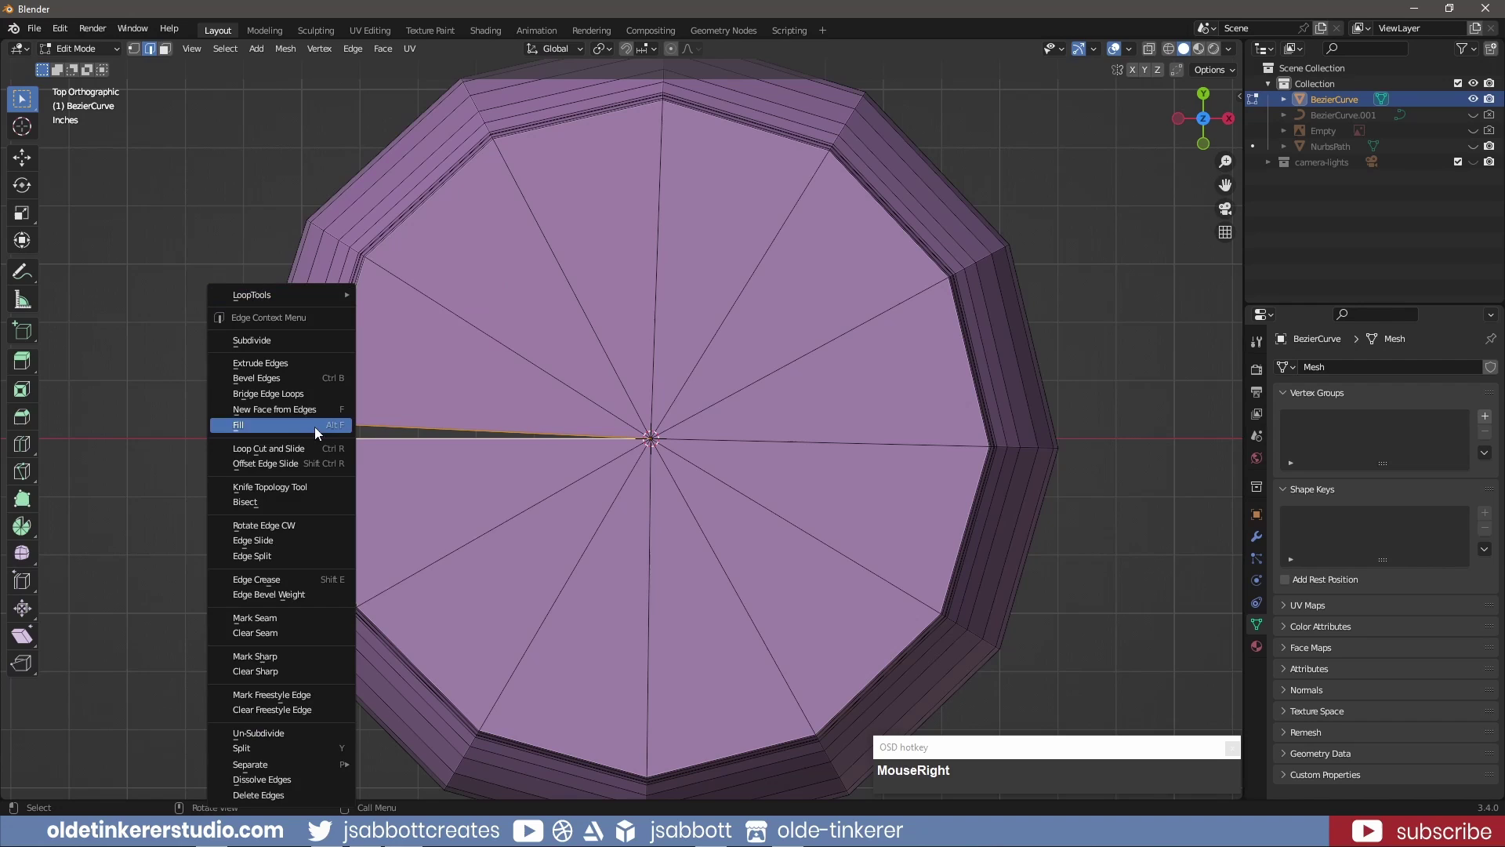
left_click(291, 395)
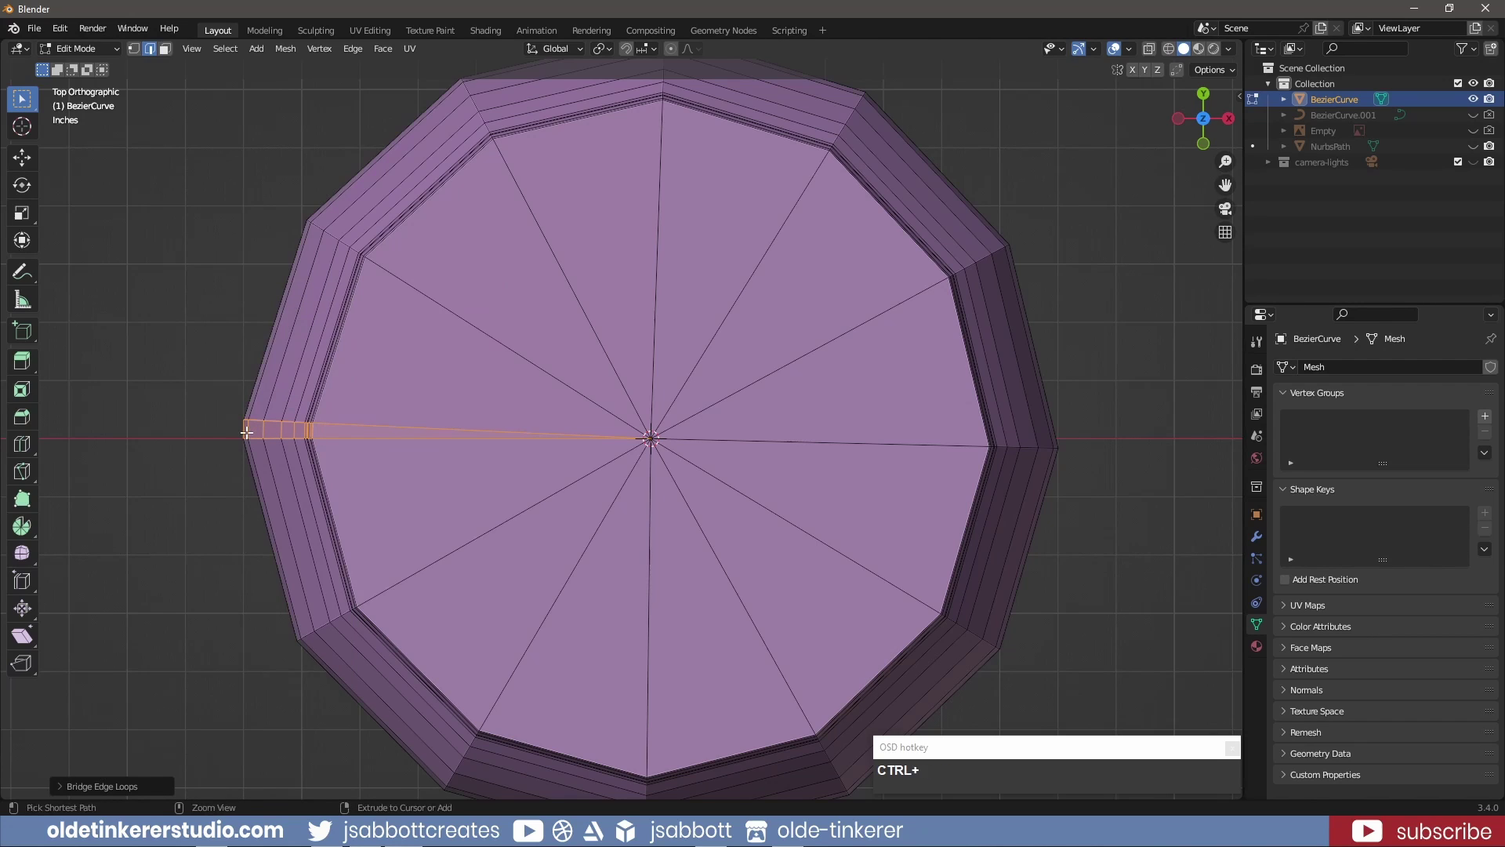
key("ctrl+r")
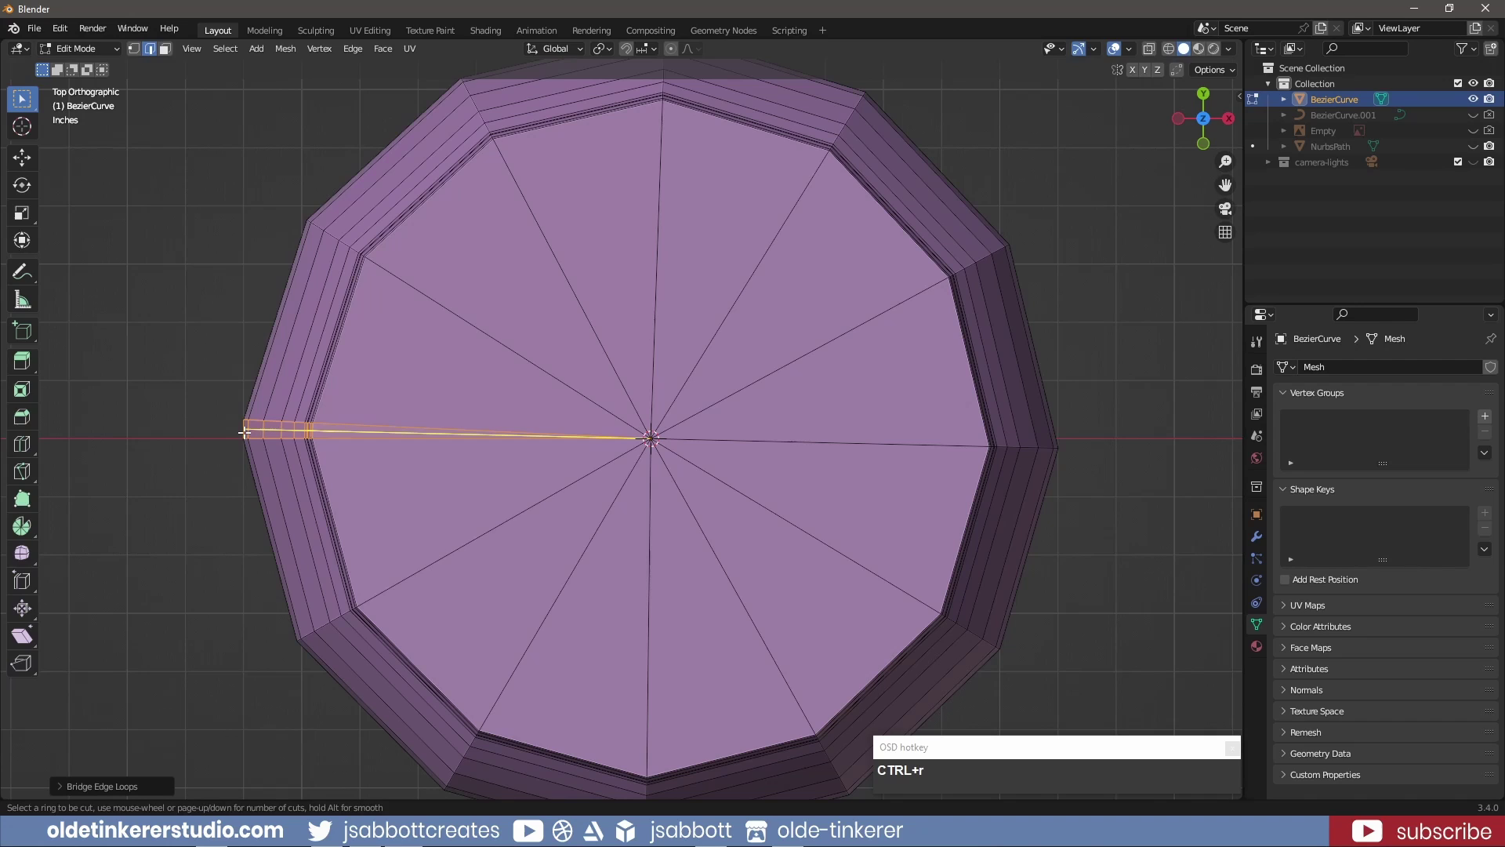
left_click(246, 428)
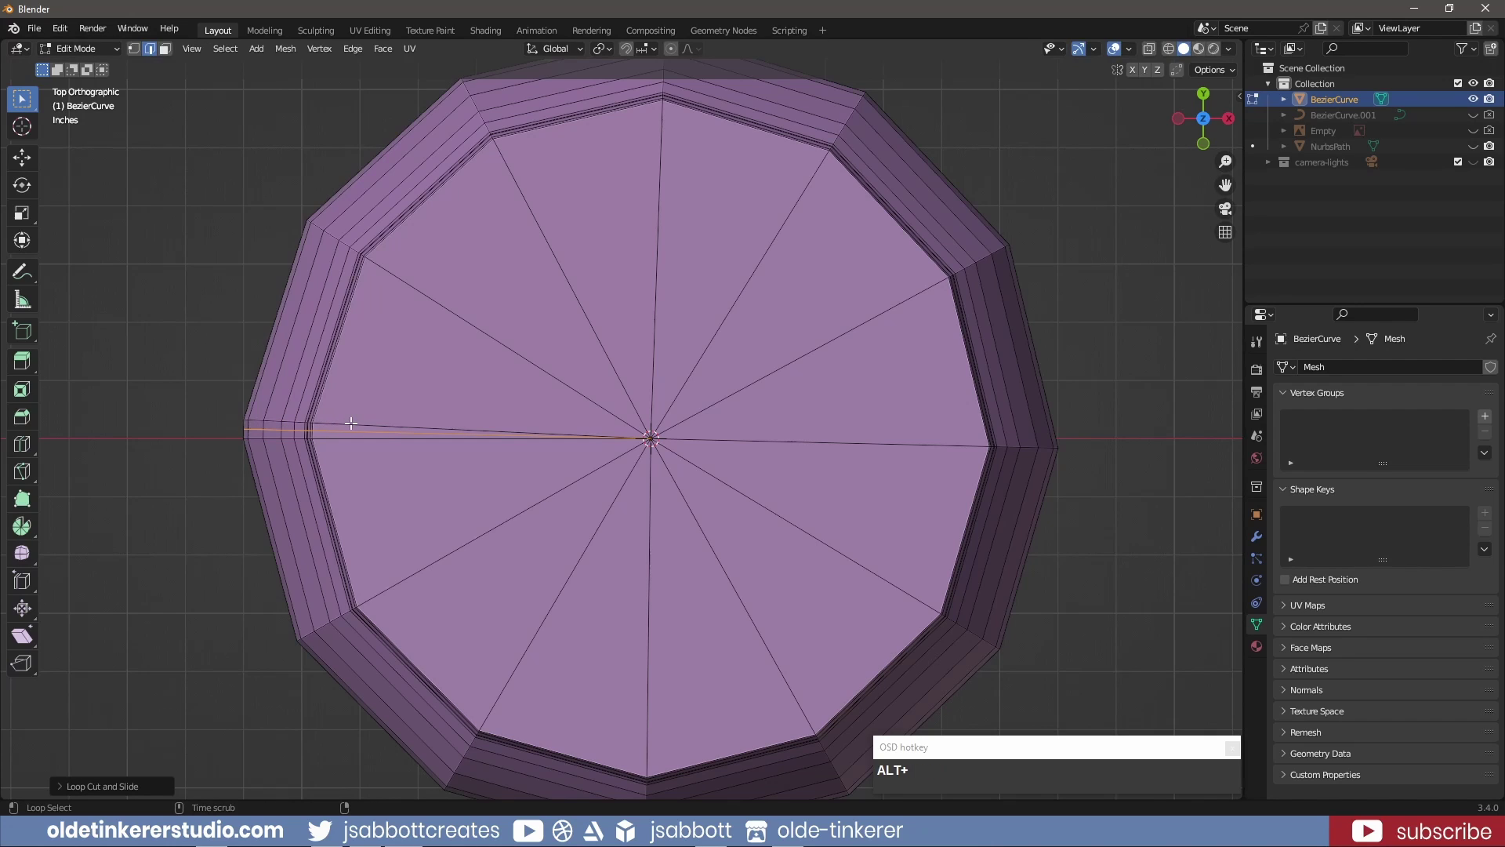
Select the extra edges left through the bridge and dissolve them so the body is continuous
left_click(353, 418)
left_click(352, 435)
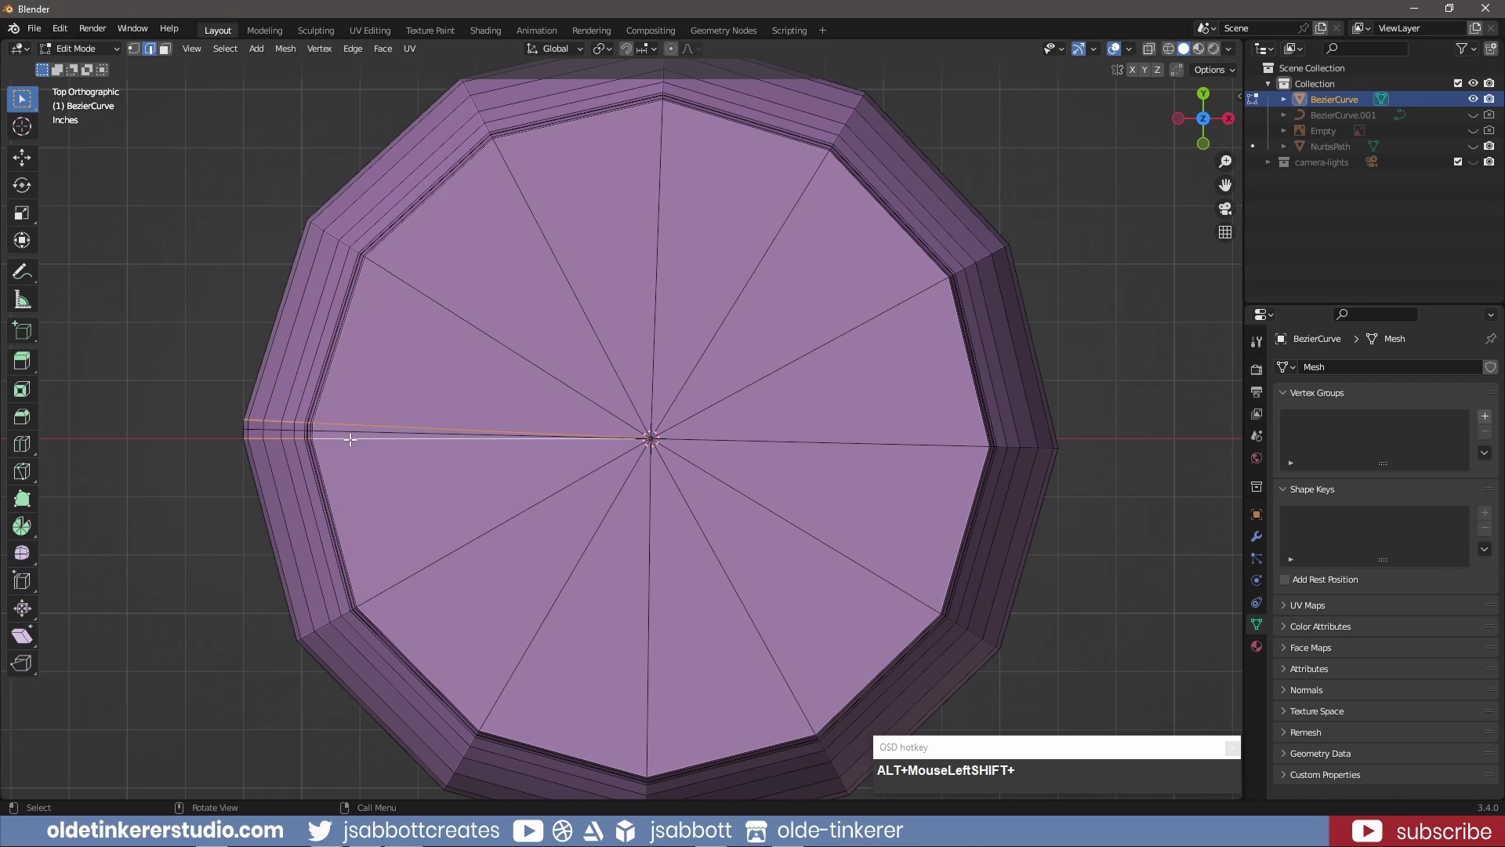
right_click(352, 443)
left_click(325, 782)
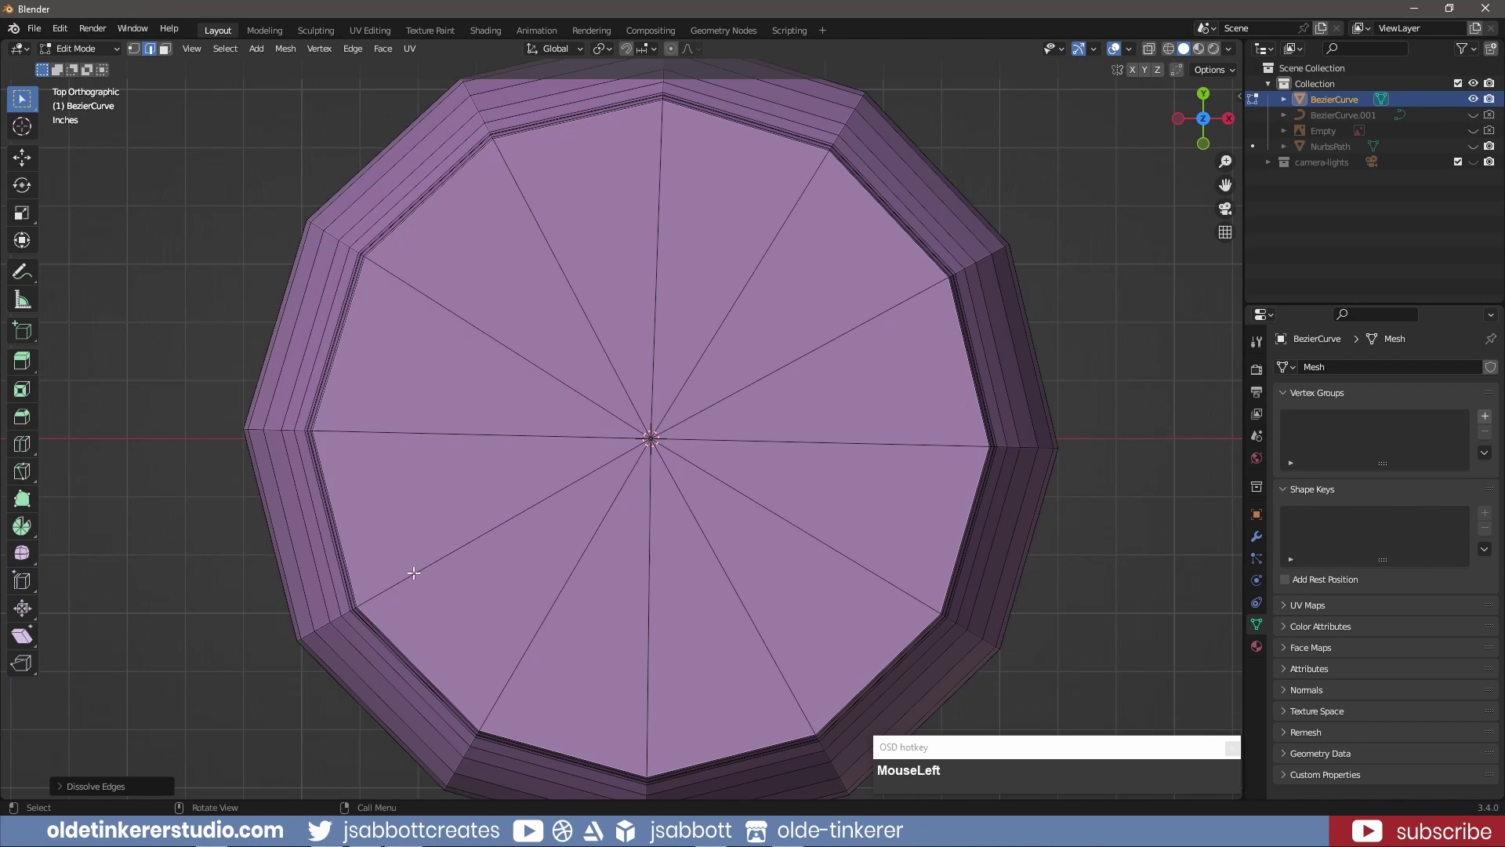
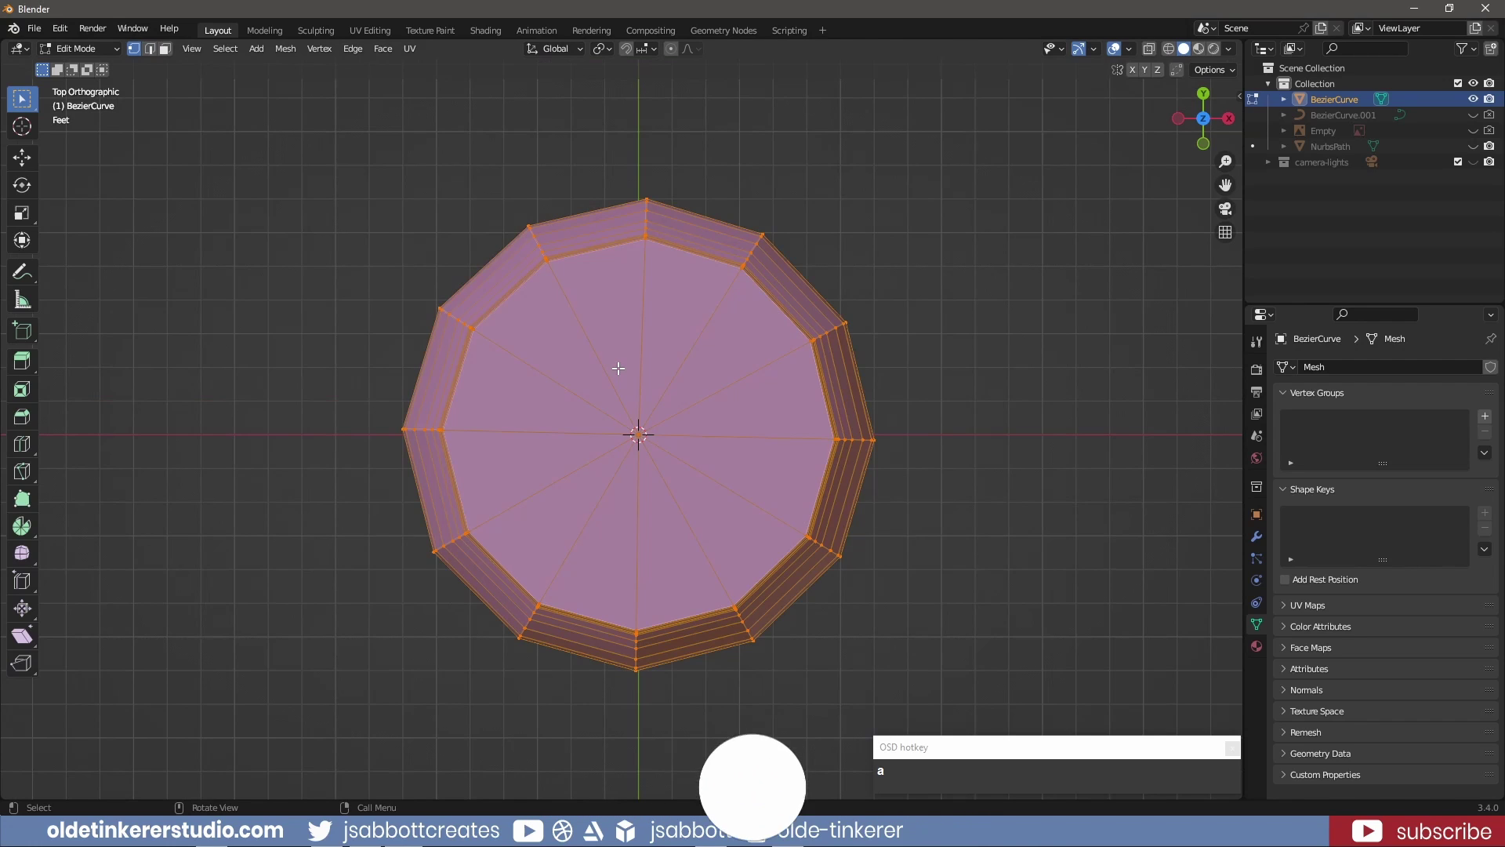
Merge overlapping vertices By Distance, recalculate normals outward, and turn off the Face Orientation overlay
key("m")
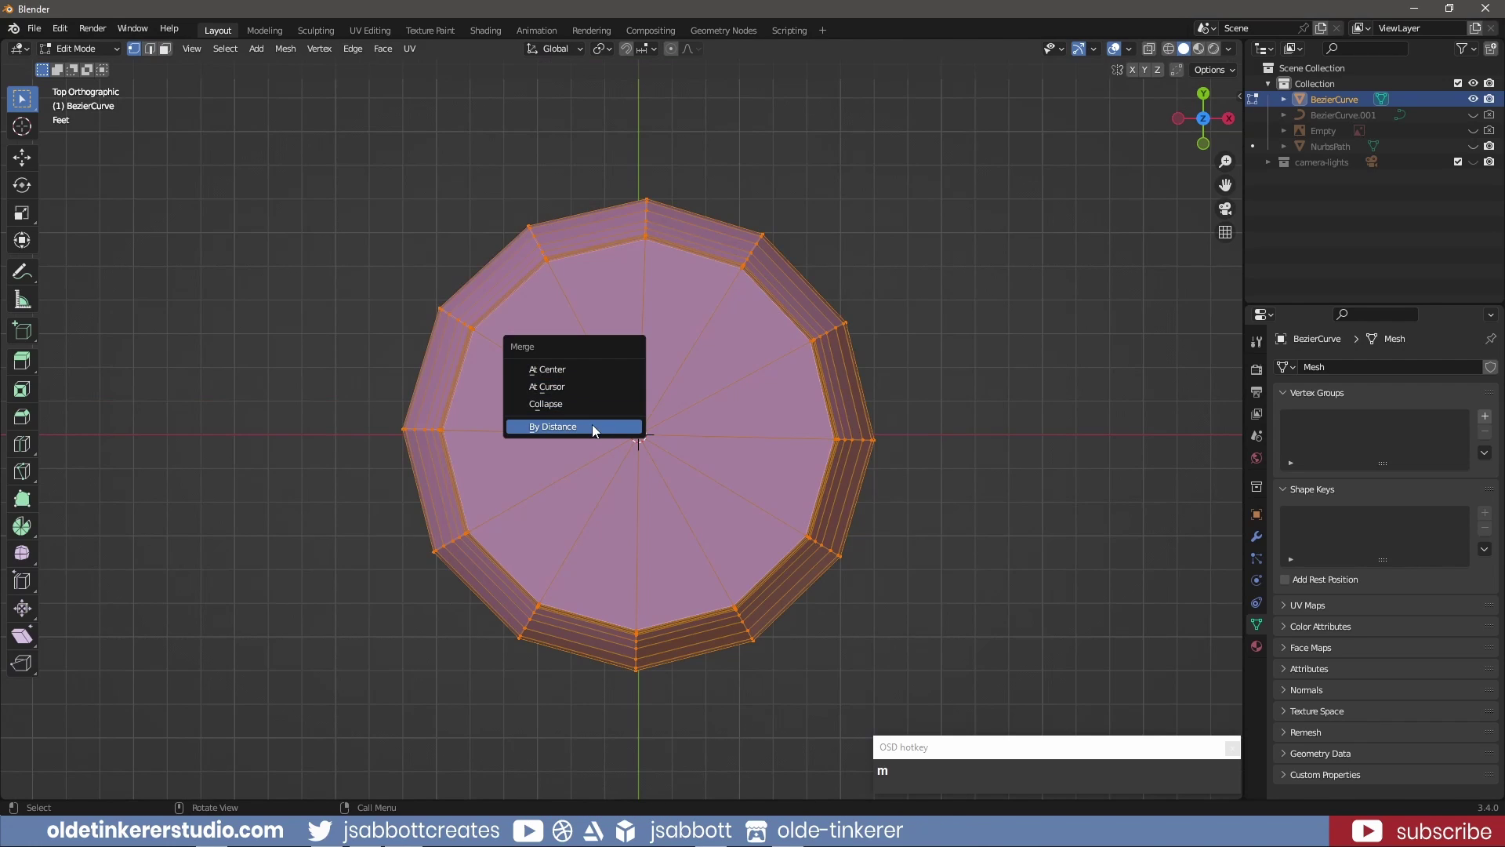
left_click(596, 428)
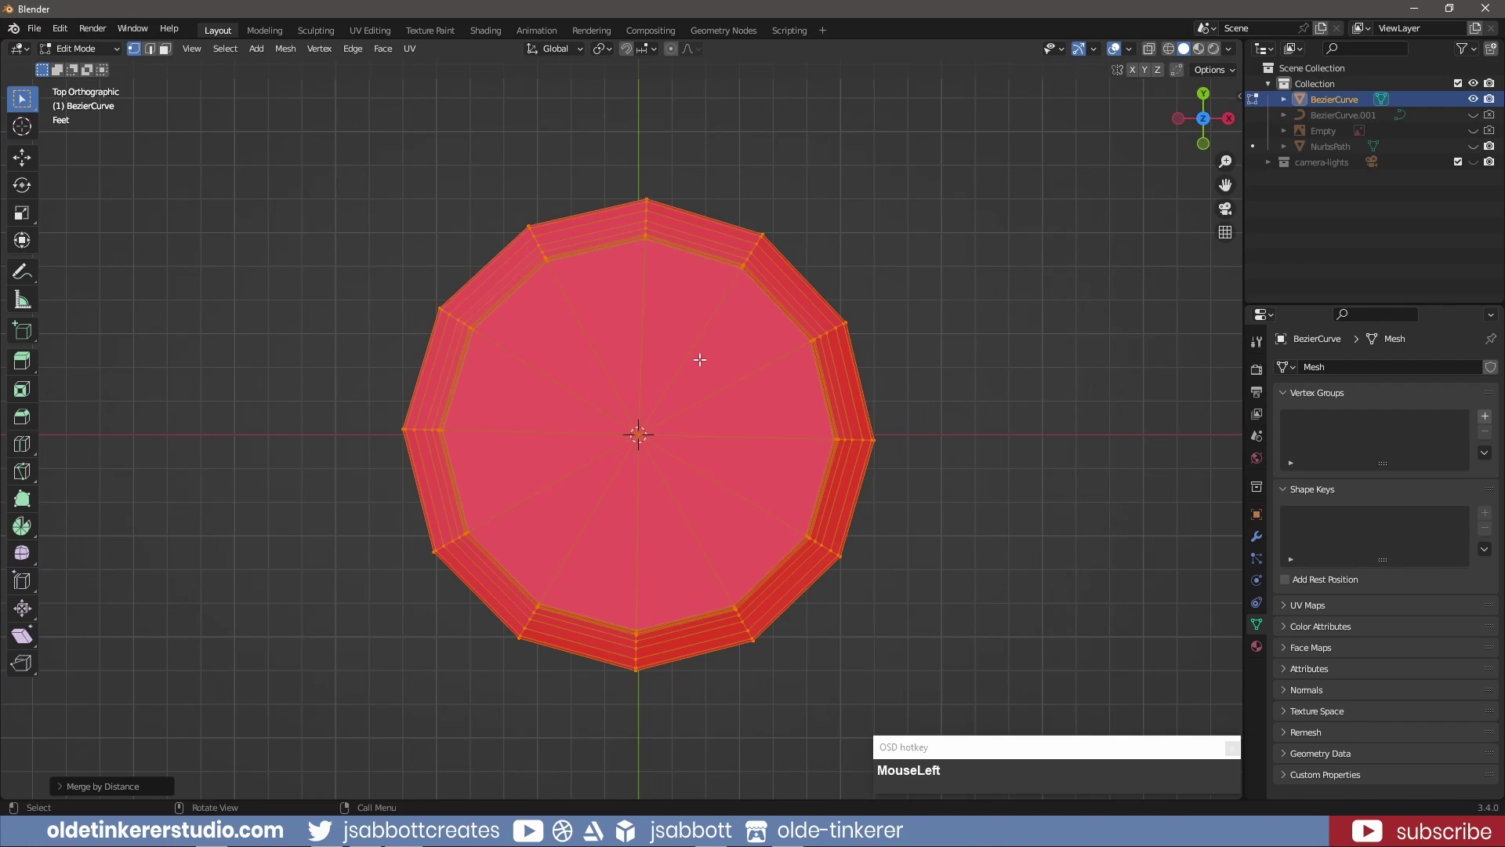
key("alt+n")
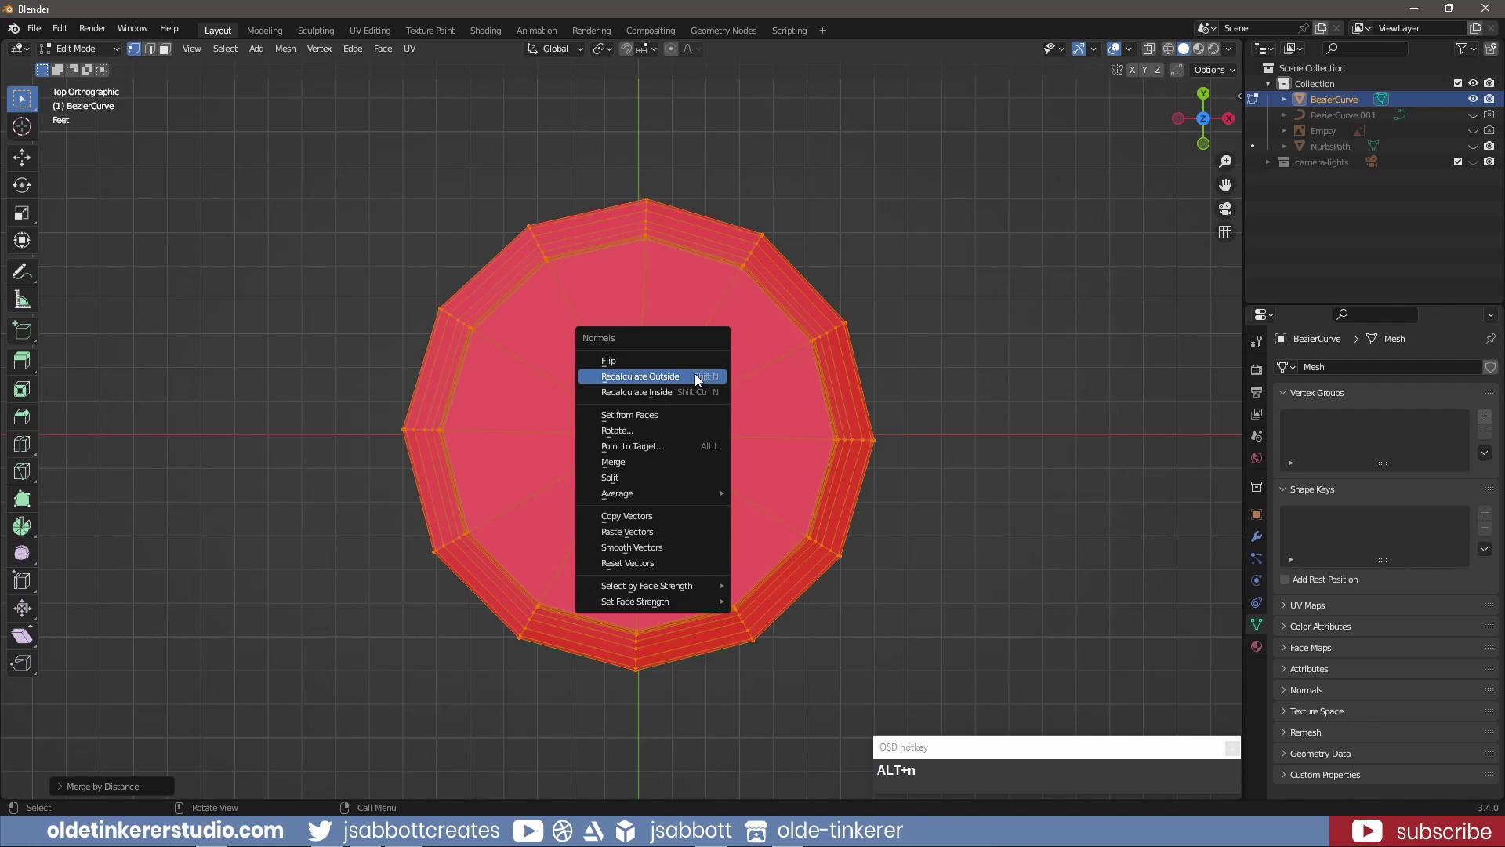
left_click_drag(696, 380, 977, 506)
left_click_drag(965, 533, 1119, 105)
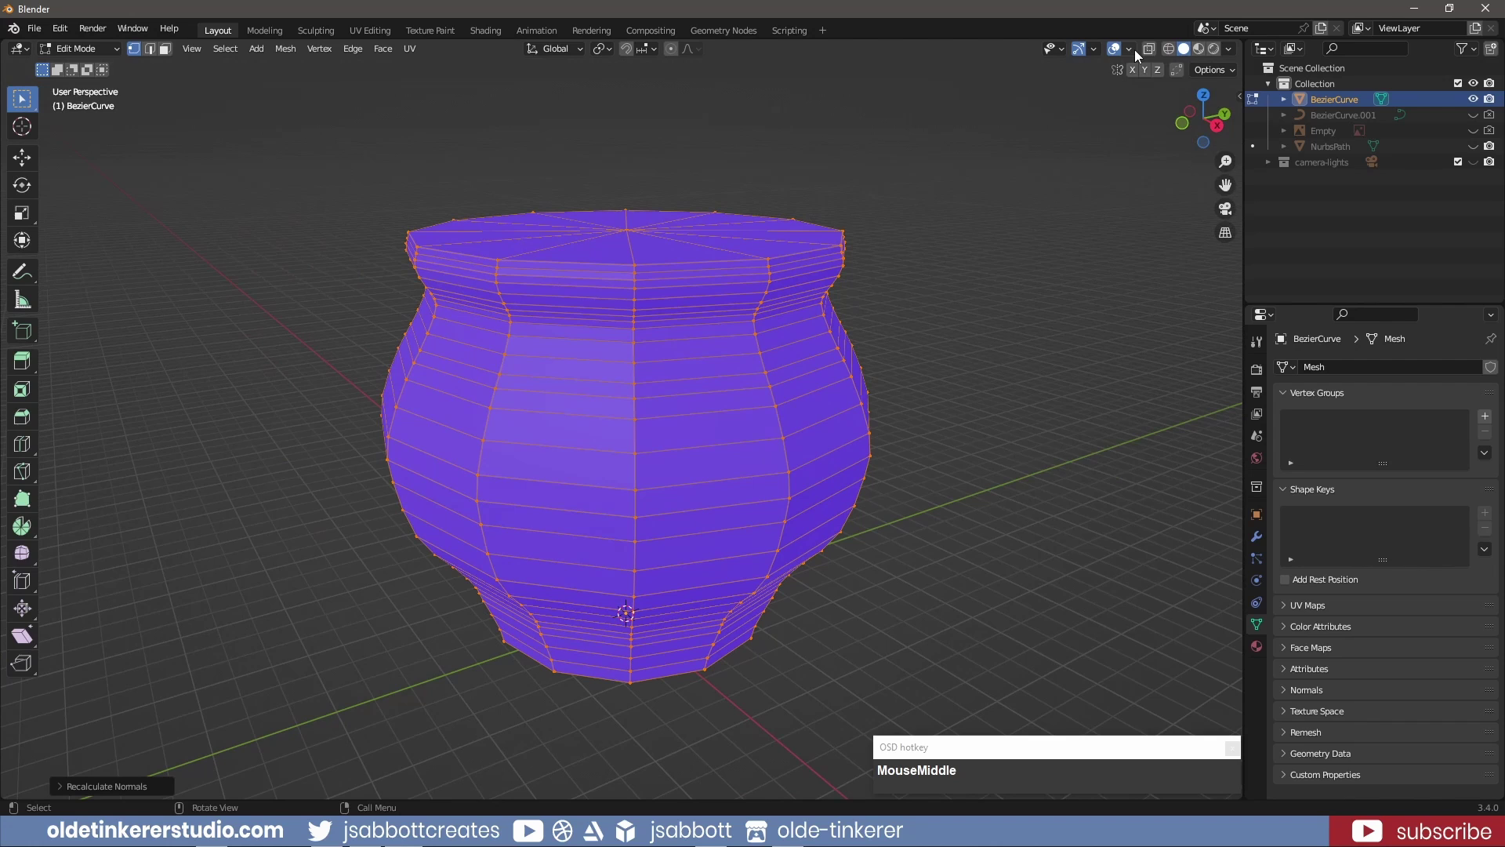
left_click(1135, 50)
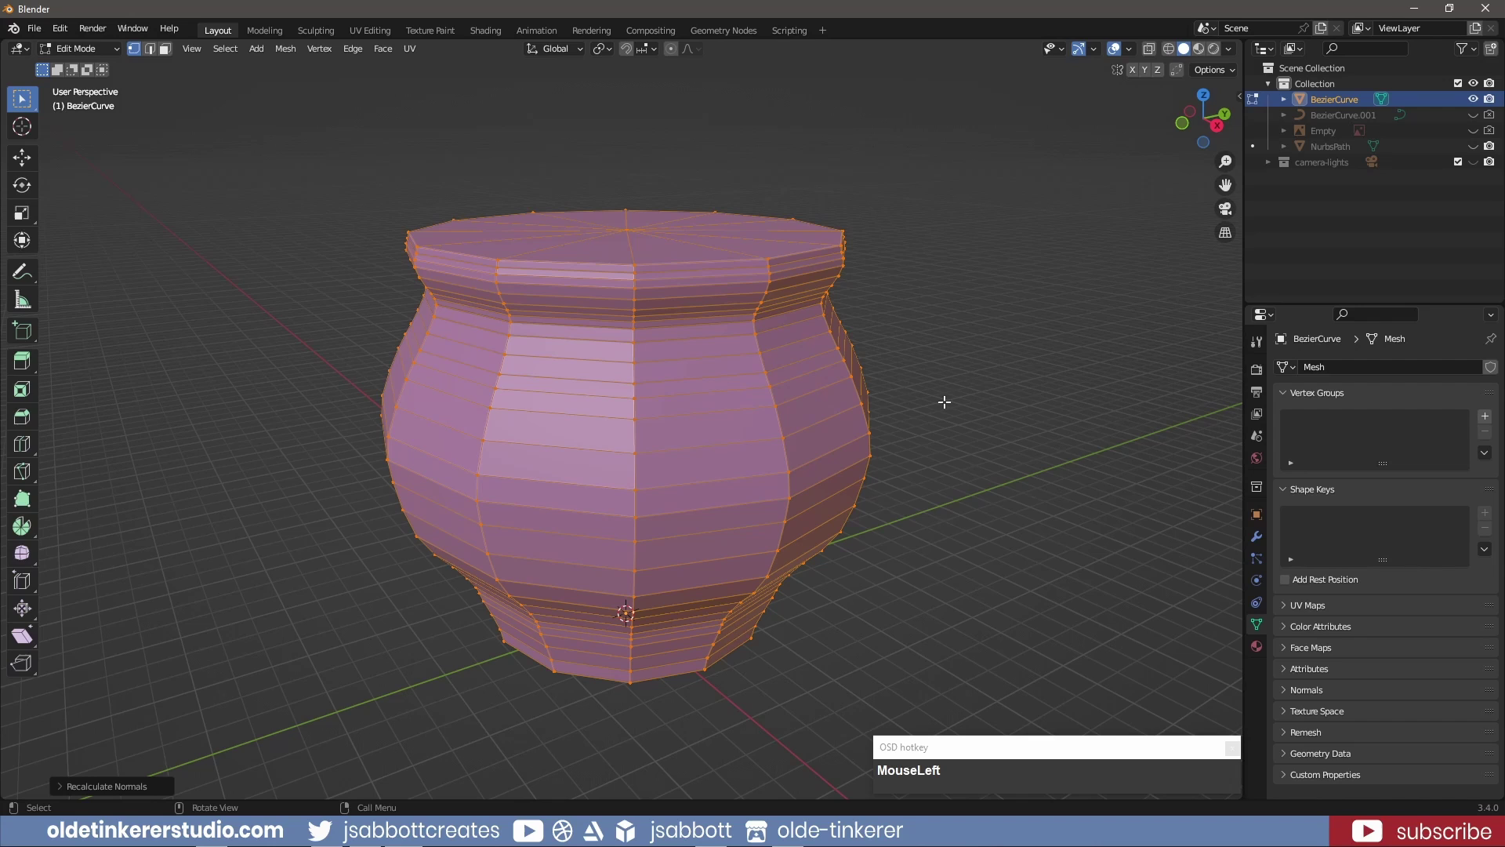
Apply the pot object's transforms in Object Mode, then return to Edit Mode with all geometry selected
key("Tab")
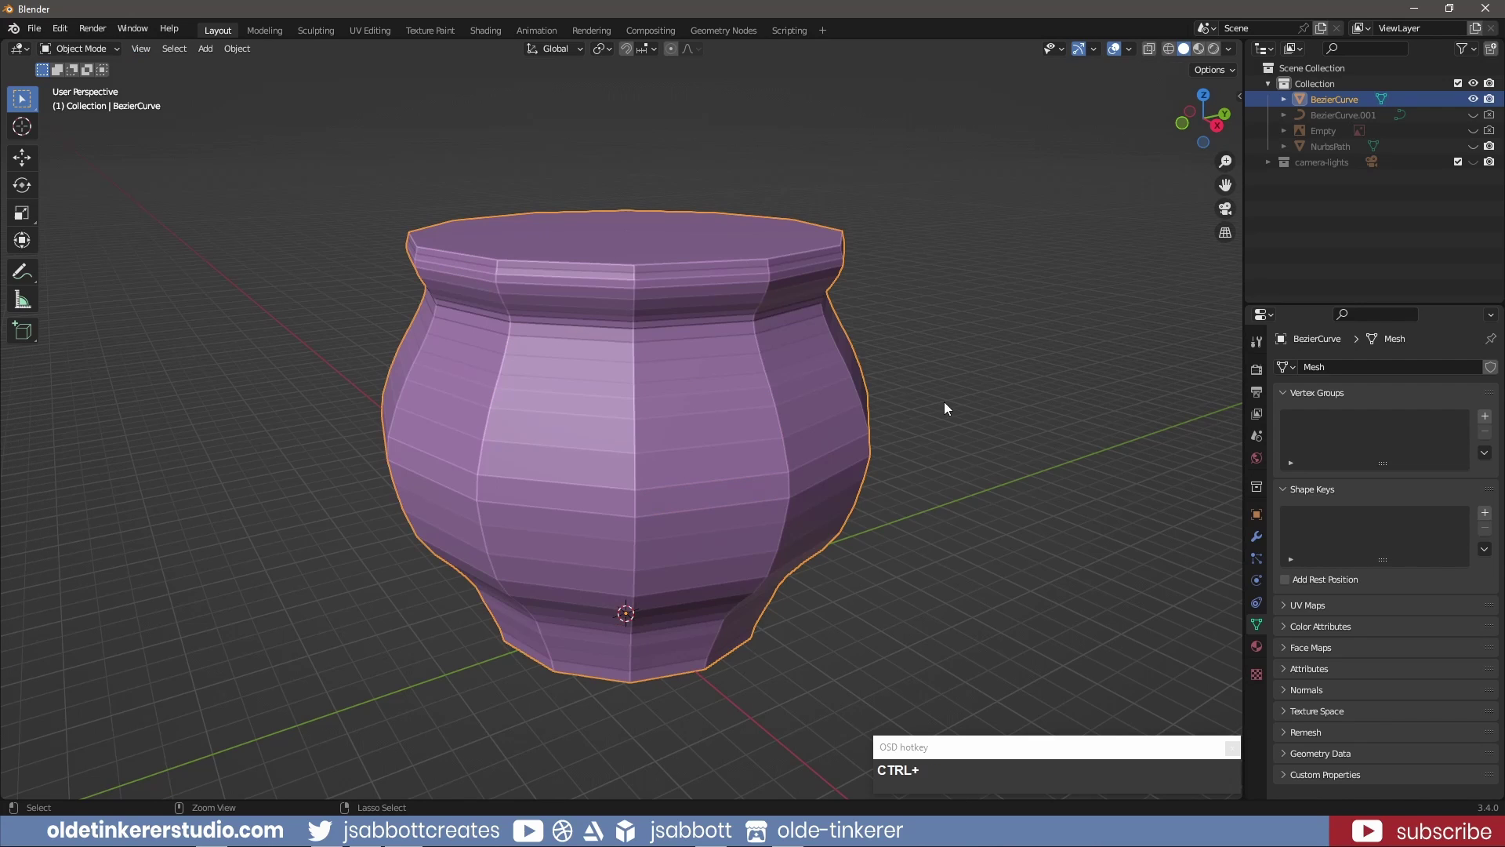
key("ctrl+a")
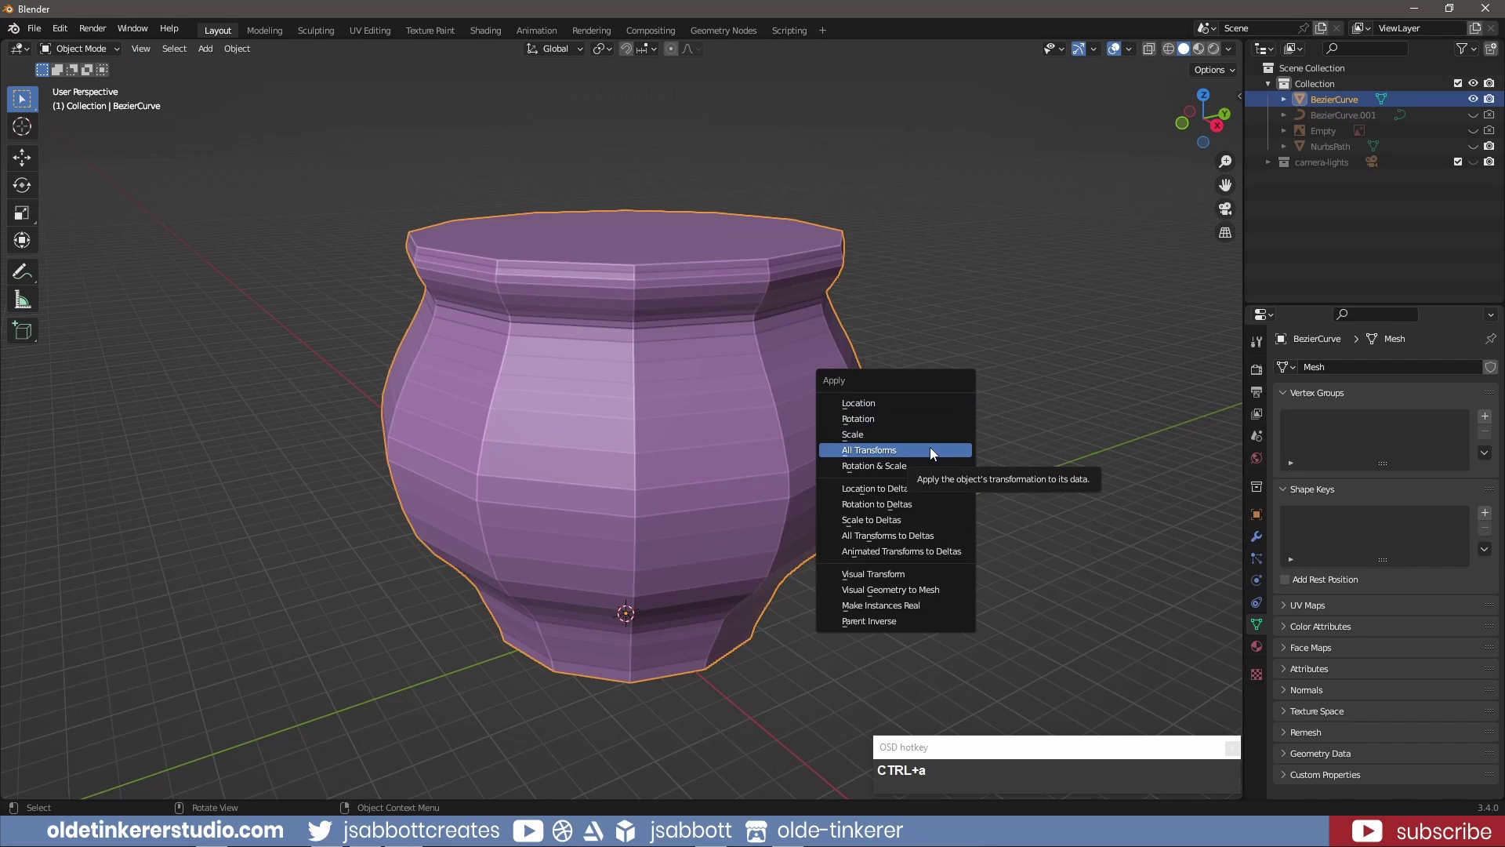
left_click(934, 451)
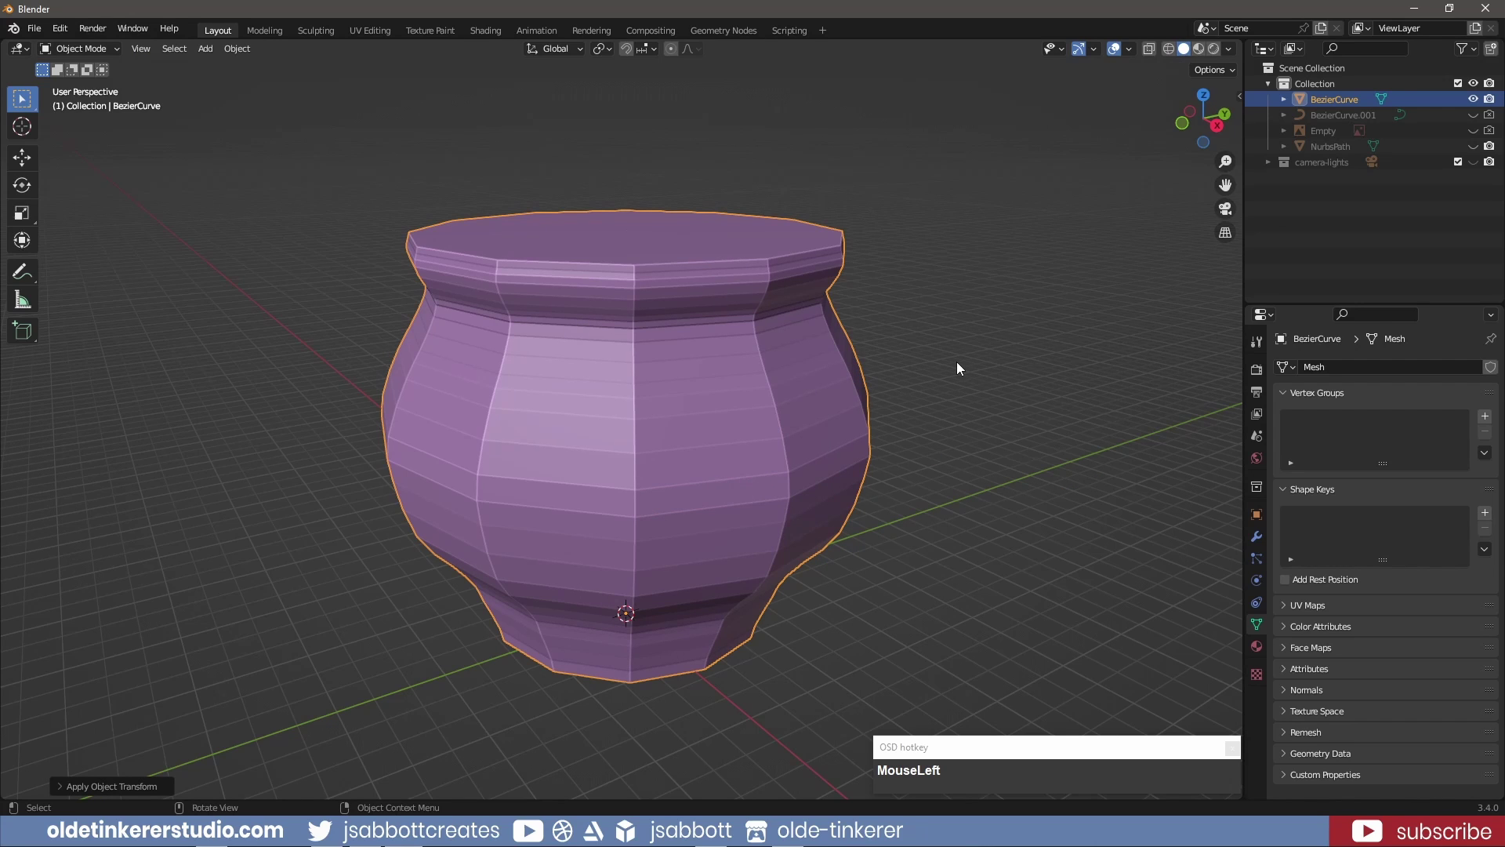
key("Tab")
key("3")
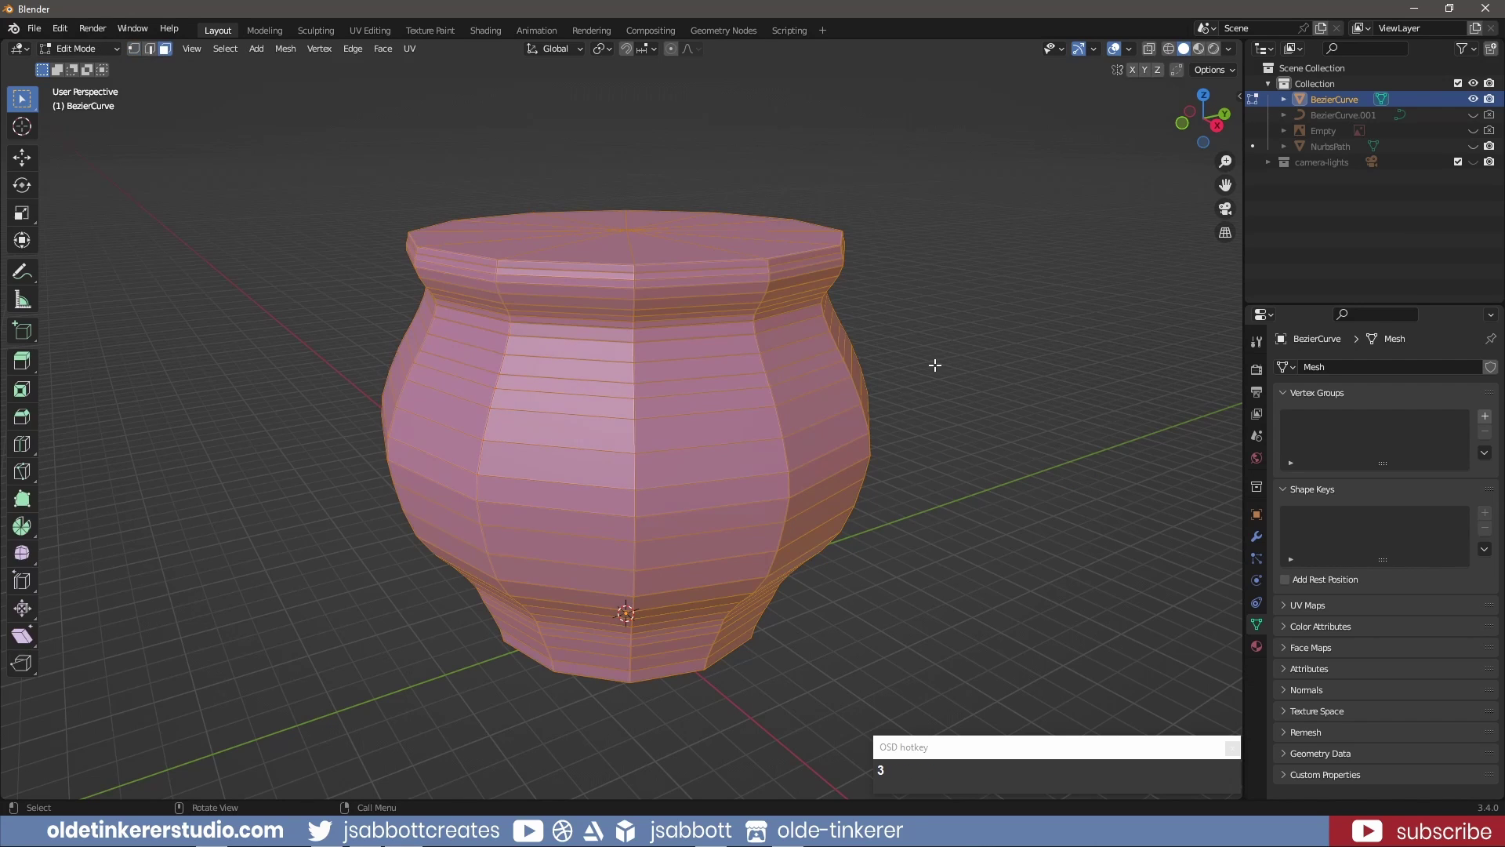
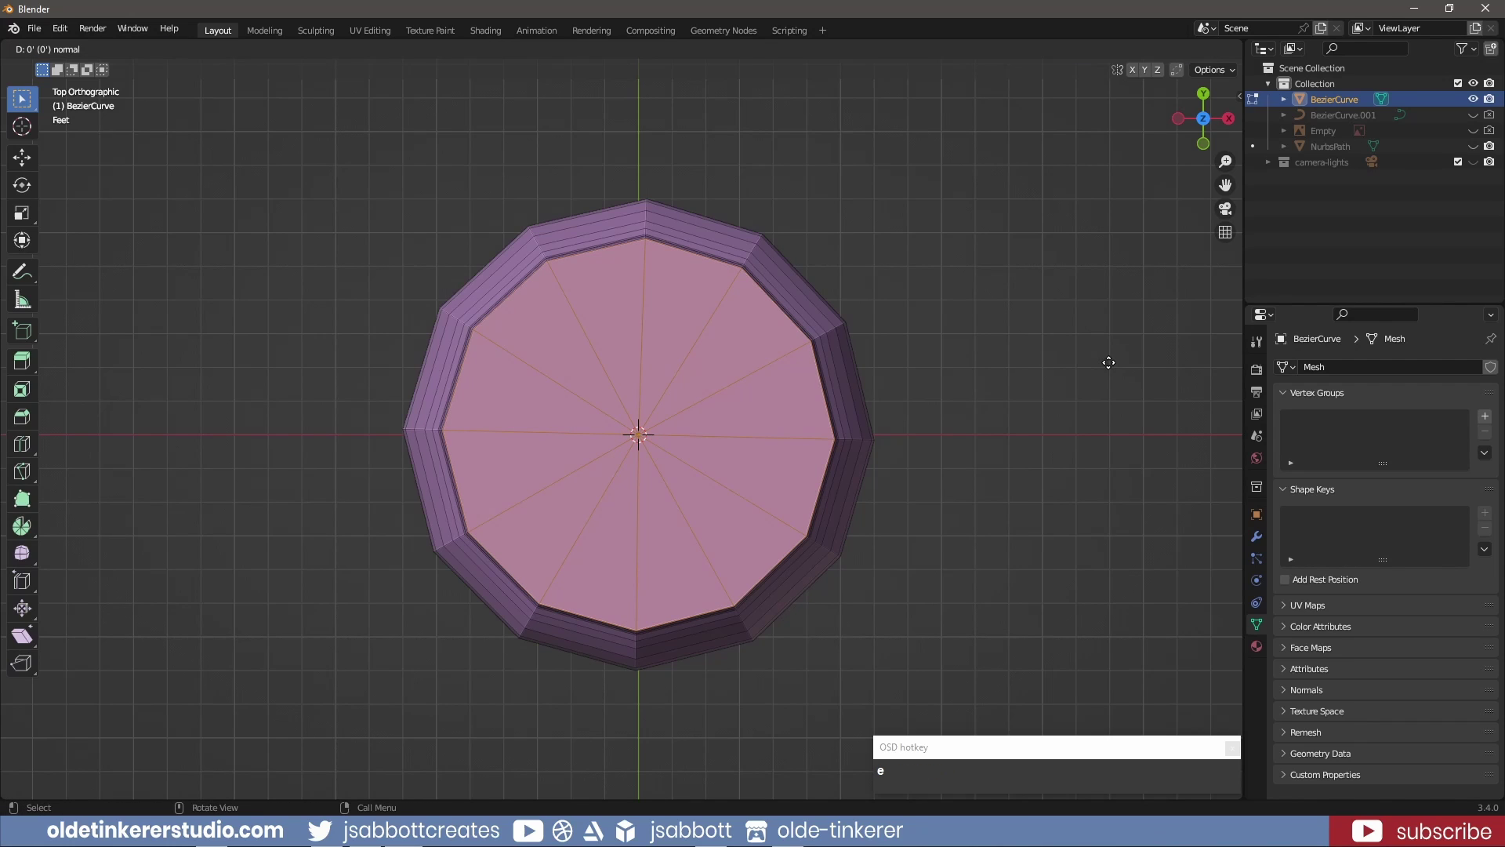
Scale the top faces inward to form the rim and view the pot from the front in wireframe
key("s")
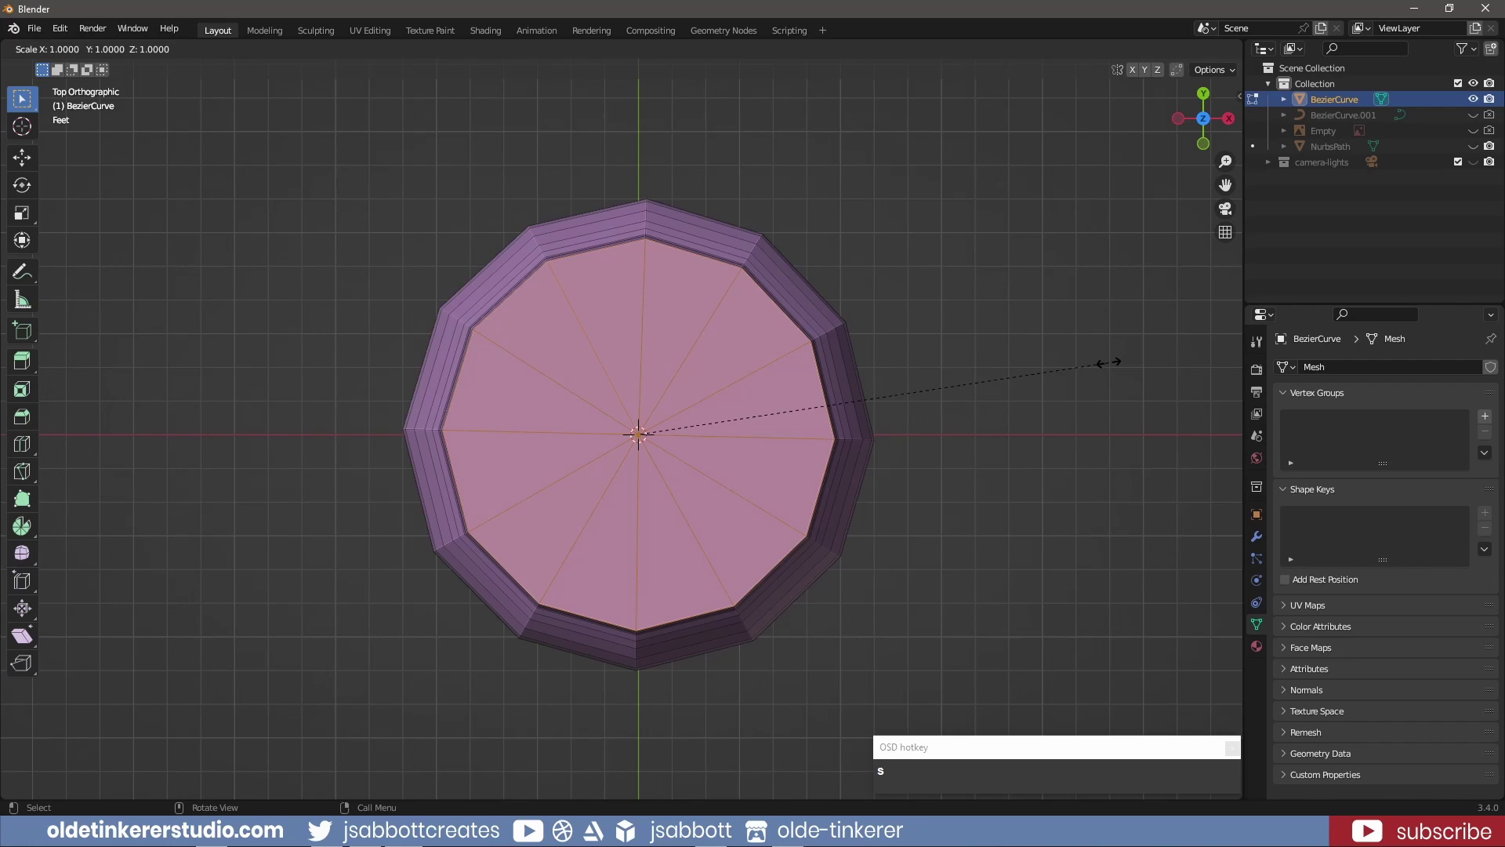
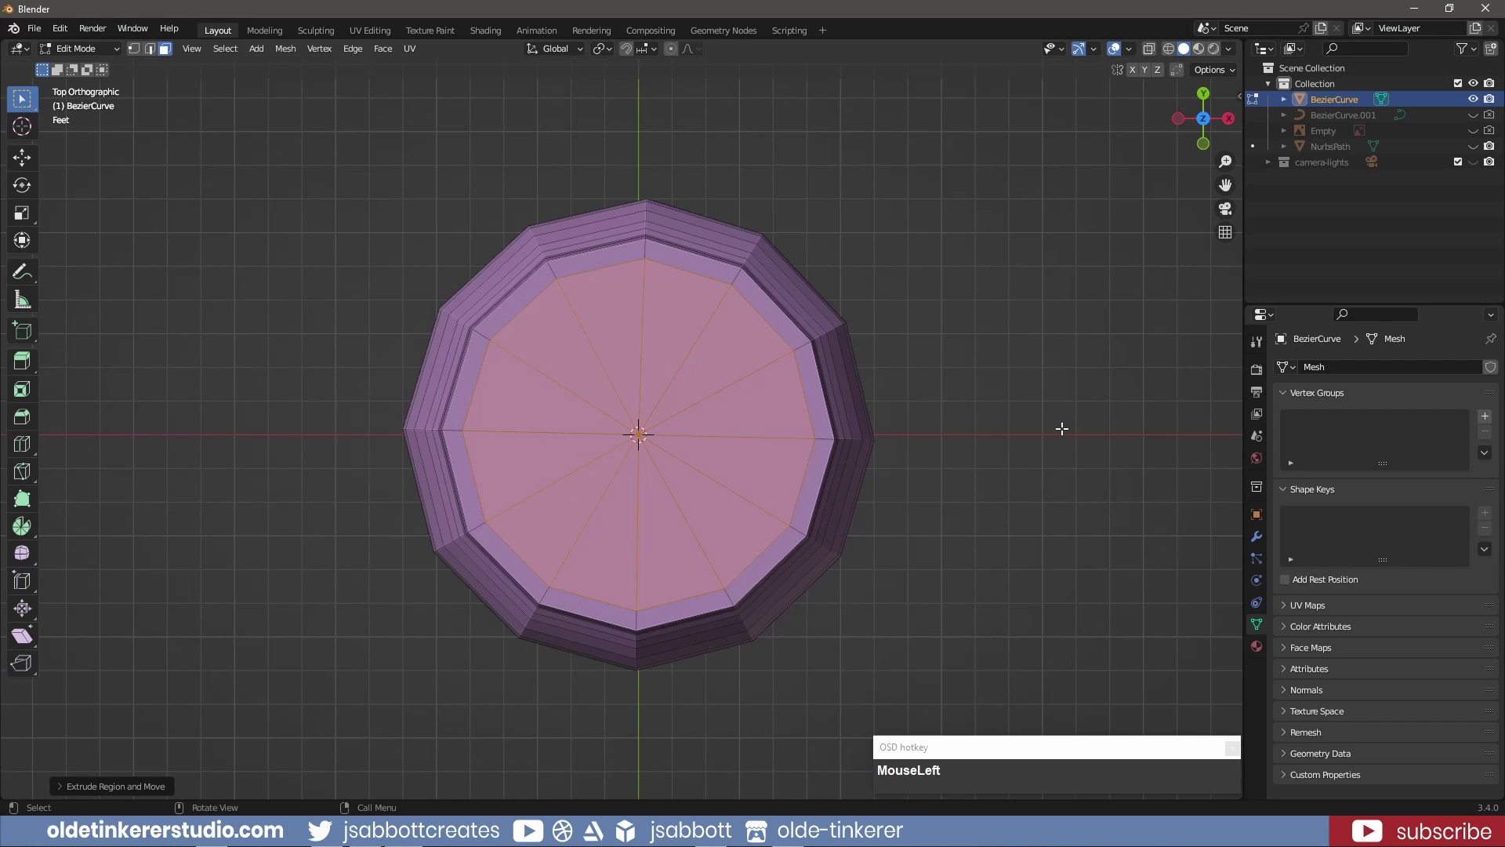
key("KP_1")
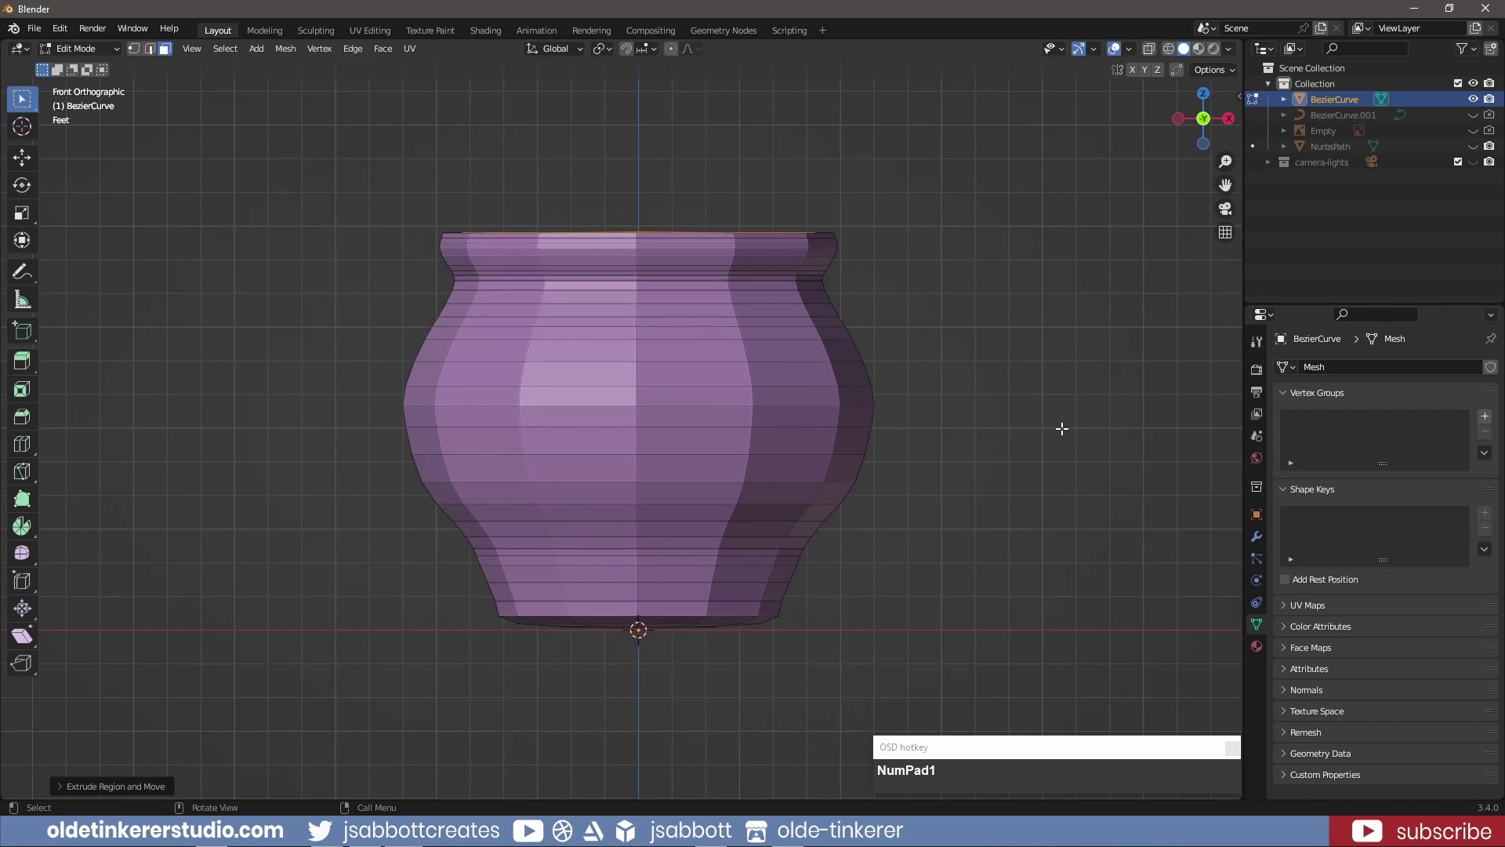
left_click(1169, 48)
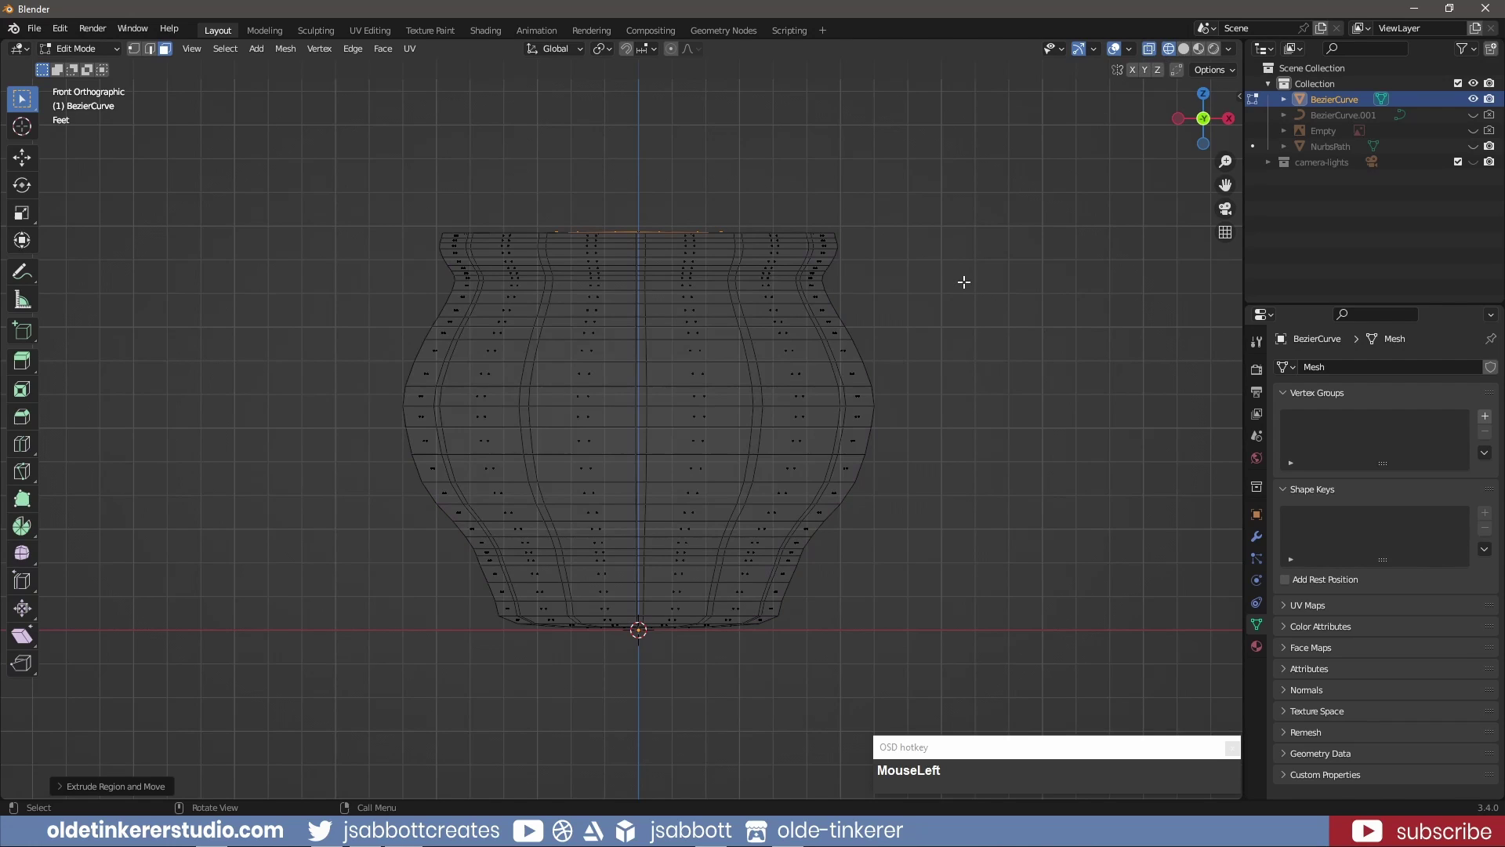
Extrude the inner rim faces straight down along Z to hollow the pot, then return to solid shading
key("e")
key("z")
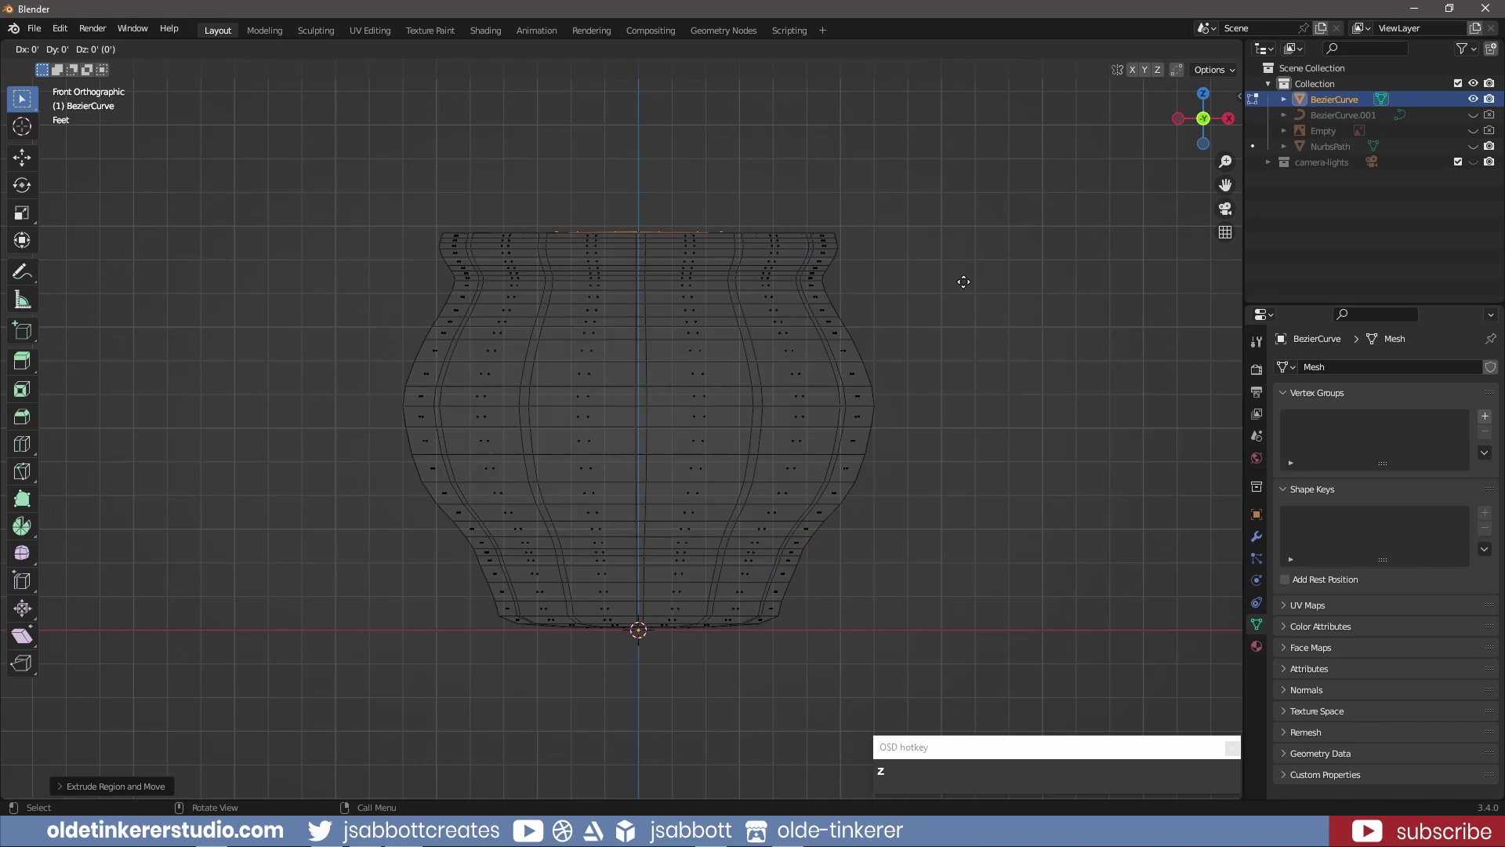
key("z")
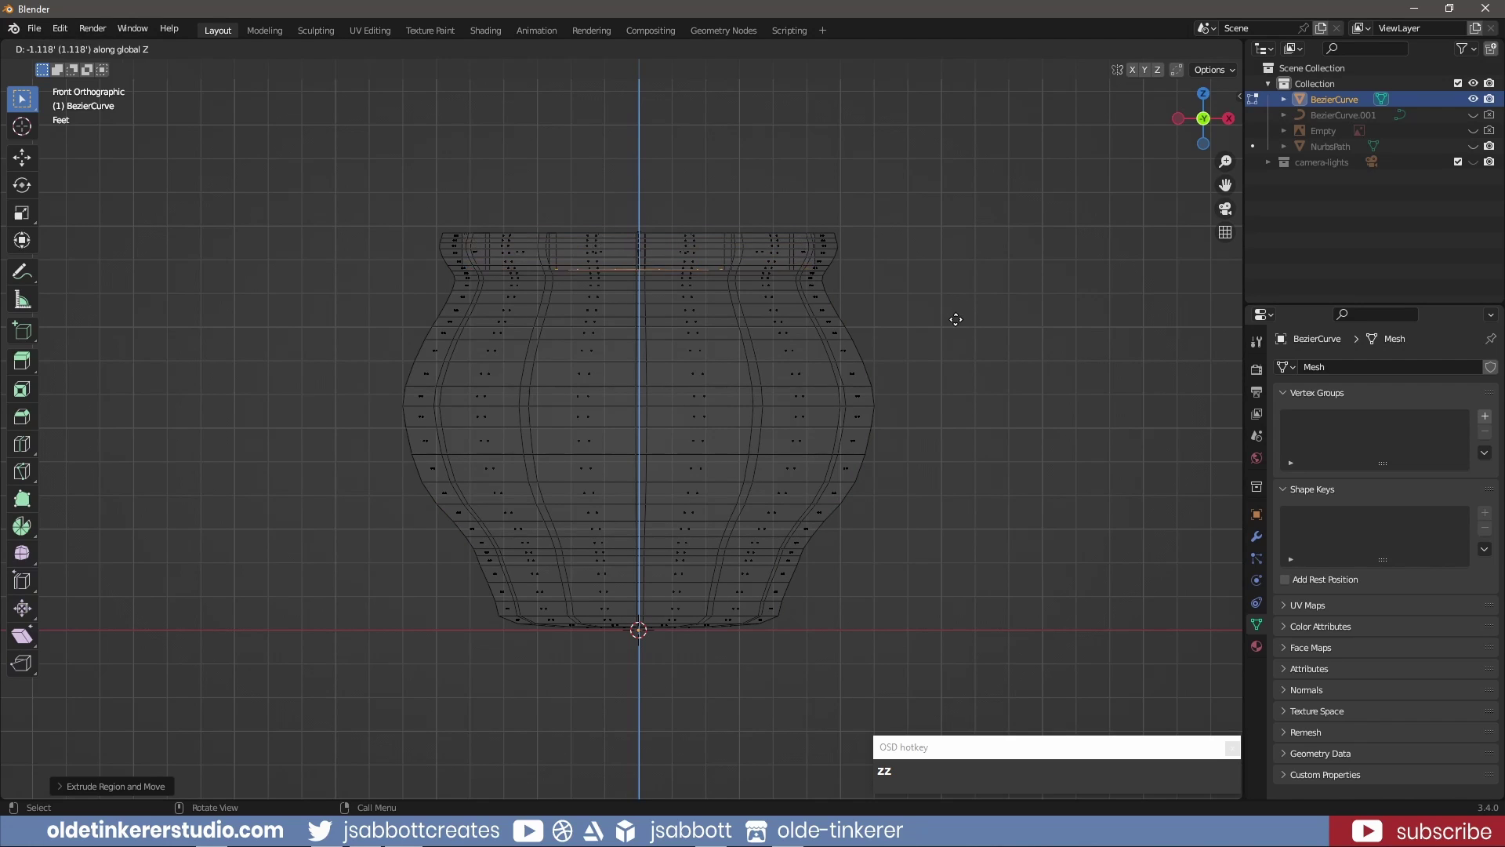
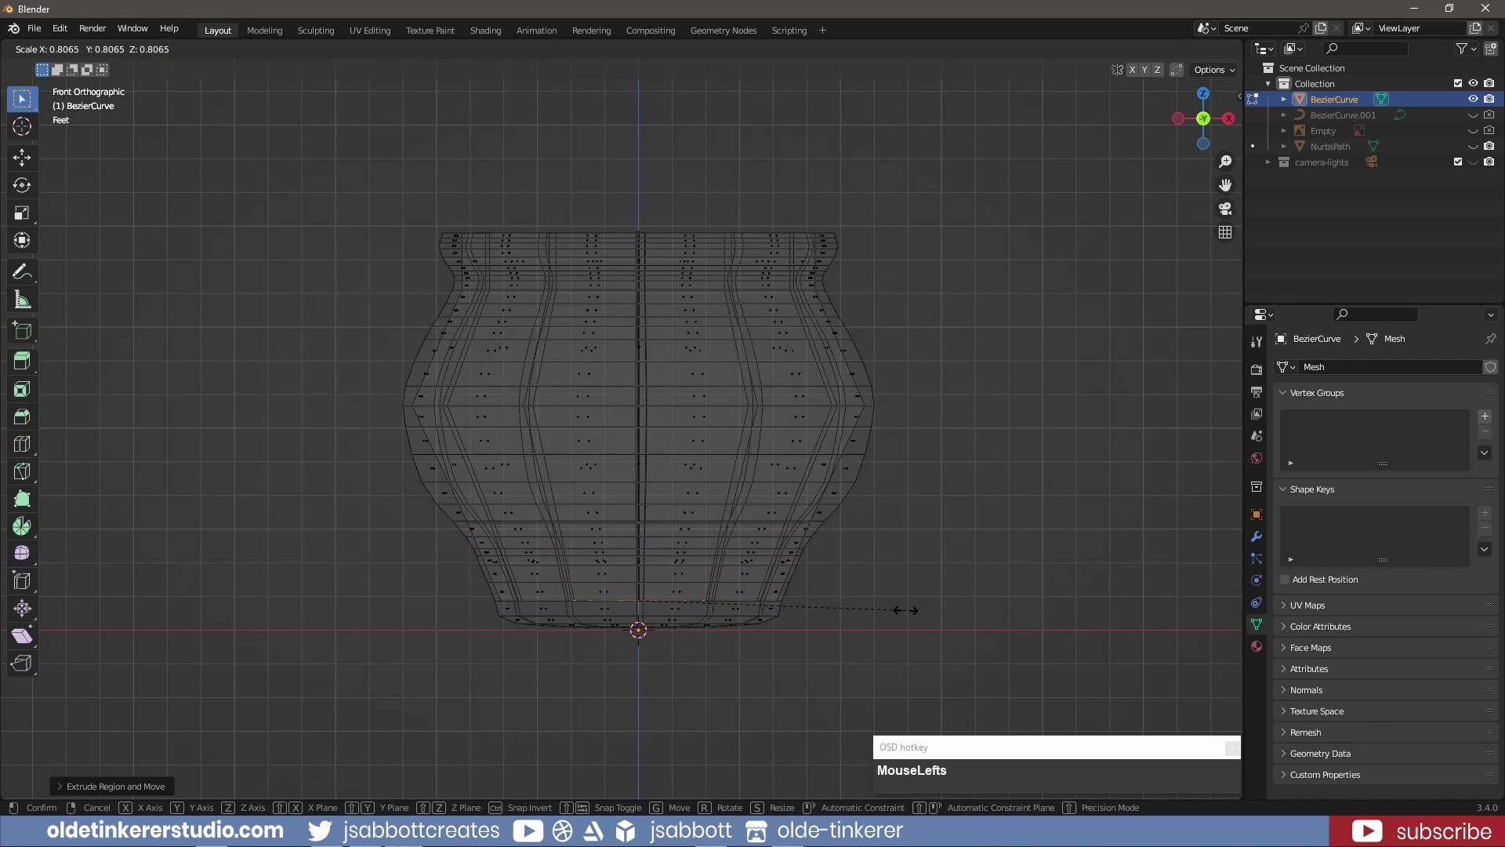
double_click(901, 605)
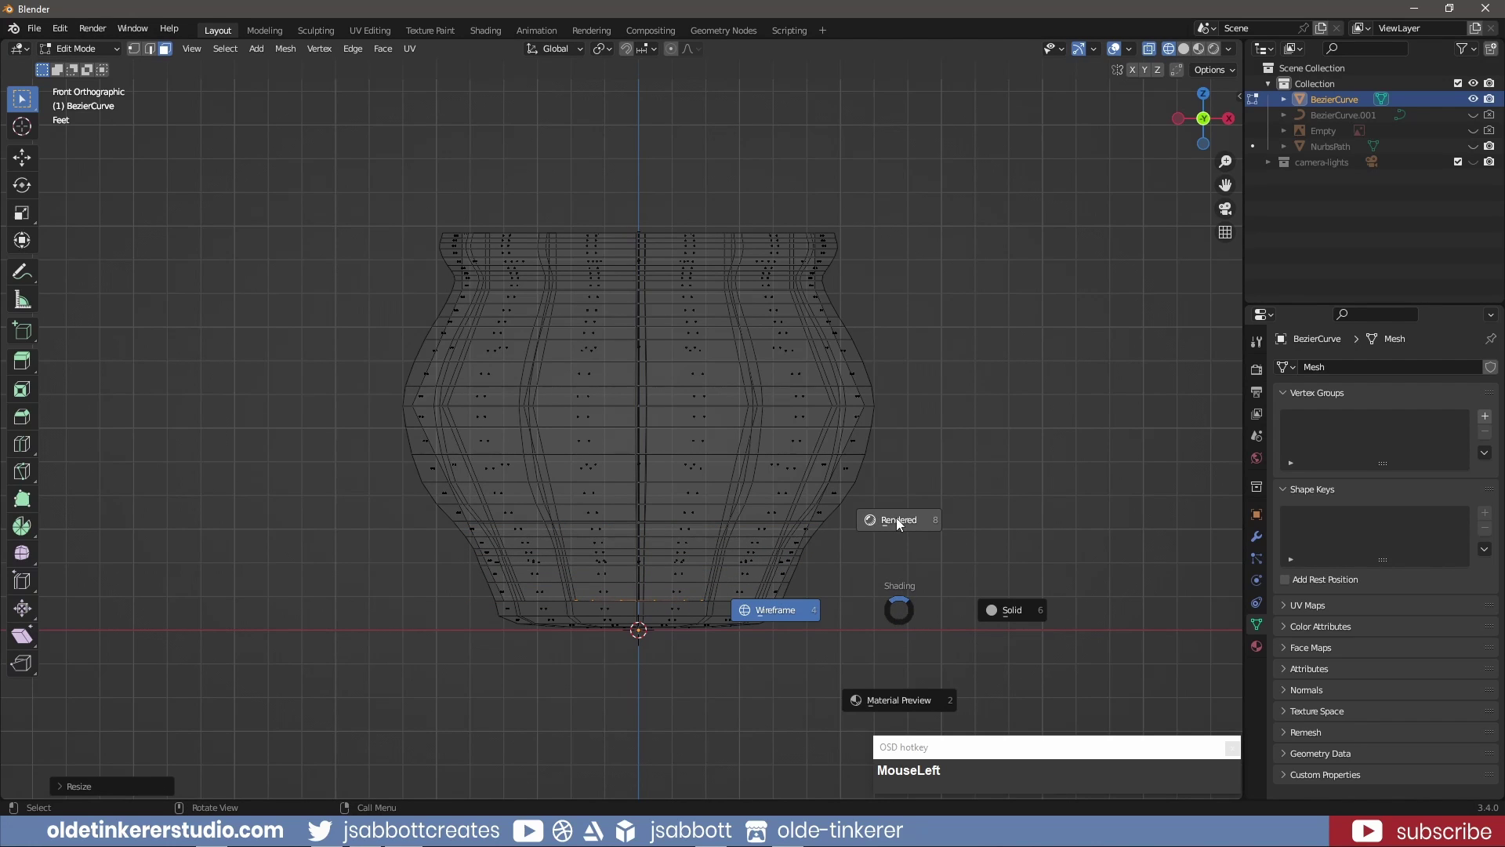
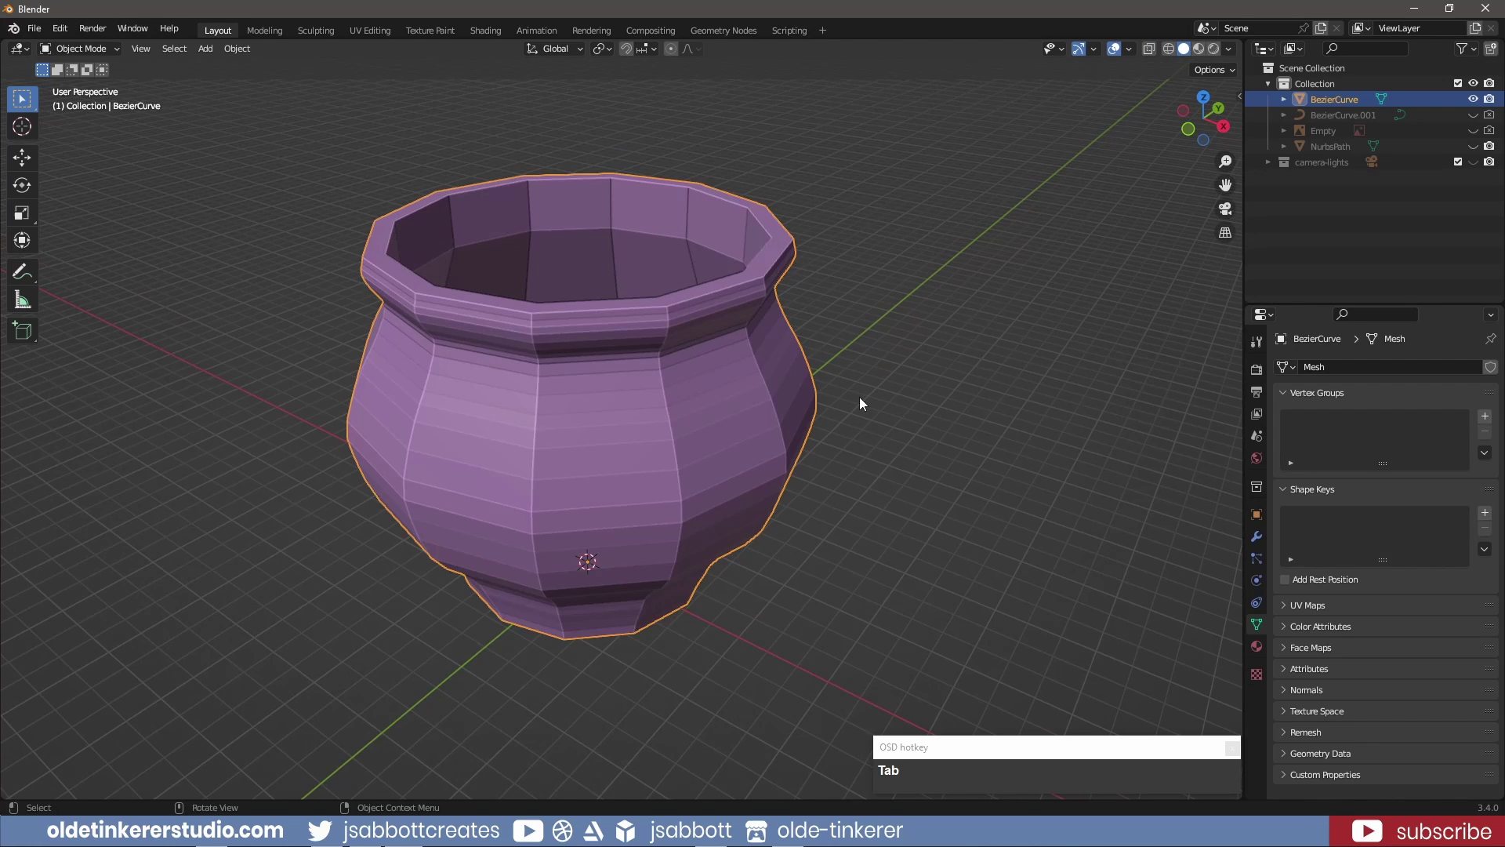
Shade the pot smooth from the object menu and orbit to inspect the rounded body
right_click(606, 399)
left_click_drag(590, 362, 869, 367)
left_click_drag(869, 367, 713, 373)
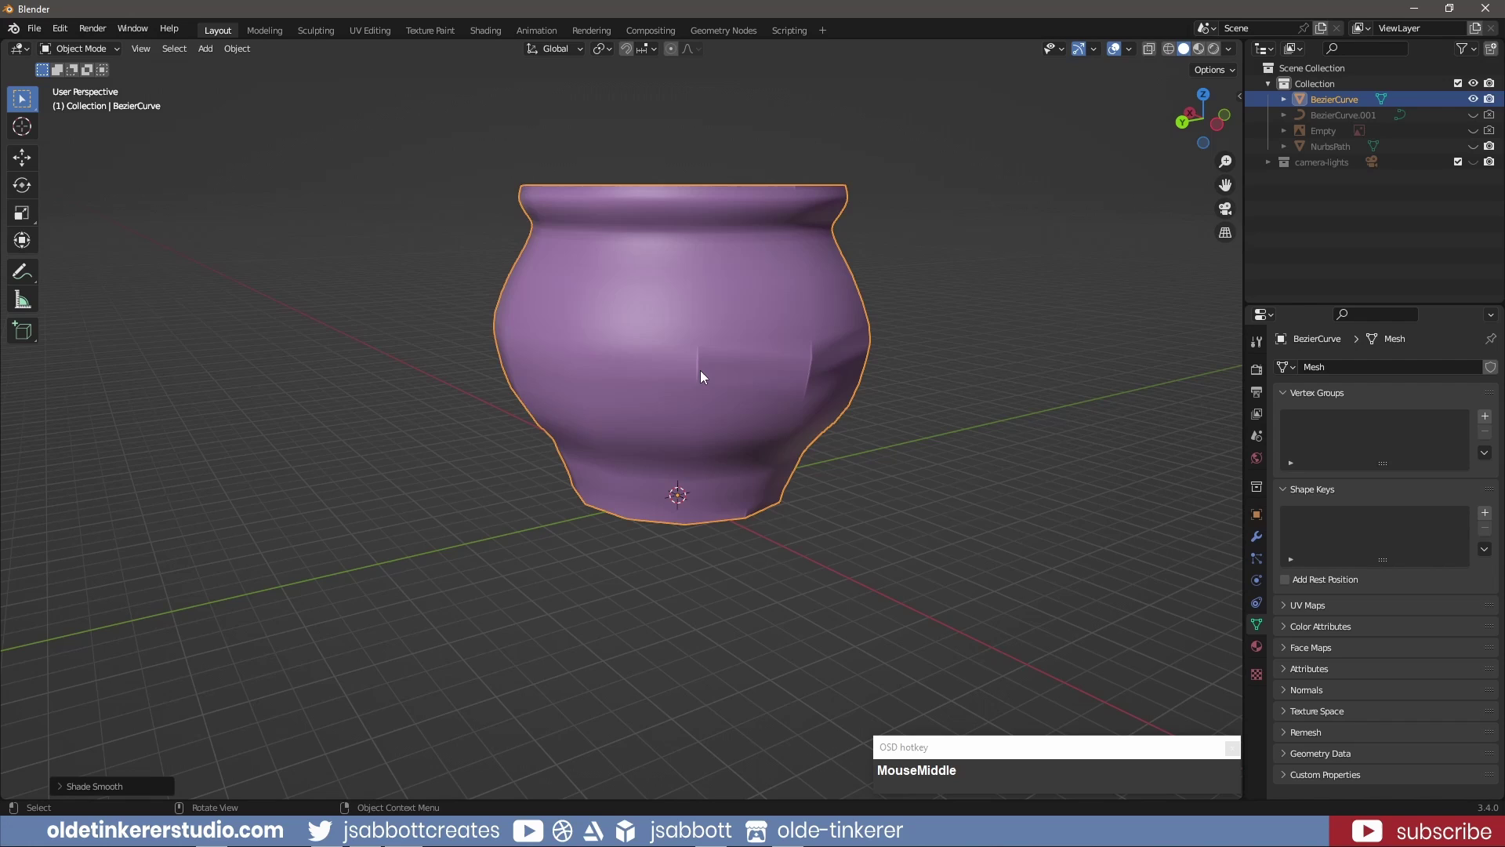
In edge select, dissolve the horizontal edge loop around the pot's belly
key("Tab")
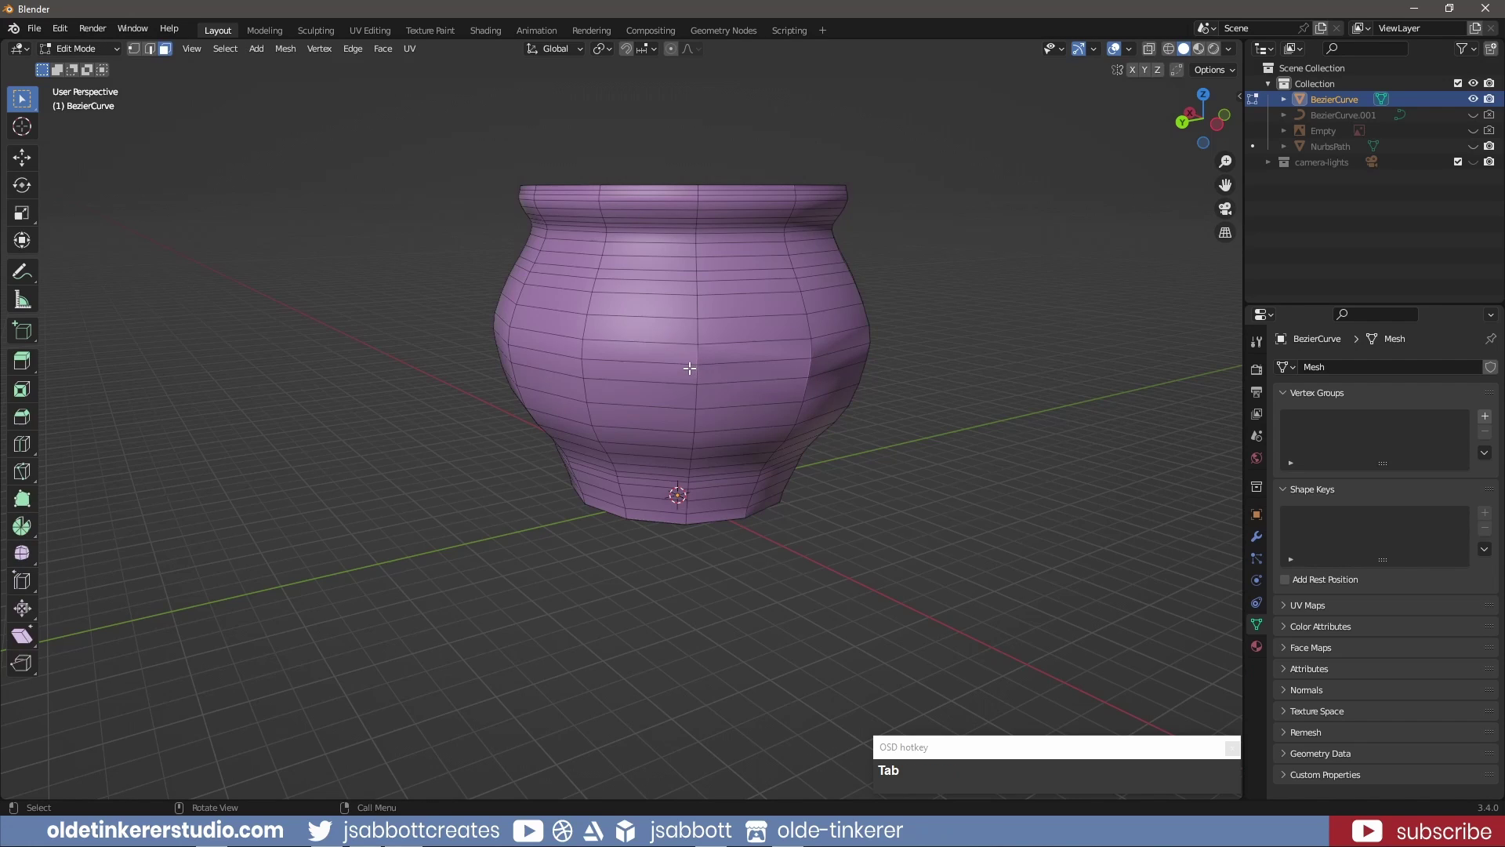
key("2")
left_click(686, 360)
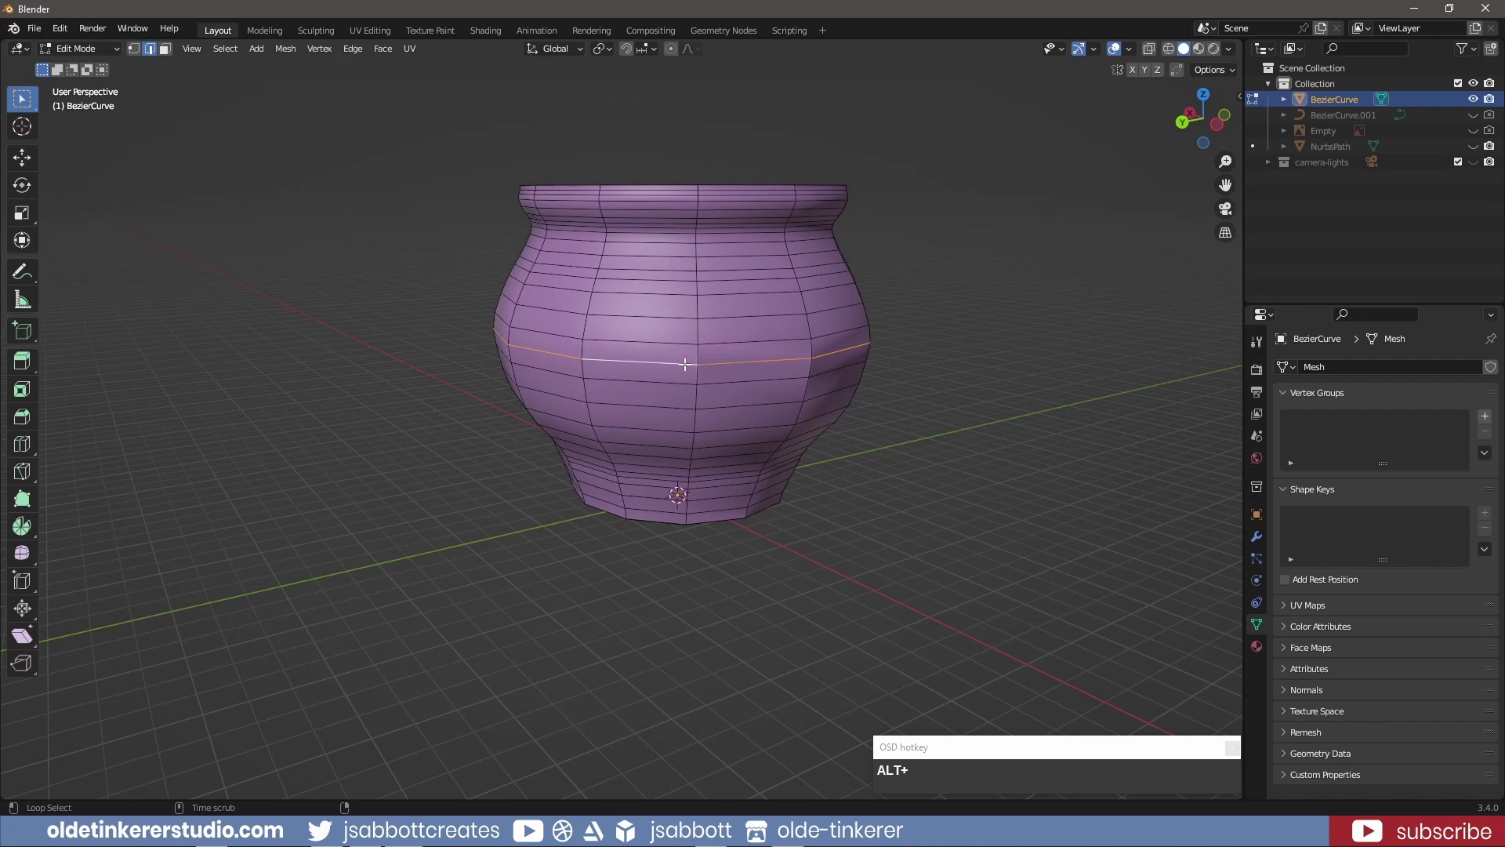
right_click(688, 368)
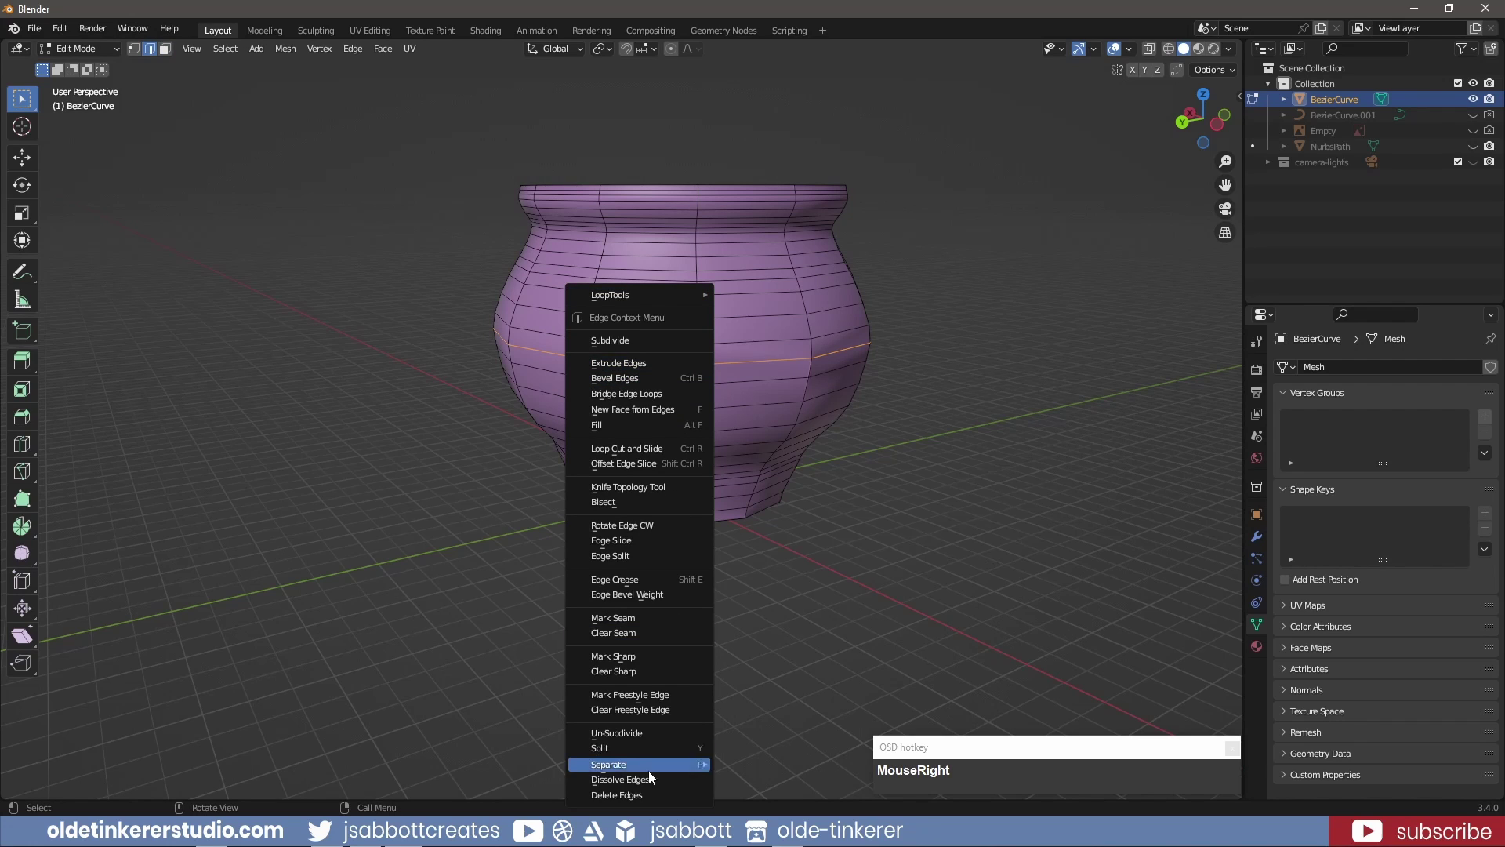
left_click(651, 780)
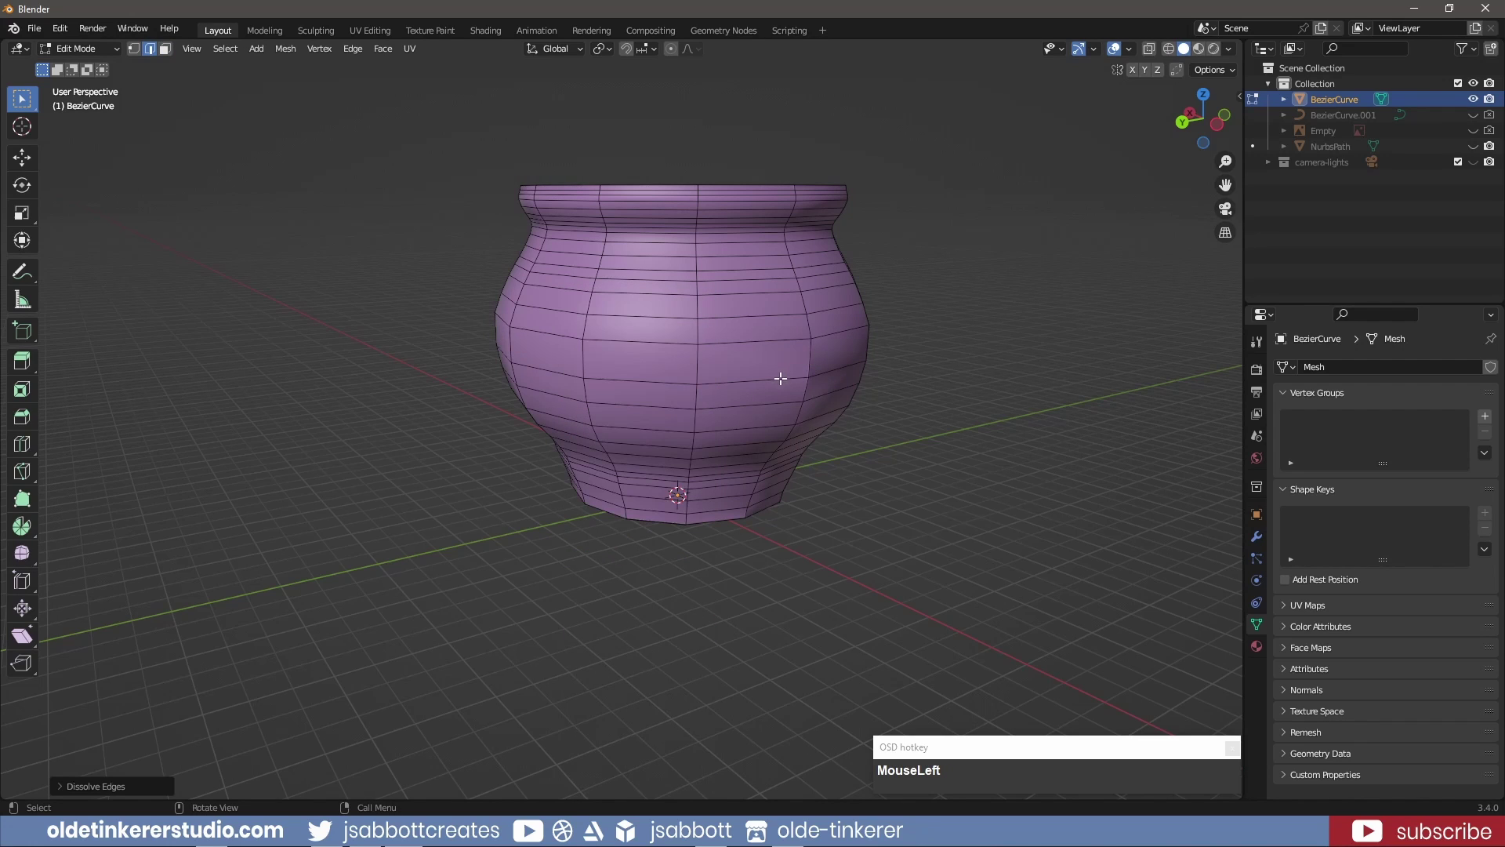
Dissolve a second horizontal edge loop and check the simplified pot from above in Object Mode
left_click(783, 376)
right_click(783, 384)
left_click(740, 780)
key("Tab")
left_click_drag(839, 418, 897, 431)
key("Tab")
Add a level-2 Subdivision Surface to the pot and look down into its smooth interior
key("ctrl+2")
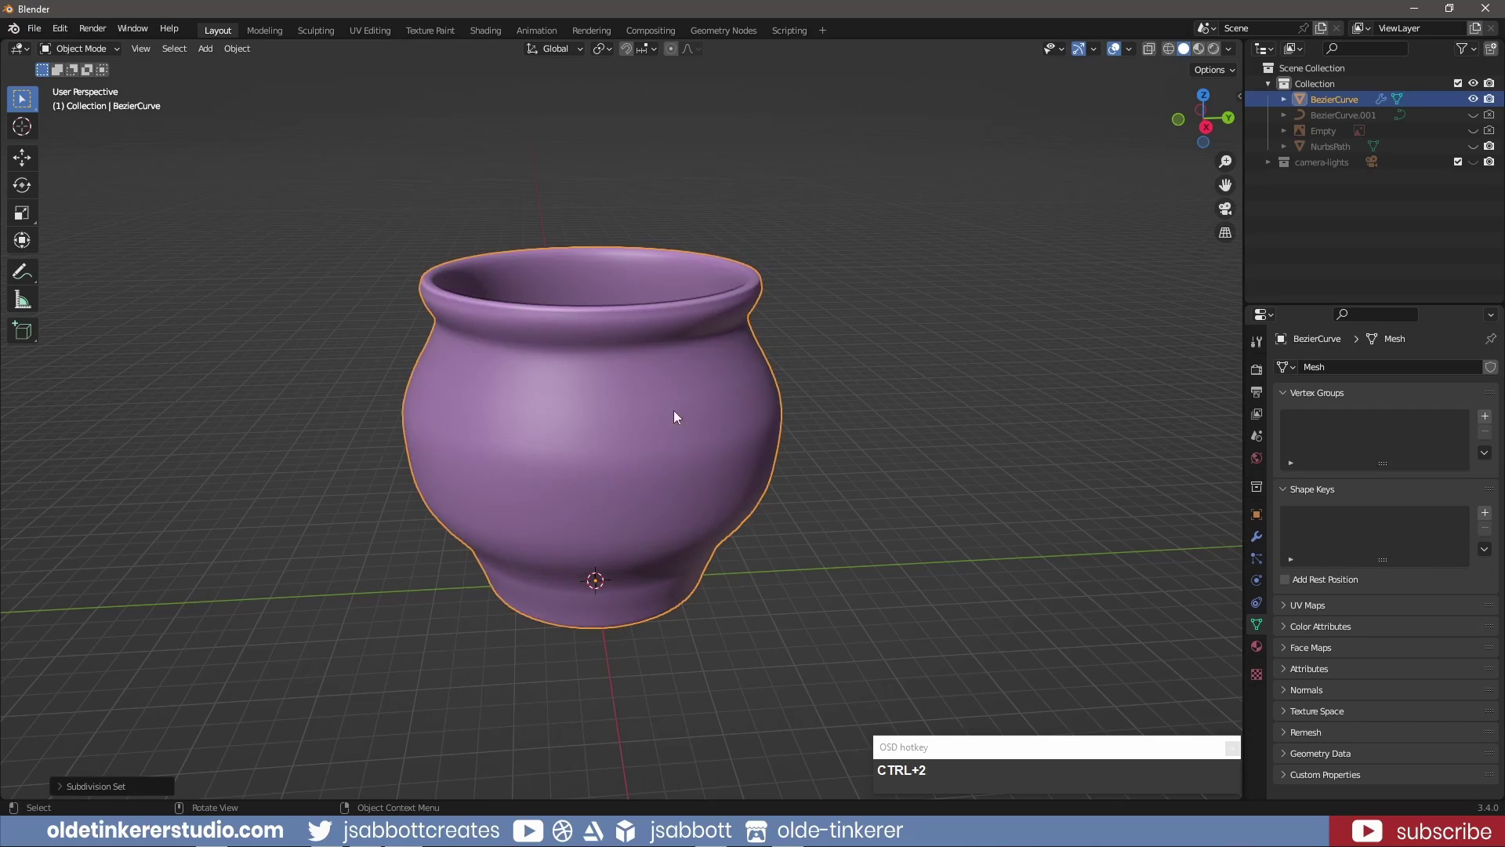
left_click_drag(529, 415, 1130, 611)
left_click(1256, 540)
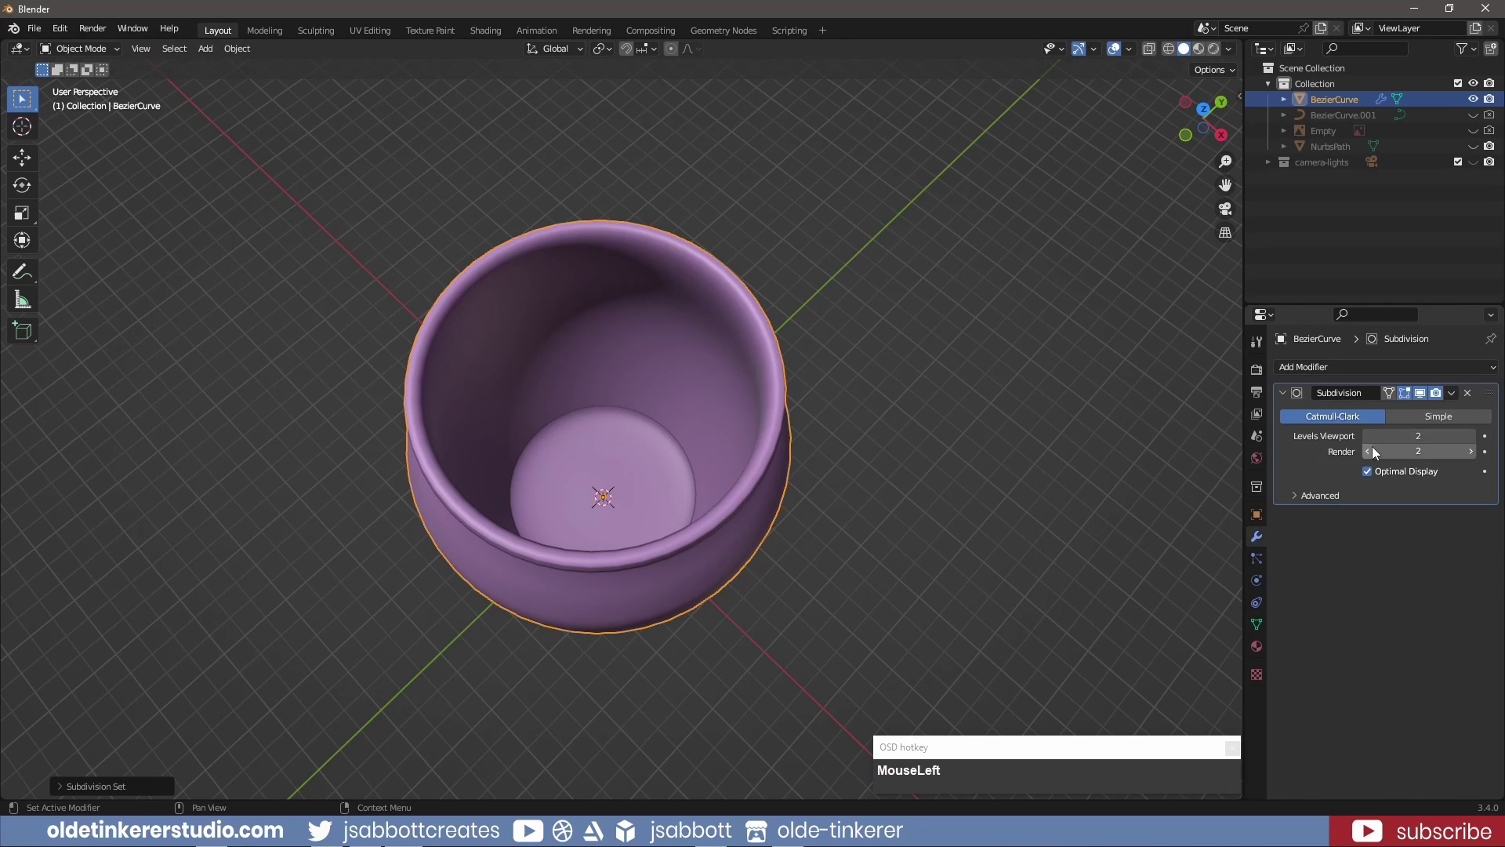
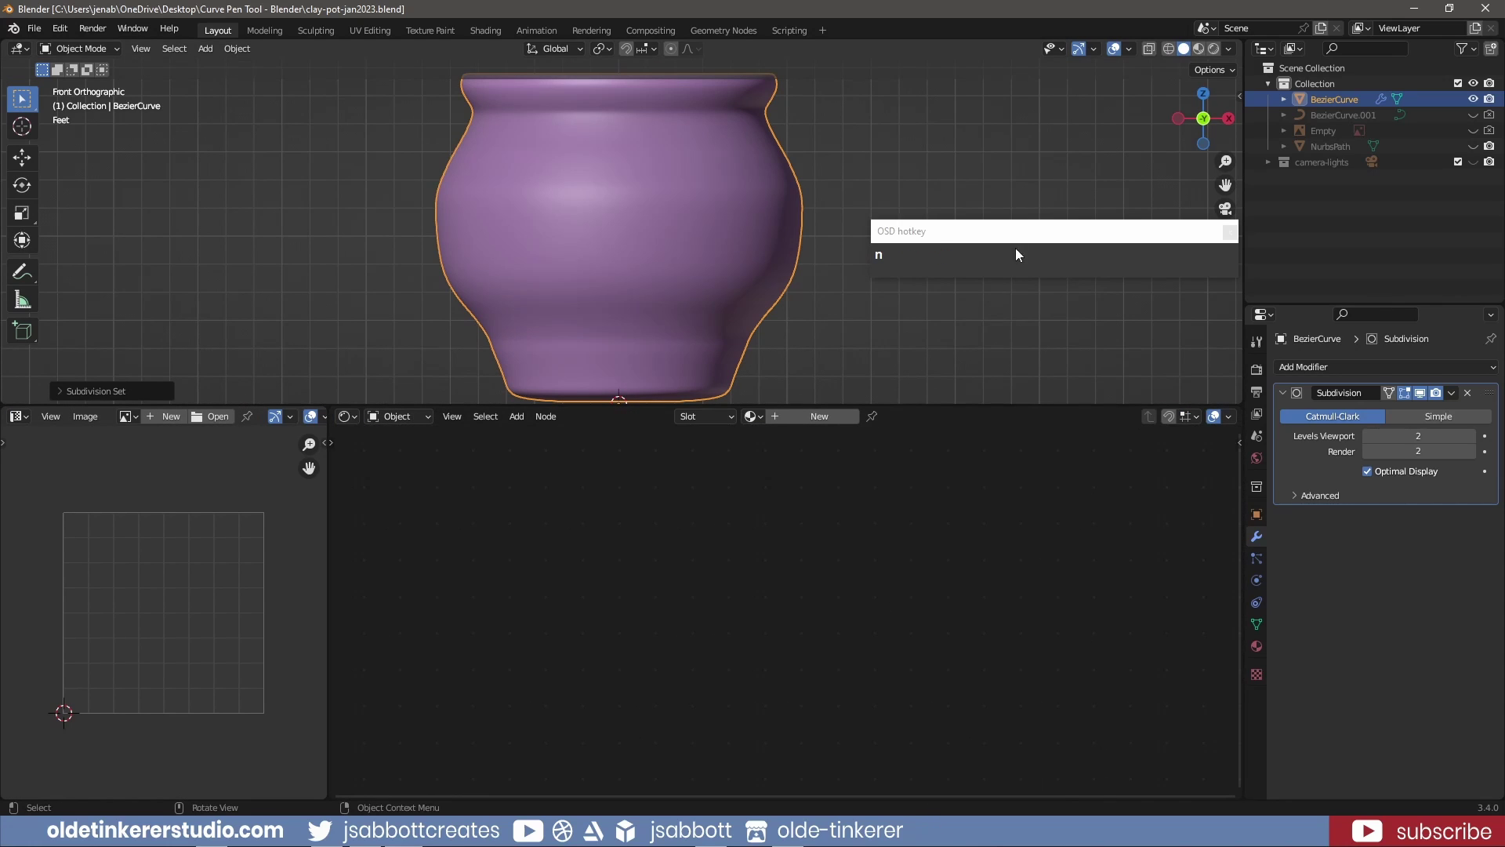
Mark a vertical side edge loop and the base edge loop as UV seams
left_click(1021, 252)
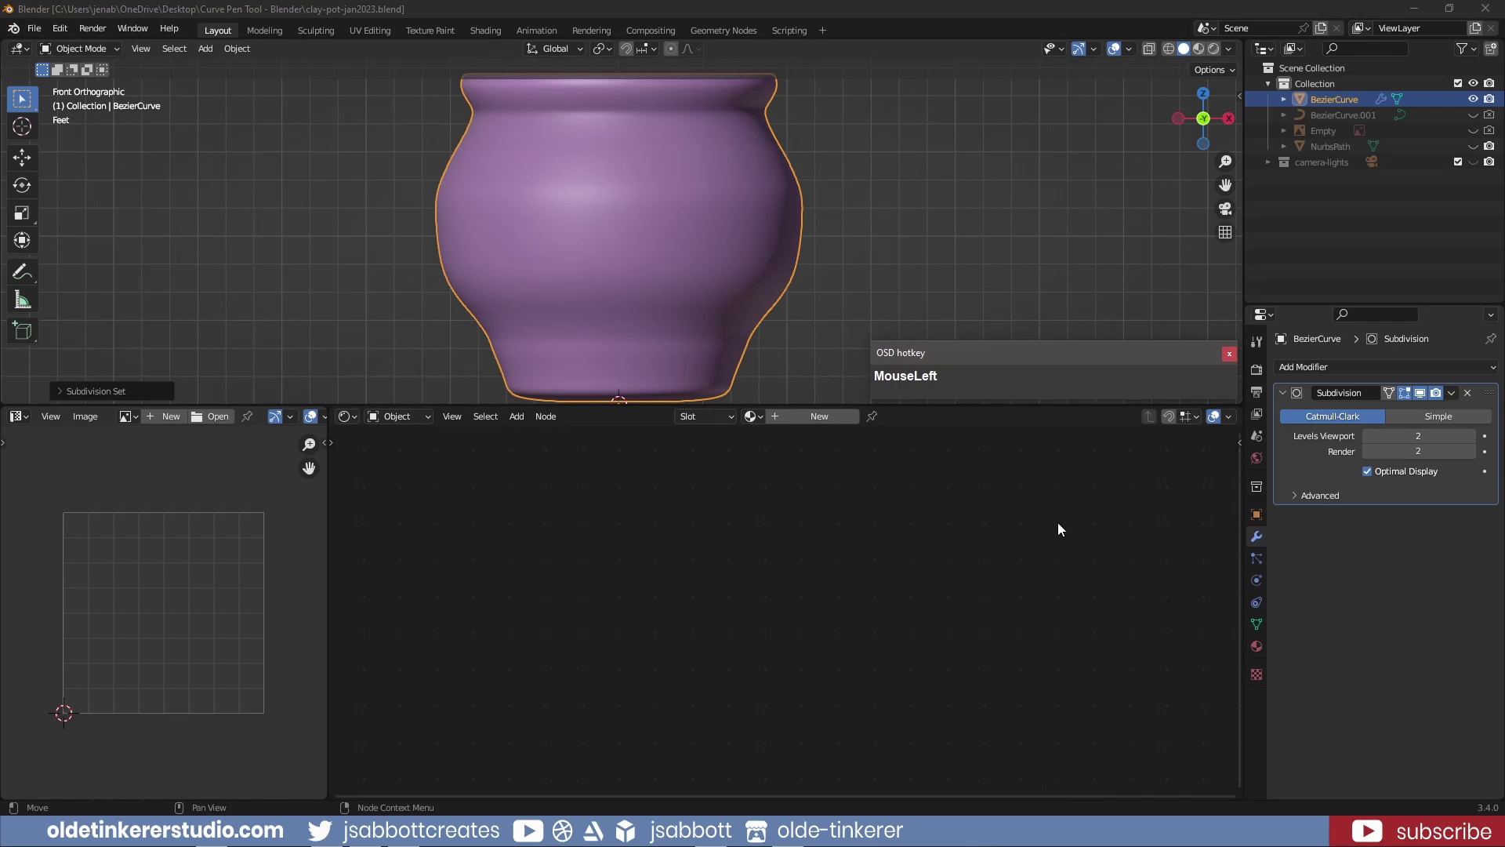
key("KP_1")
left_click(621, 166)
middle_click(674, 149)
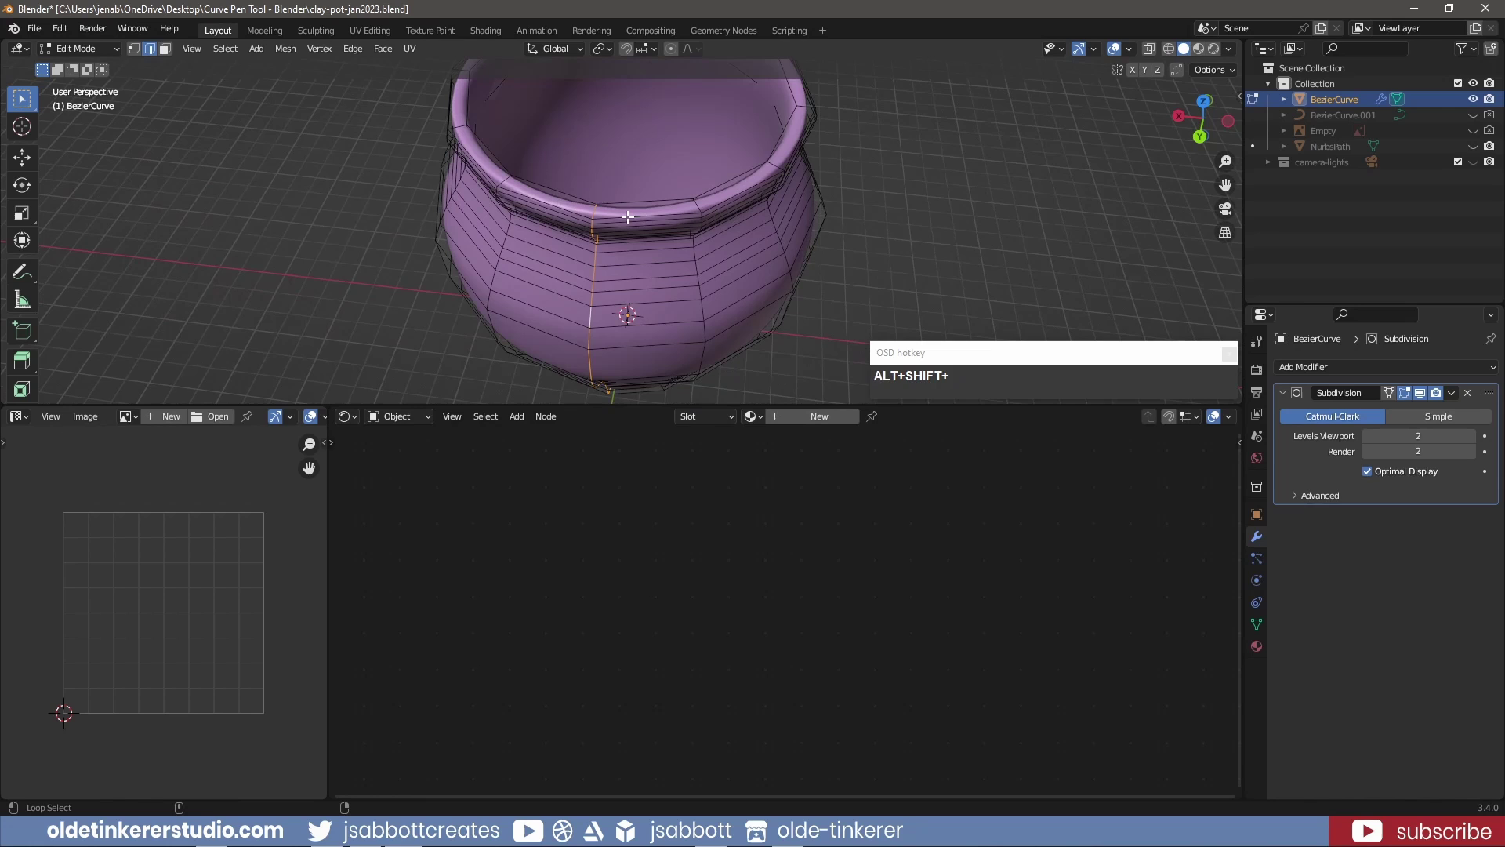
left_click(630, 213)
left_click_drag(677, 321, 680, 249)
left_click(646, 229)
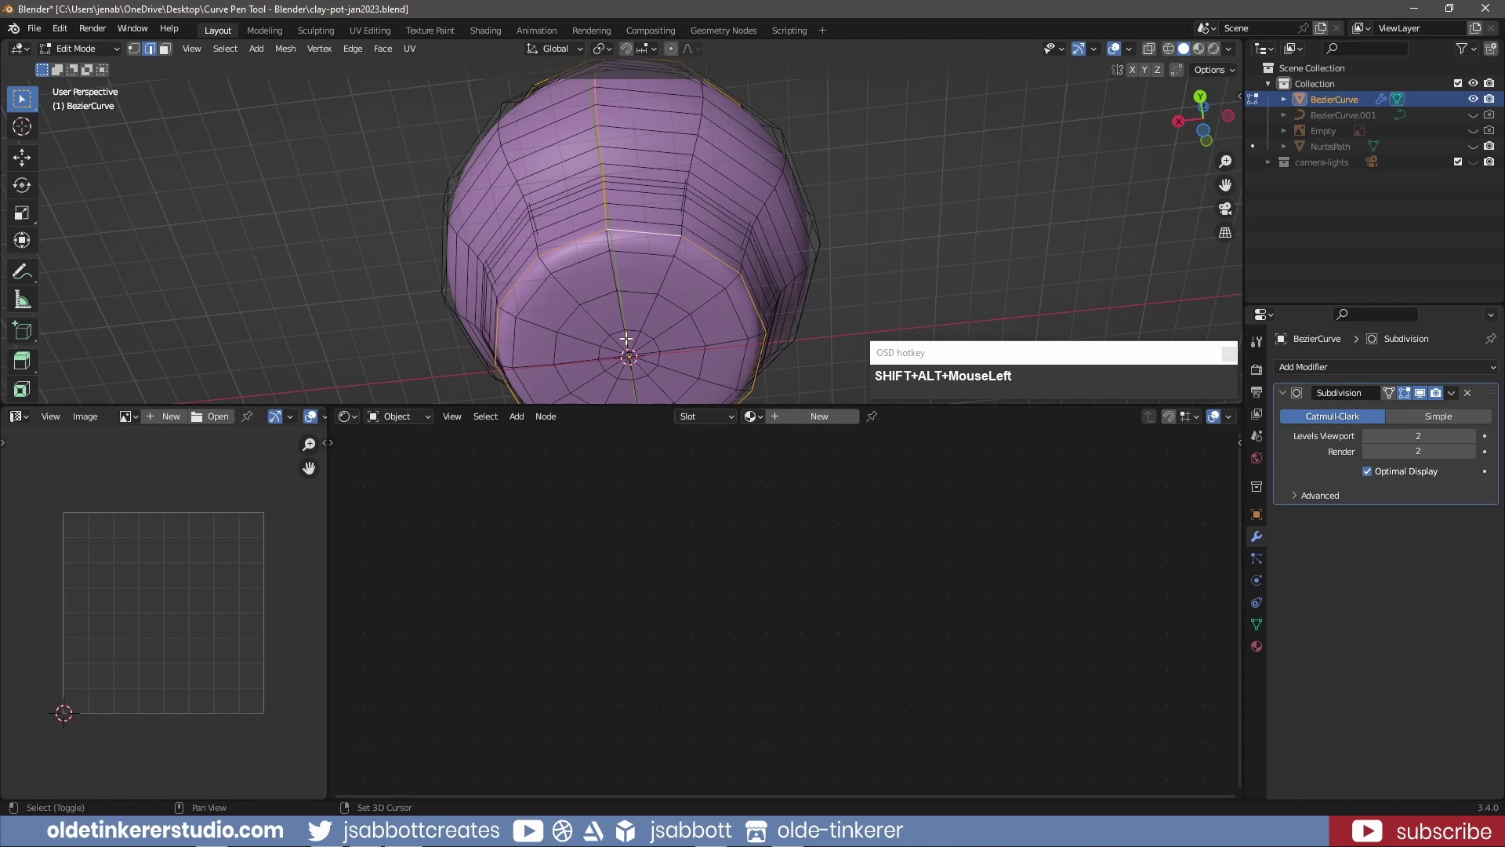
left_click_drag(695, 164, 630, 308)
scroll("up", 3)
right_click(594, 262)
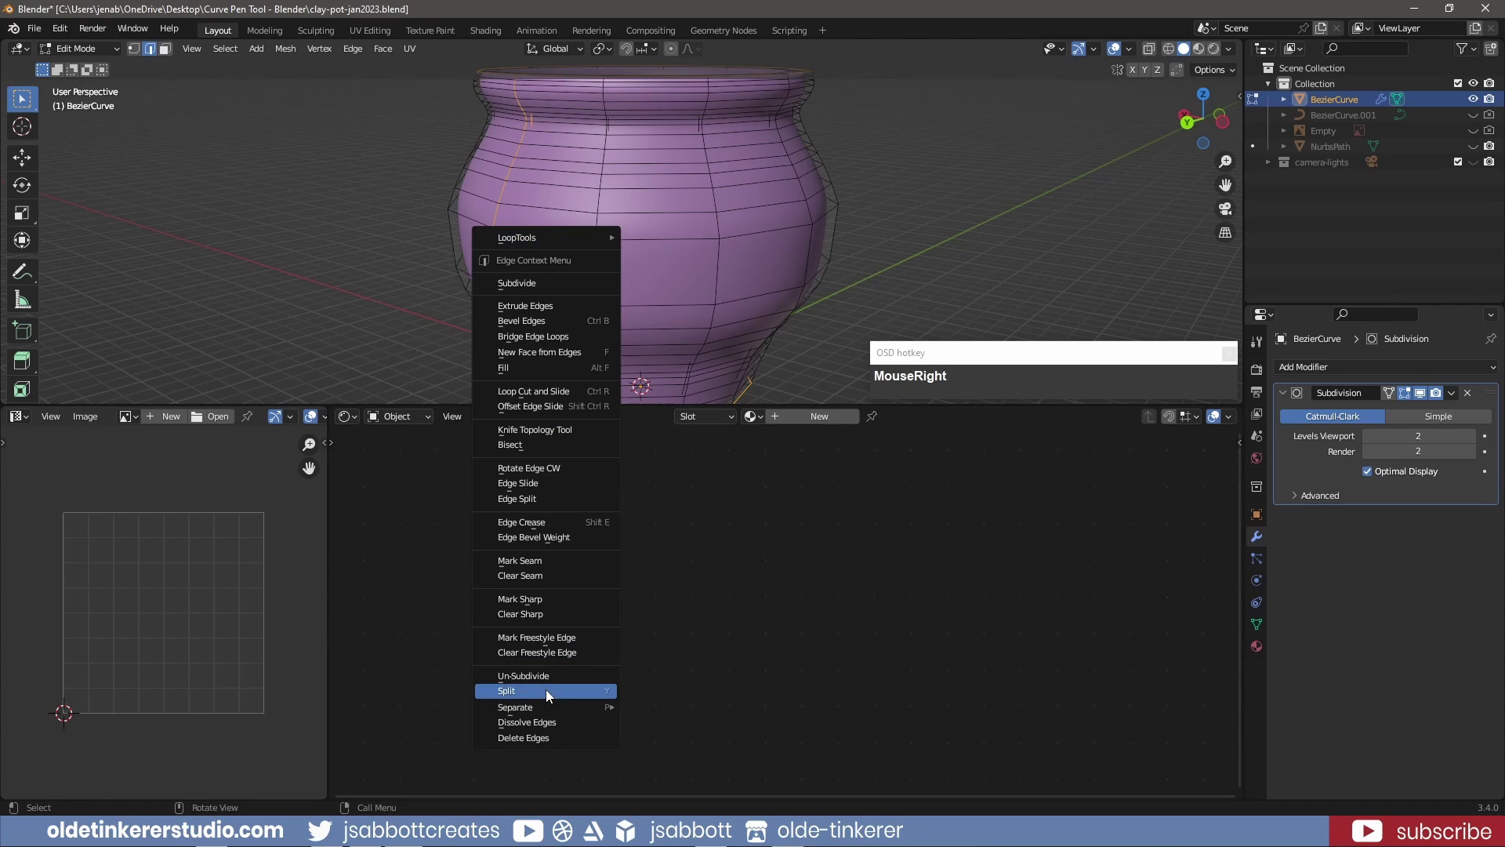
left_click(534, 567)
Unwrap the whole mesh into wall-strip and base islands and maximise the UV editor
key("a")
key("u")
left_click(687, 206)
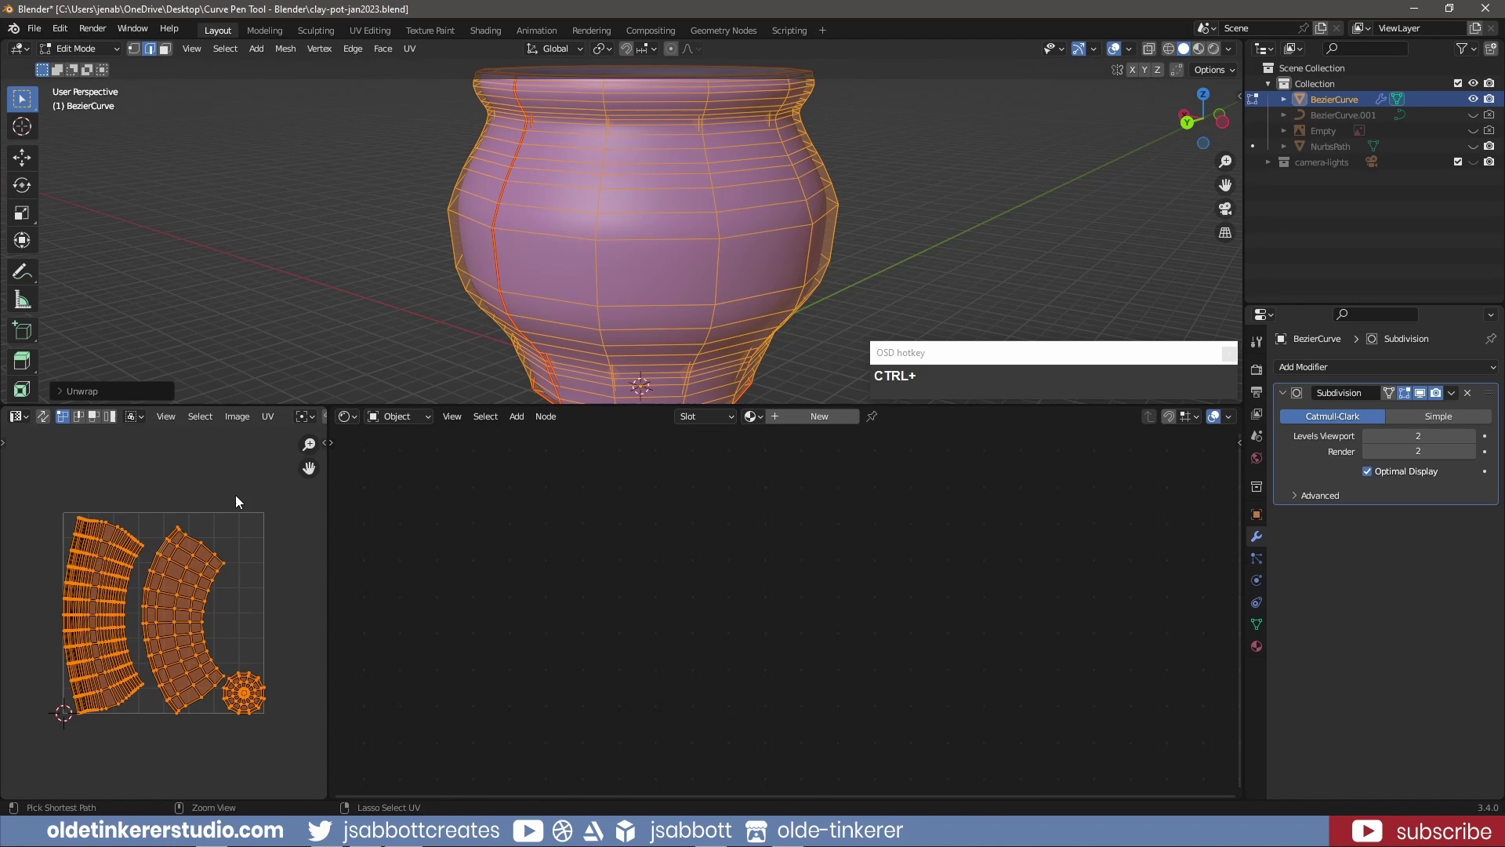
key("ctrl+space")
scroll("up", 3)
Scale two UV point pairs on the strip's inner edge to zero on Y so each lies flat
middle_click(475, 363)
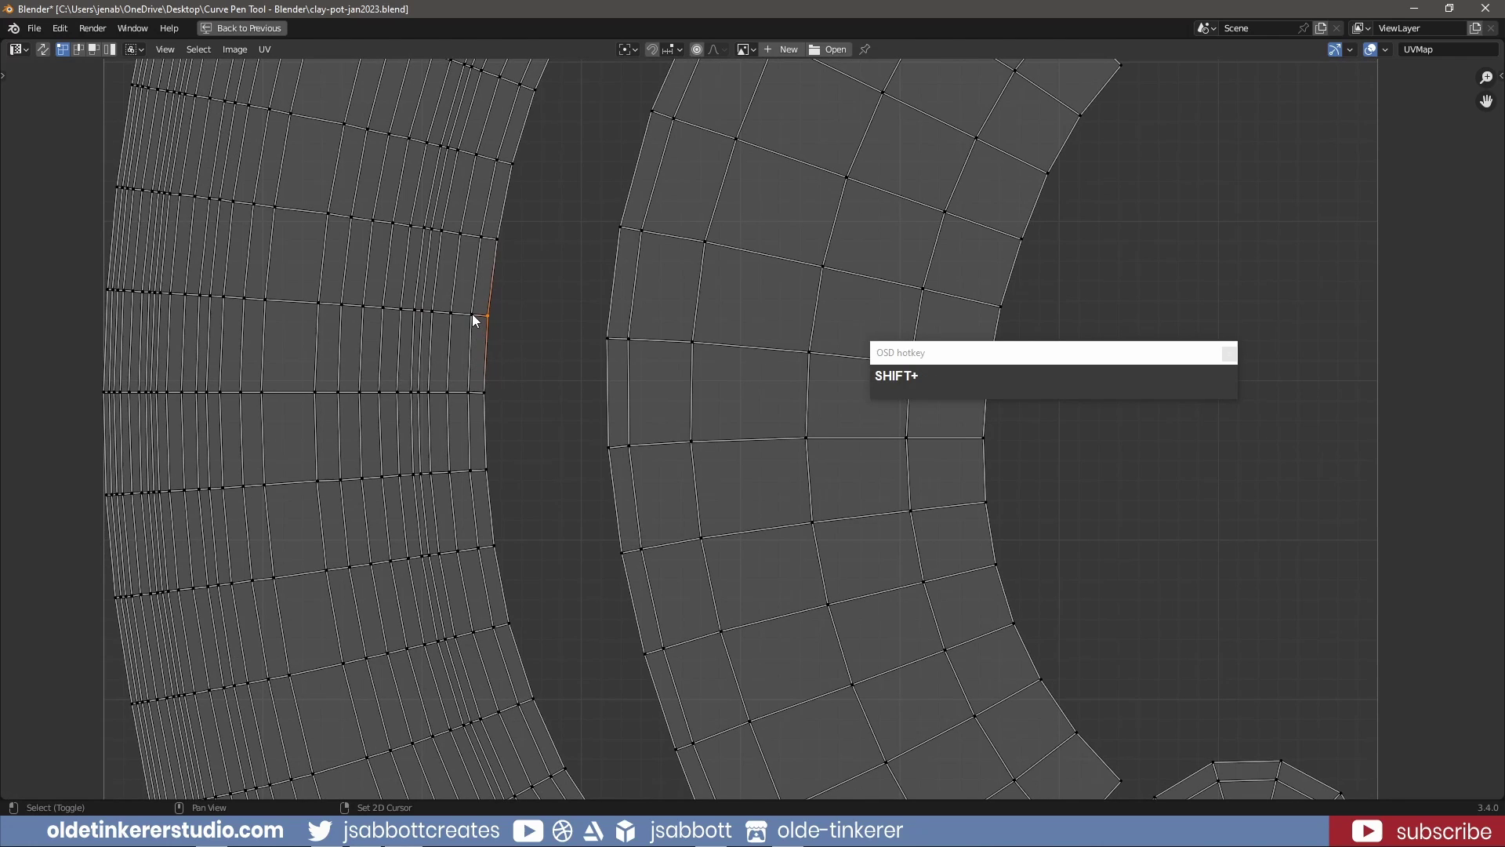
left_click(476, 317)
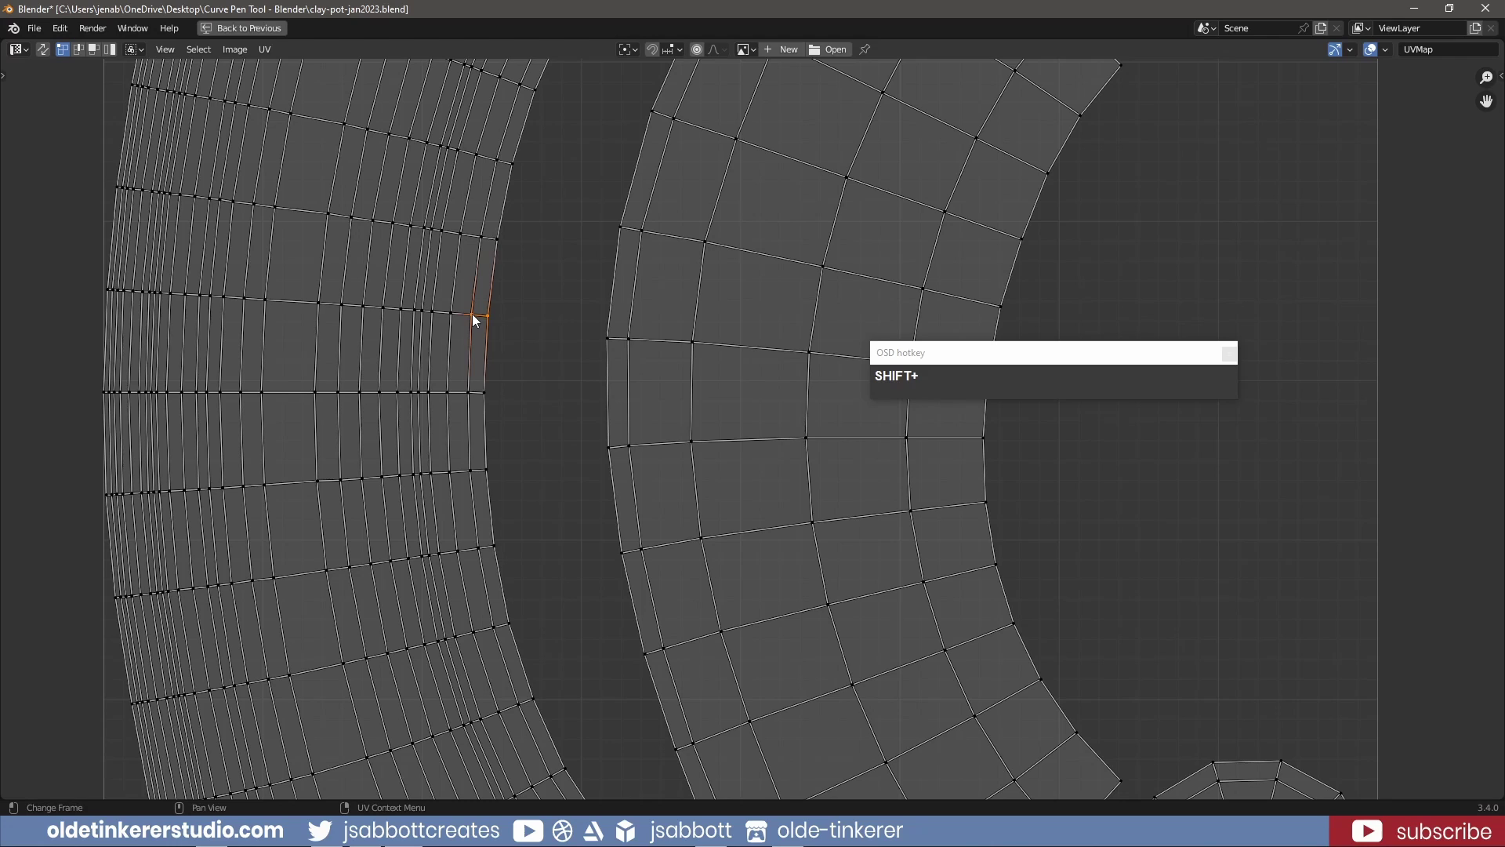
key("s")
key("y")
key("KP_0")
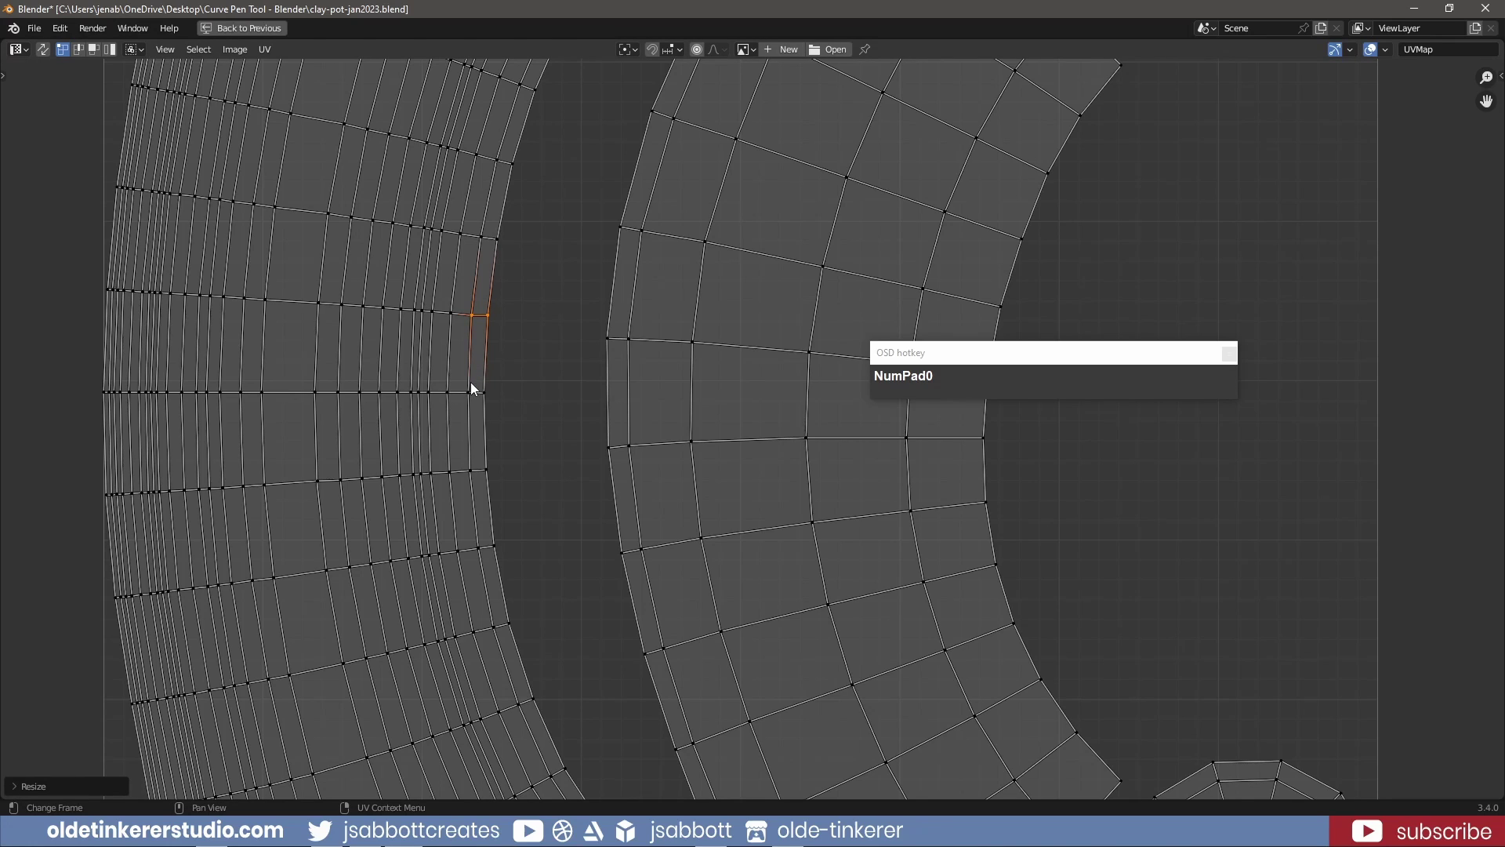
left_click(470, 388)
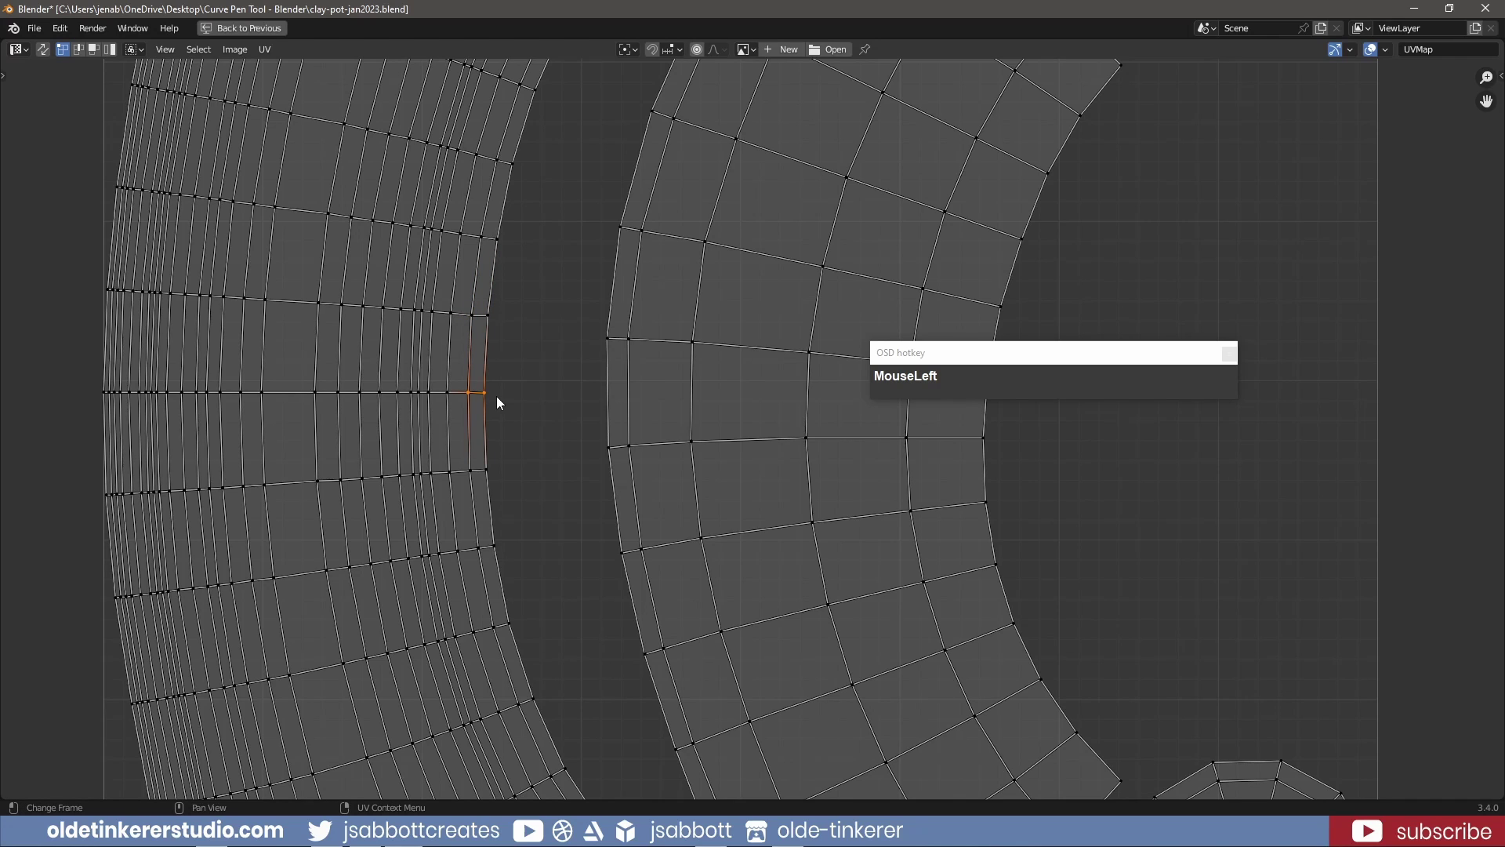
key("s")
key("y")
key("KP_0")
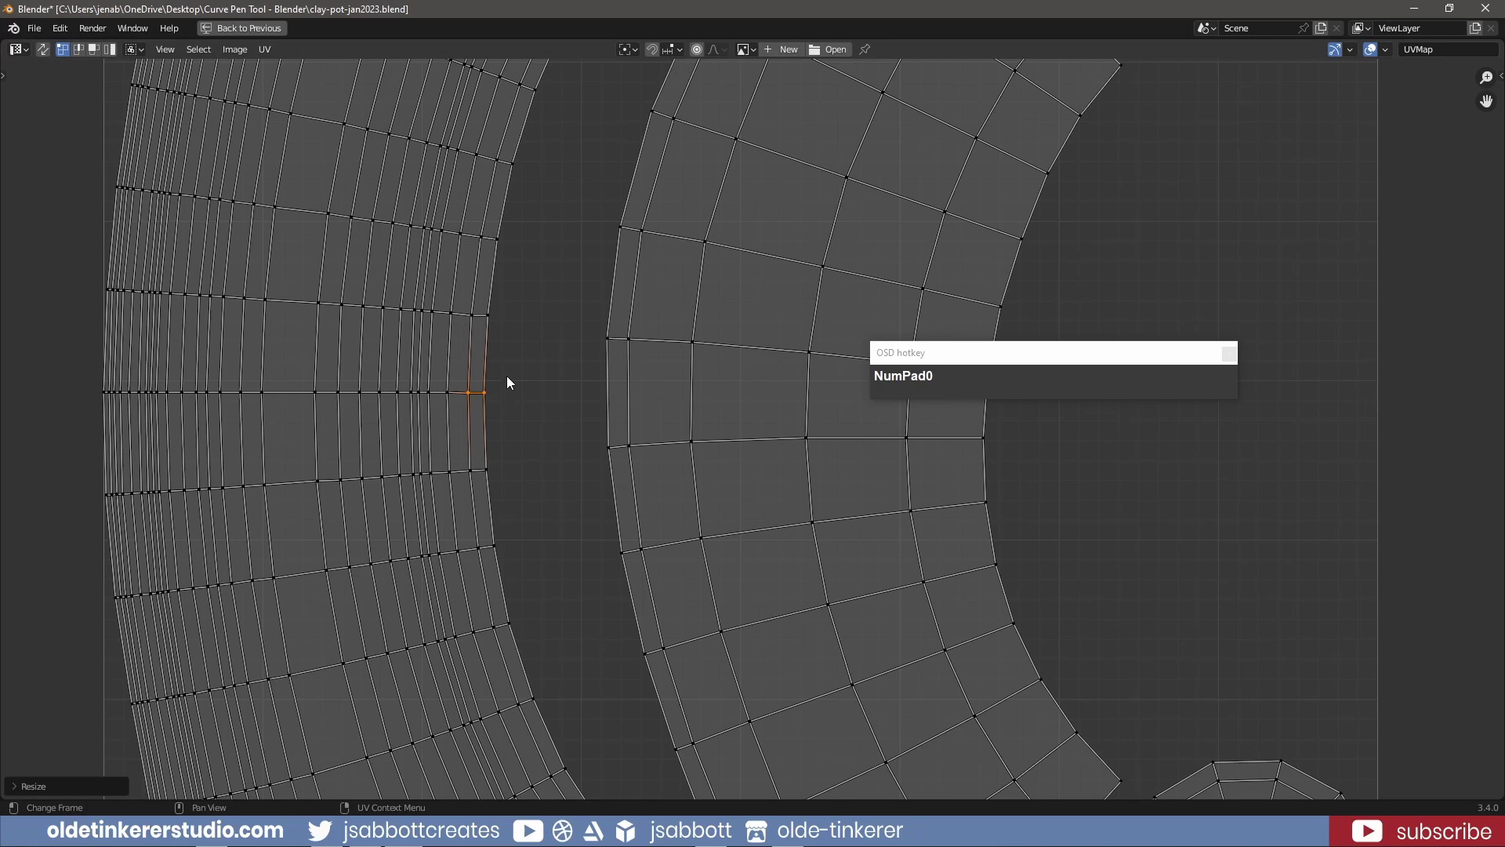
Scale two inner-border UV edges to zero on X so they become straight vertical lines
left_click(493, 319)
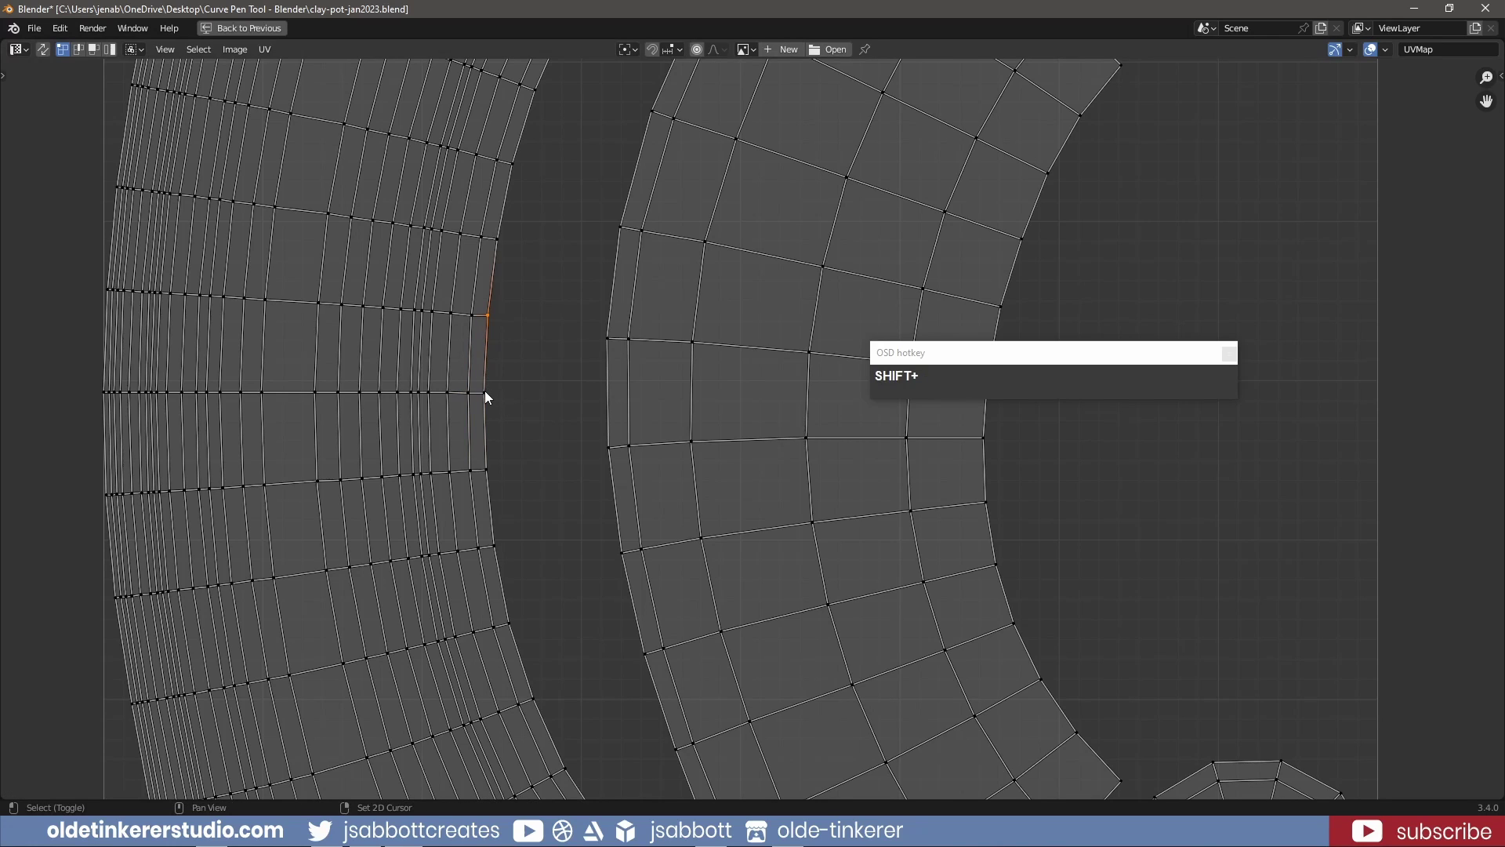
left_click(488, 395)
key("shift+s")
key("shift+x")
key("KP_0")
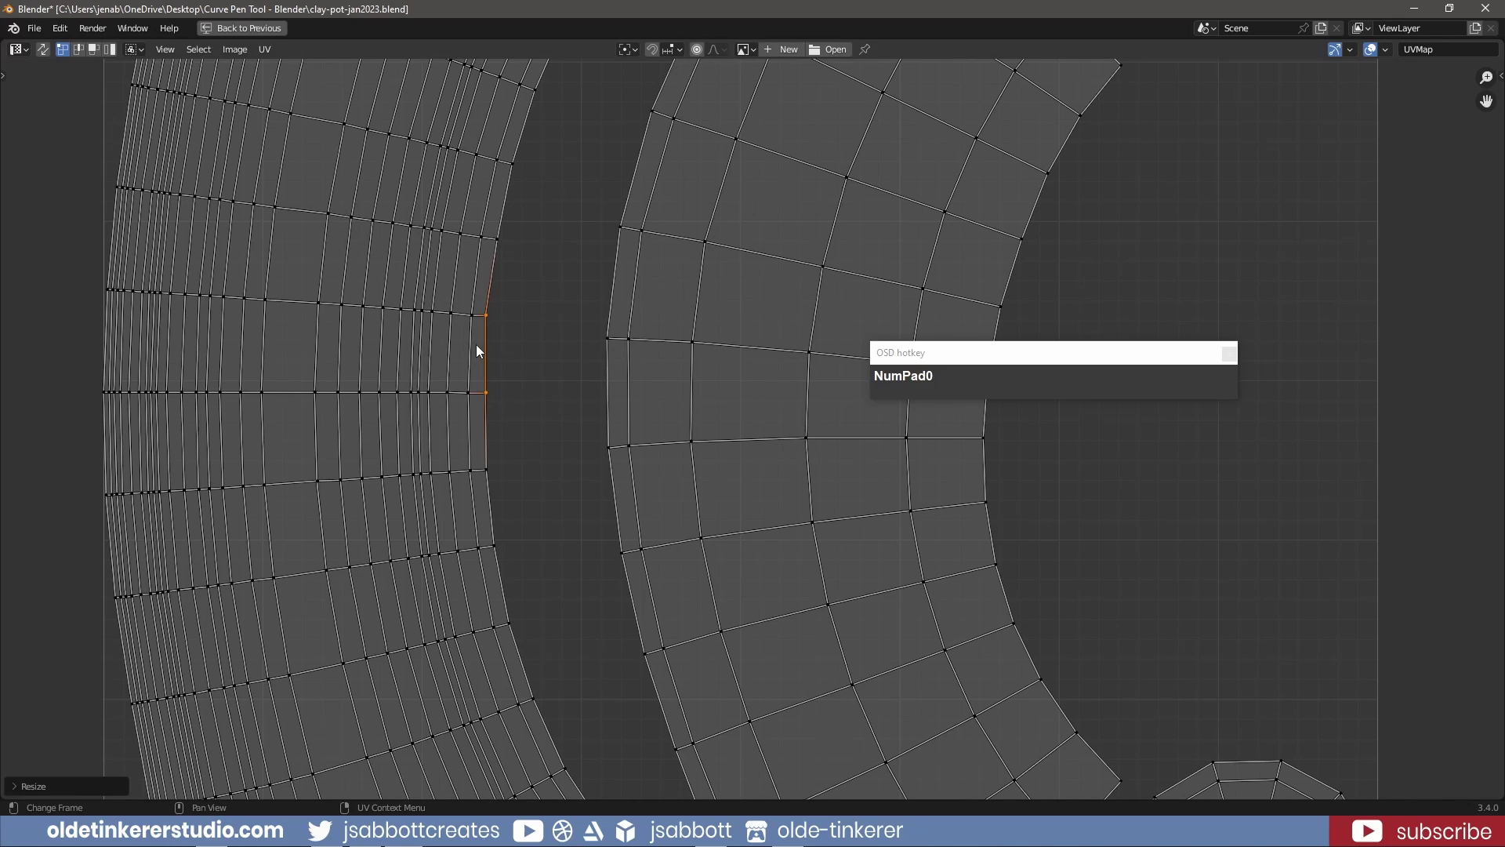
left_click(473, 318)
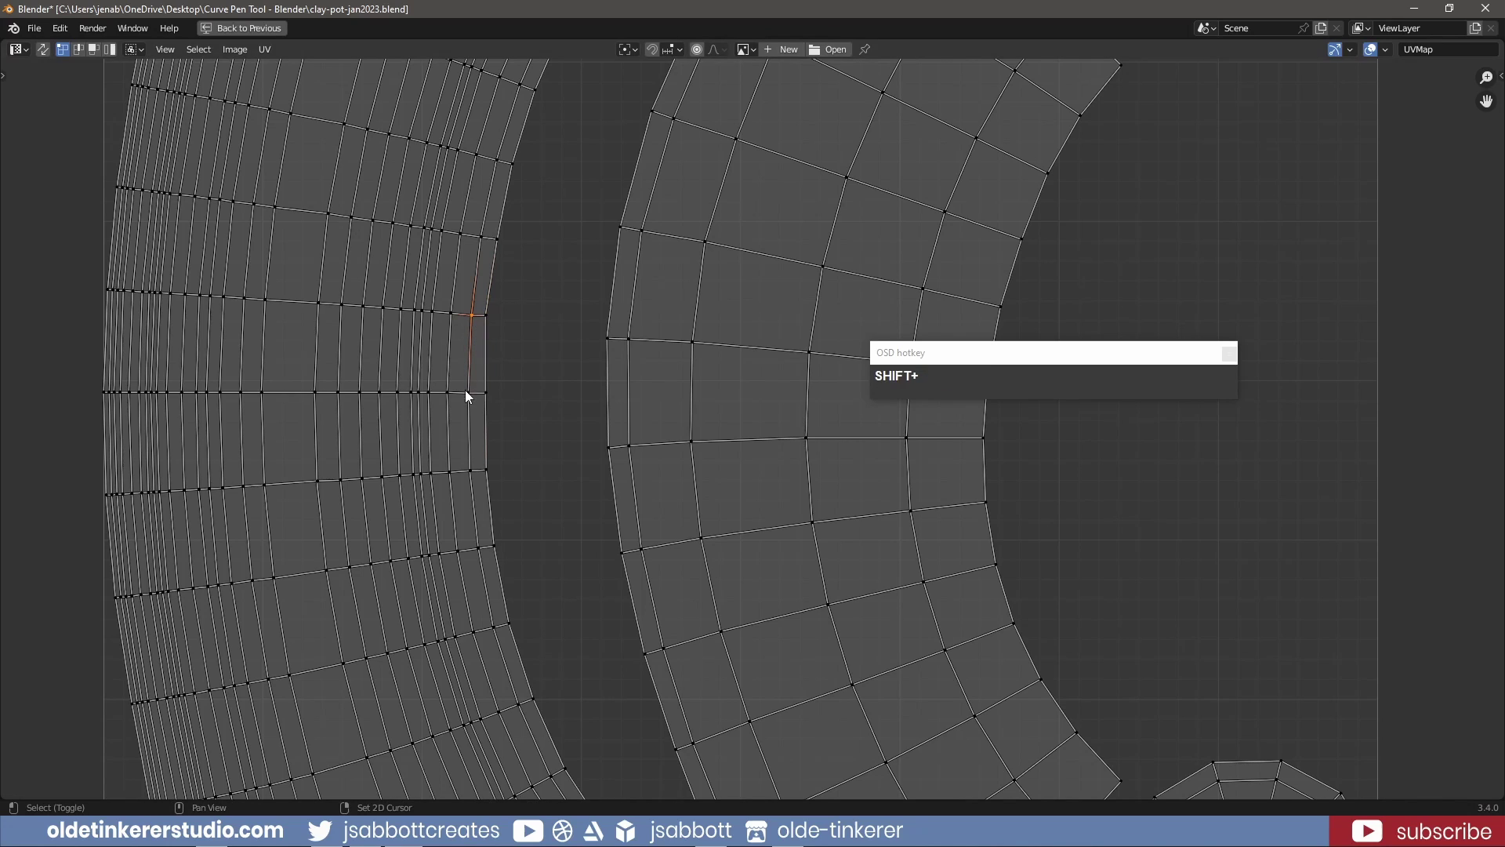
left_click(471, 392)
key("shift+s")
key("KP_0")
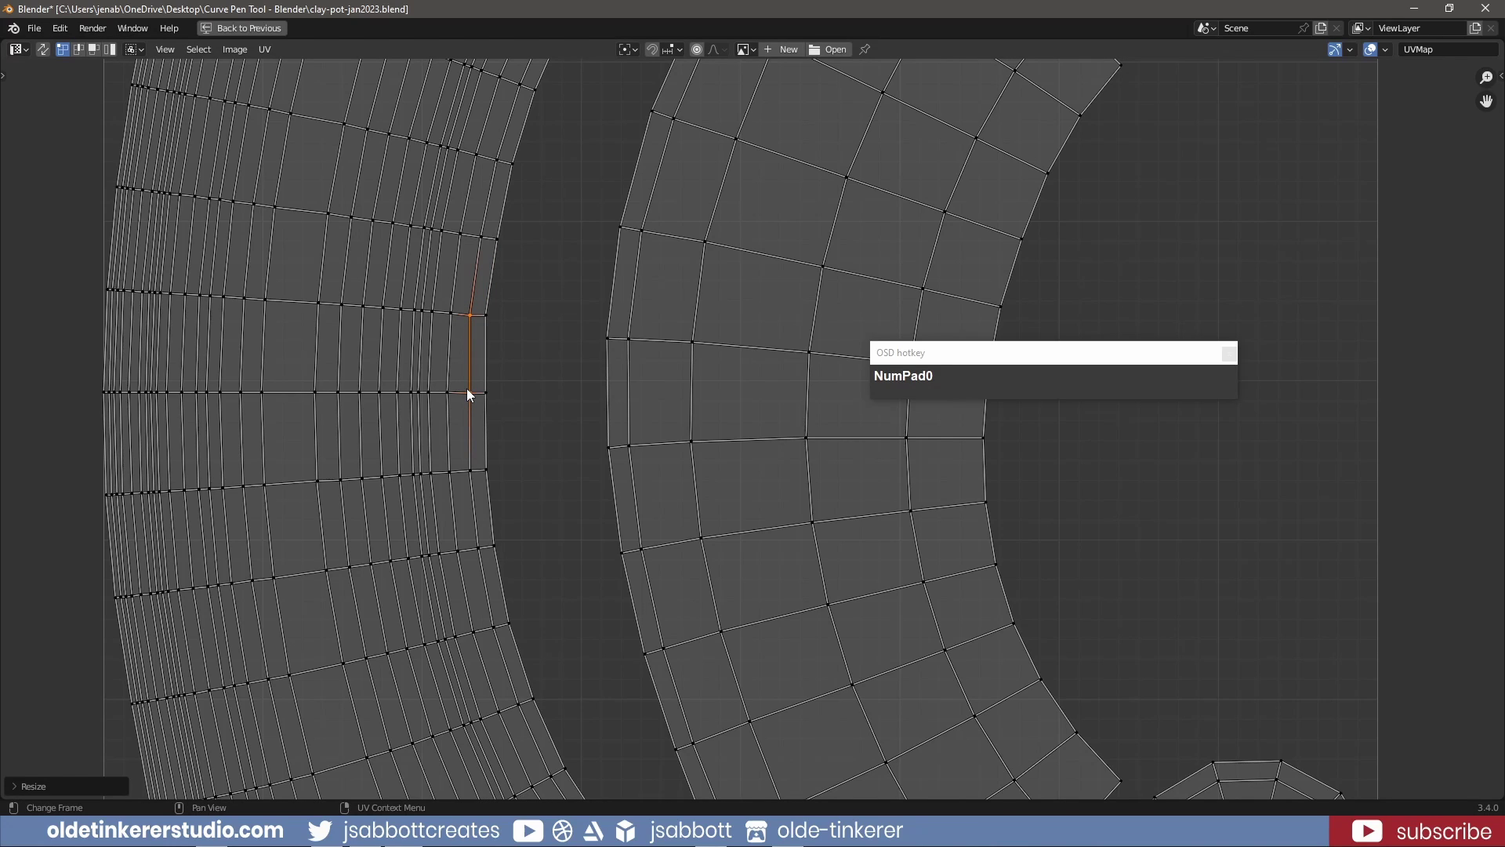
Select the whole strip island from the squared face and unwrap it with Follow Active Quads
key("3")
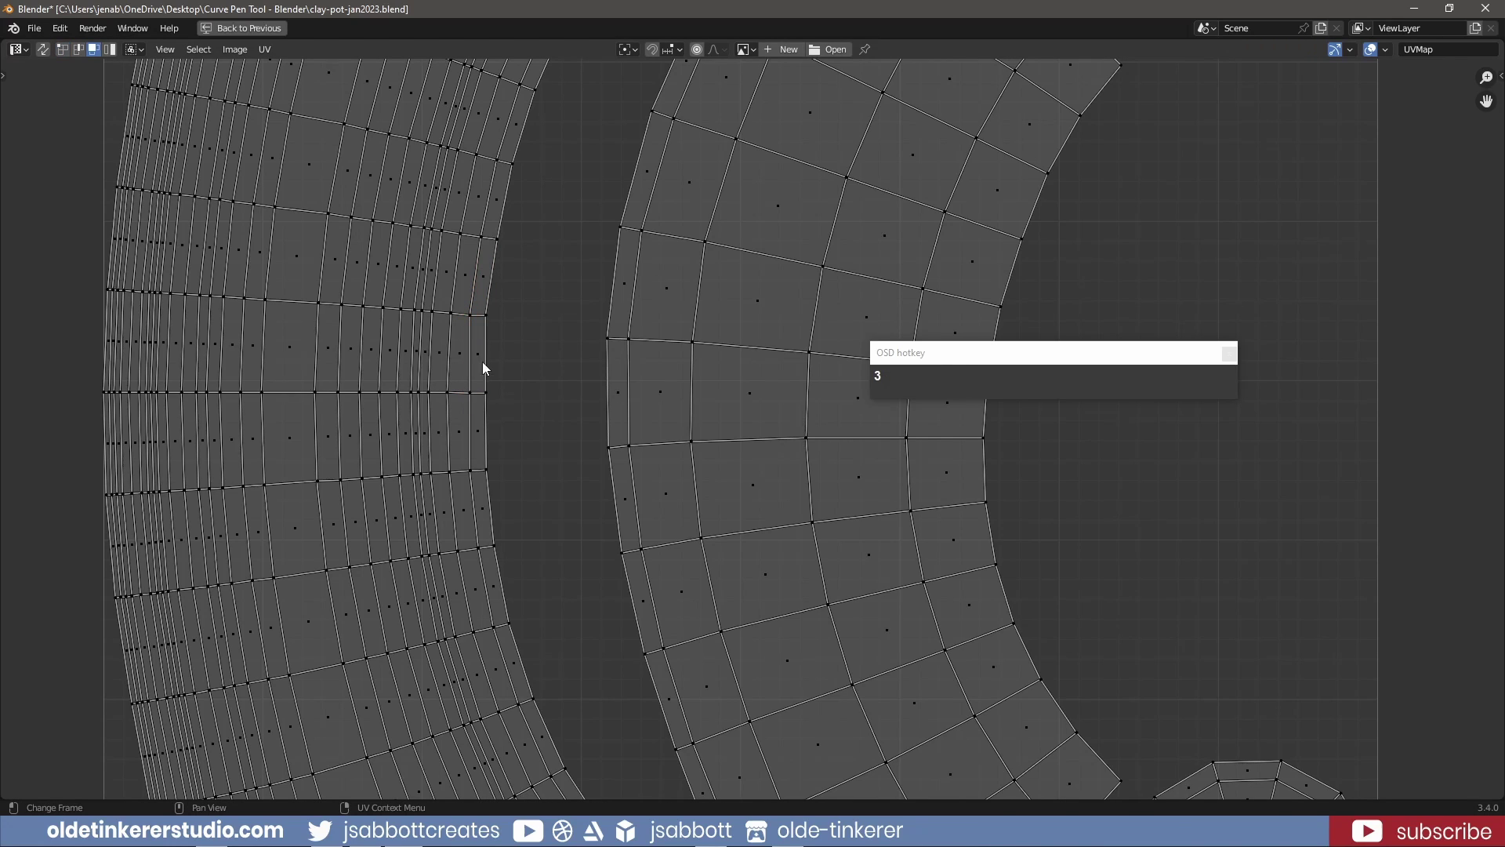
left_click_drag(481, 369, 481, 364)
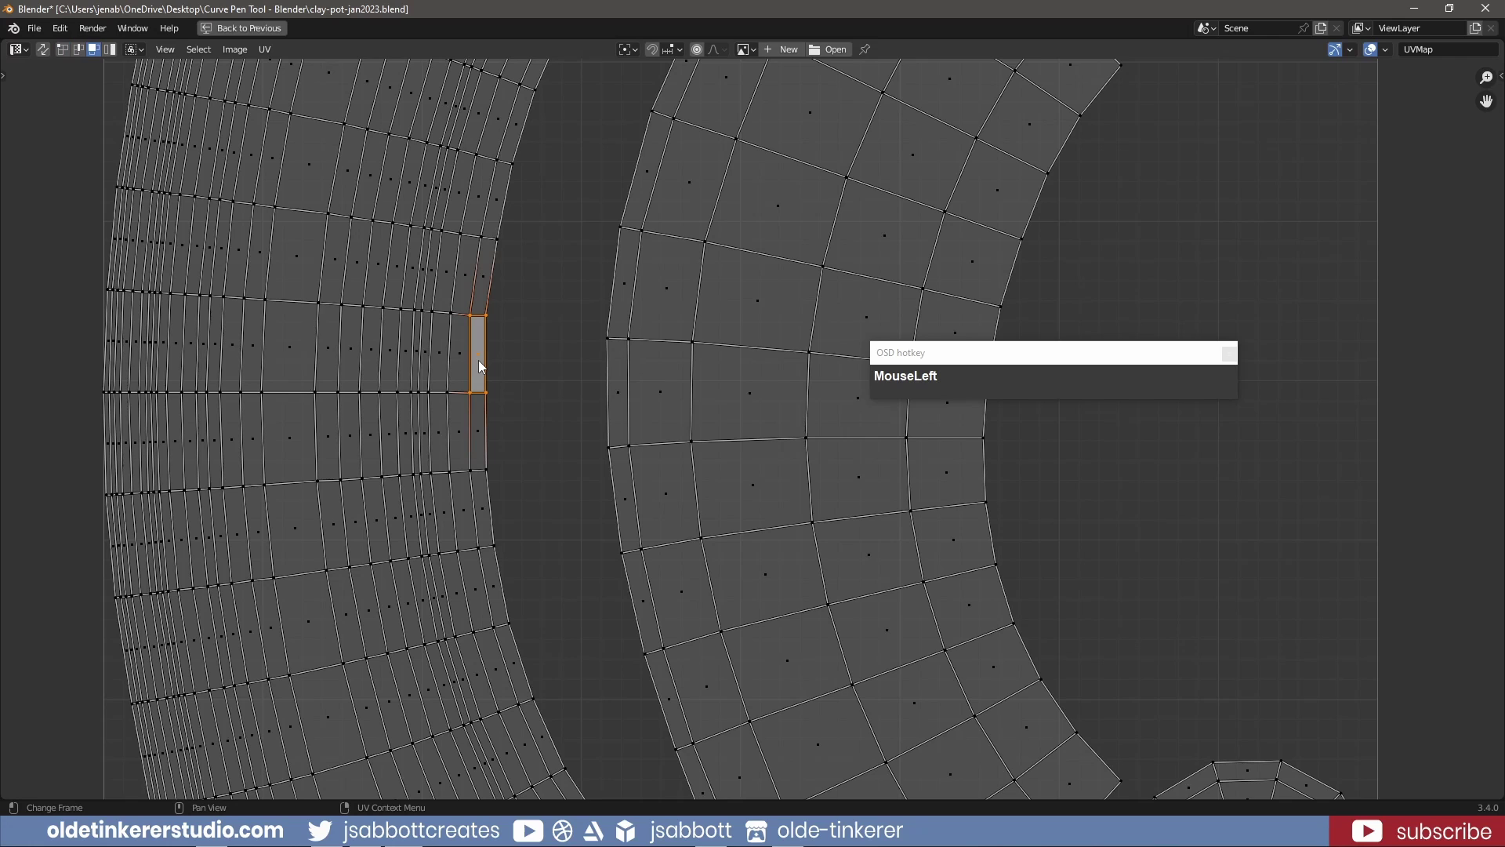
key("l")
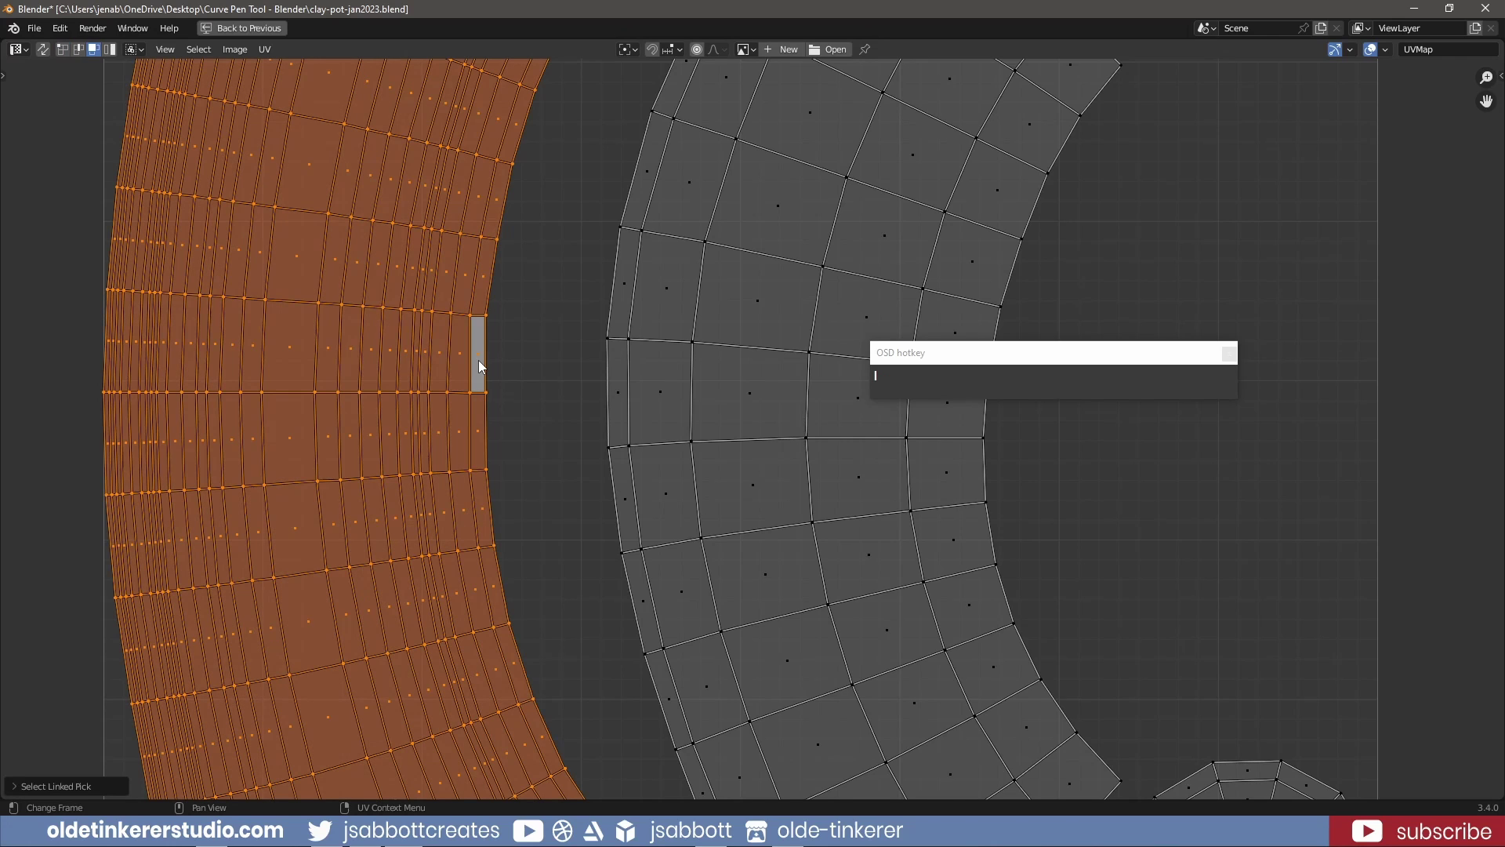
right_click(481, 364)
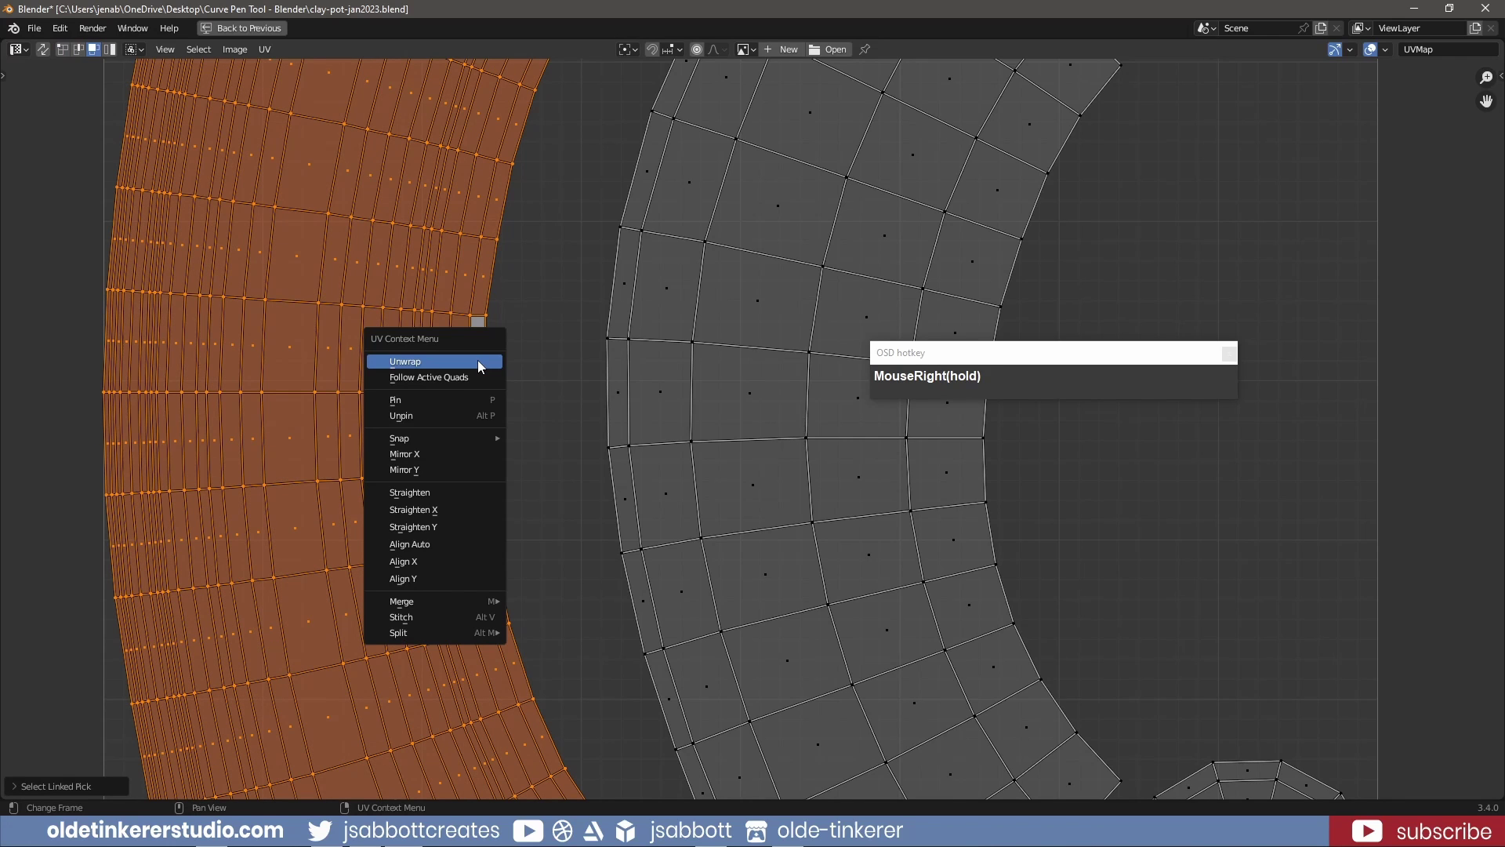
left_click(476, 377)
scroll("down", 3)
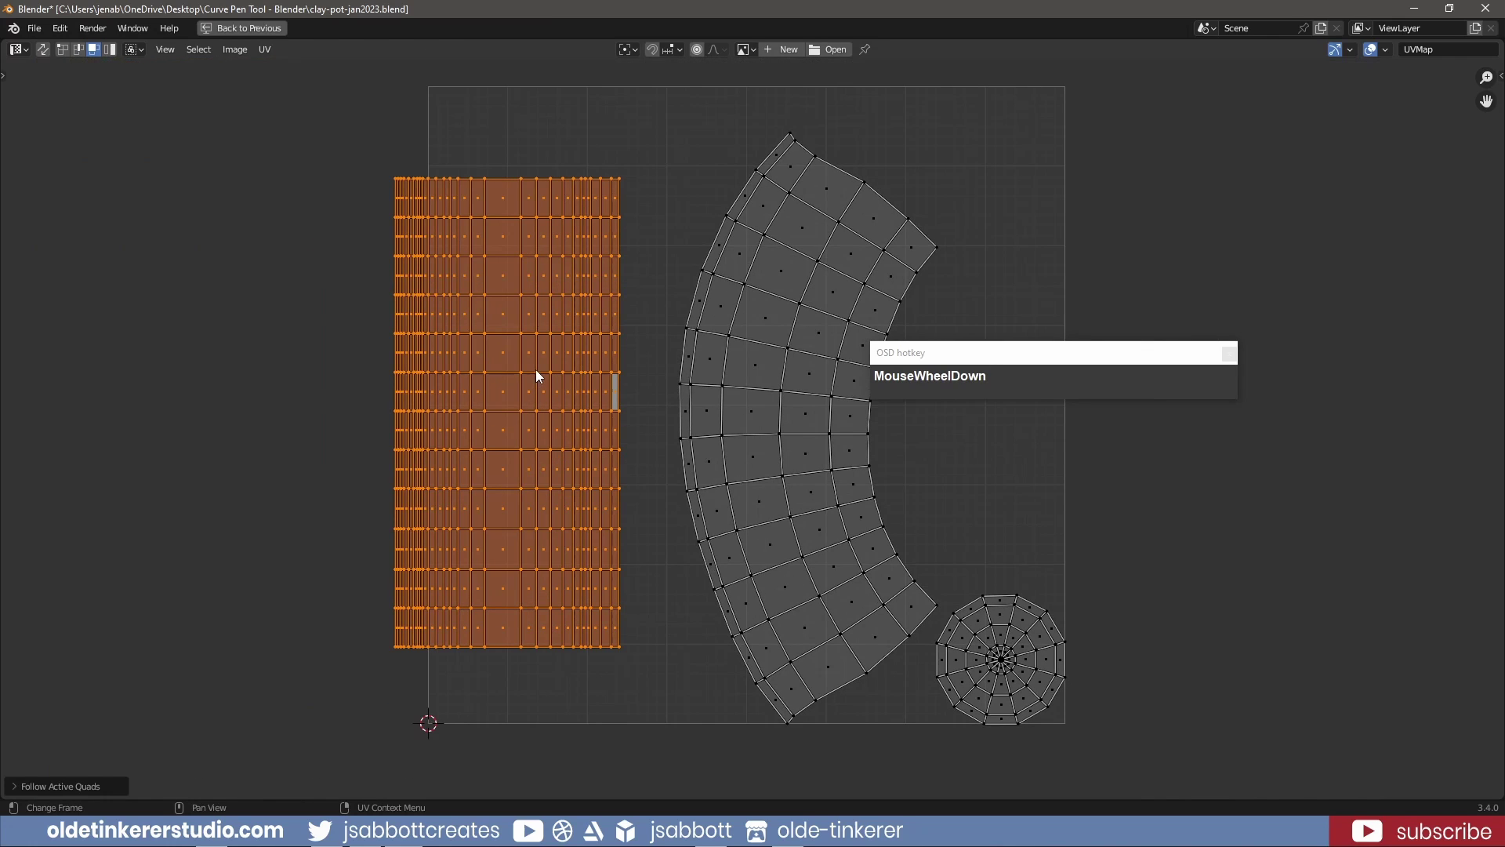
Move the straightened rectangular island to the top left and pan toward the second island
key("g")
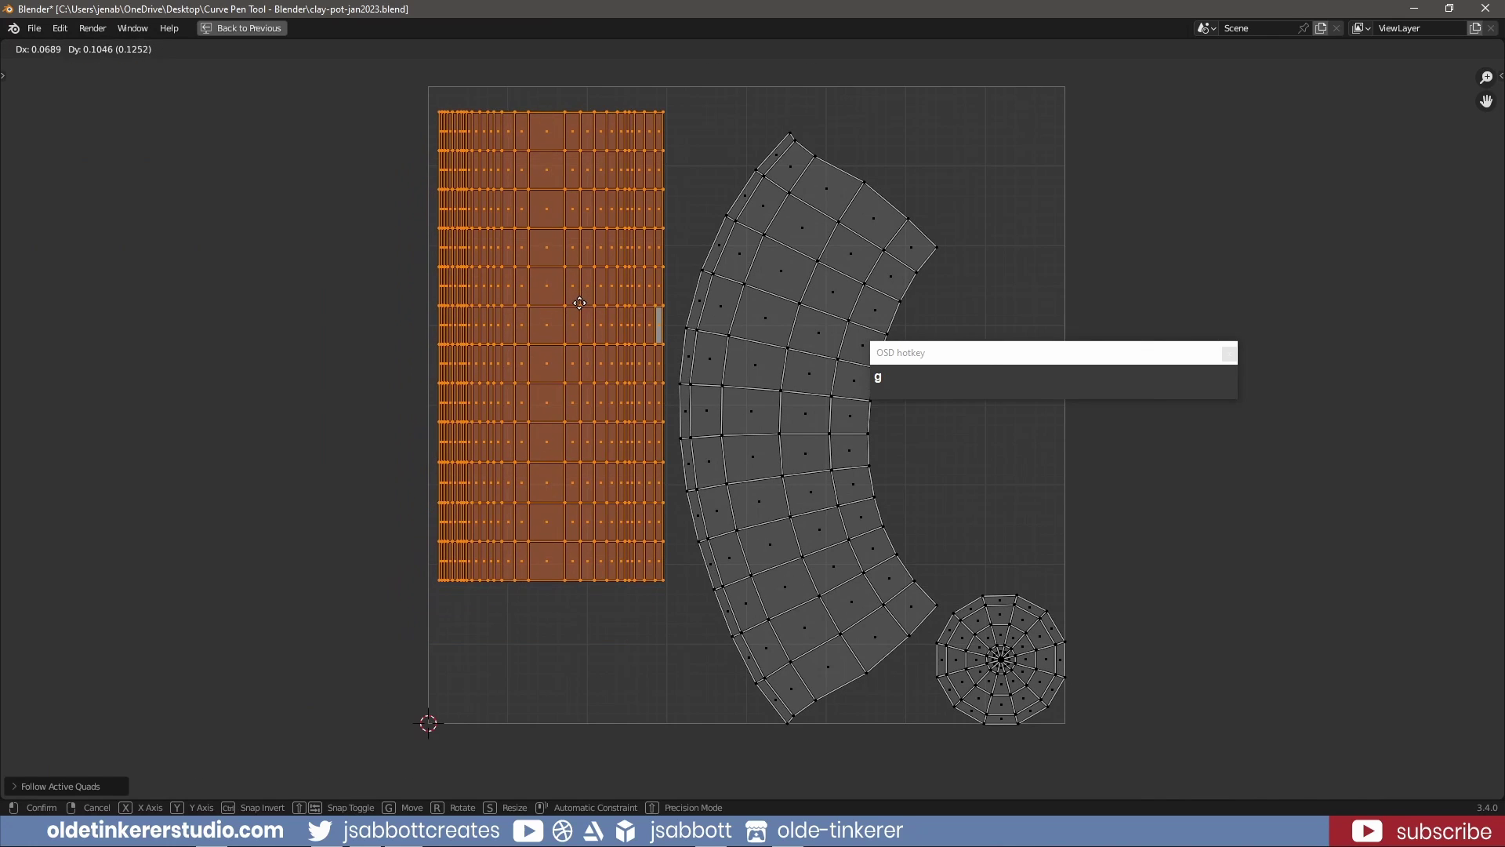
left_click(584, 294)
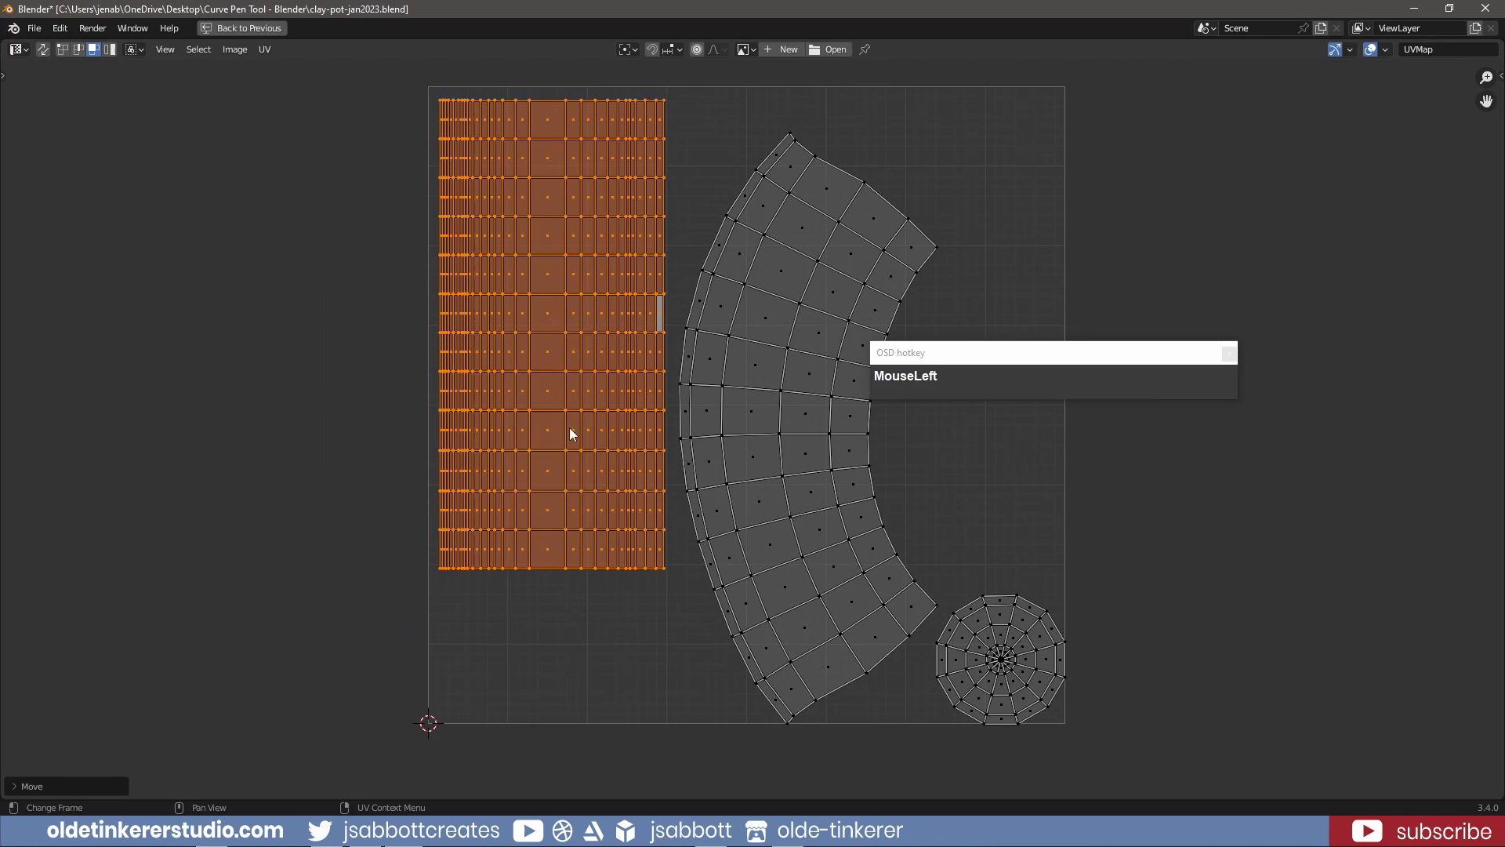
middle_click(630, 451)
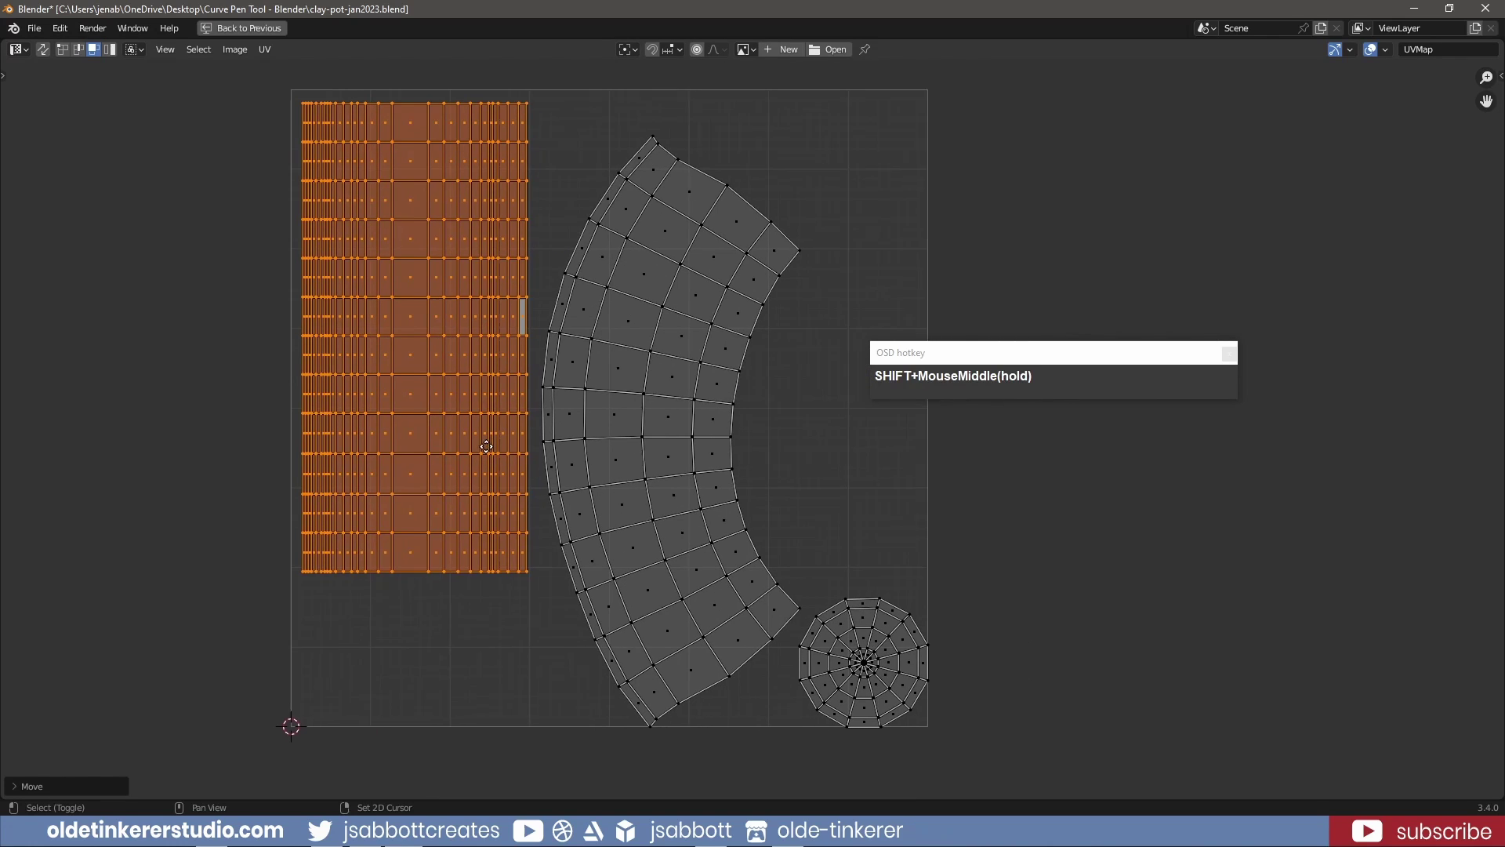
scroll("down", 3)
key("1")
scroll("up", 3)
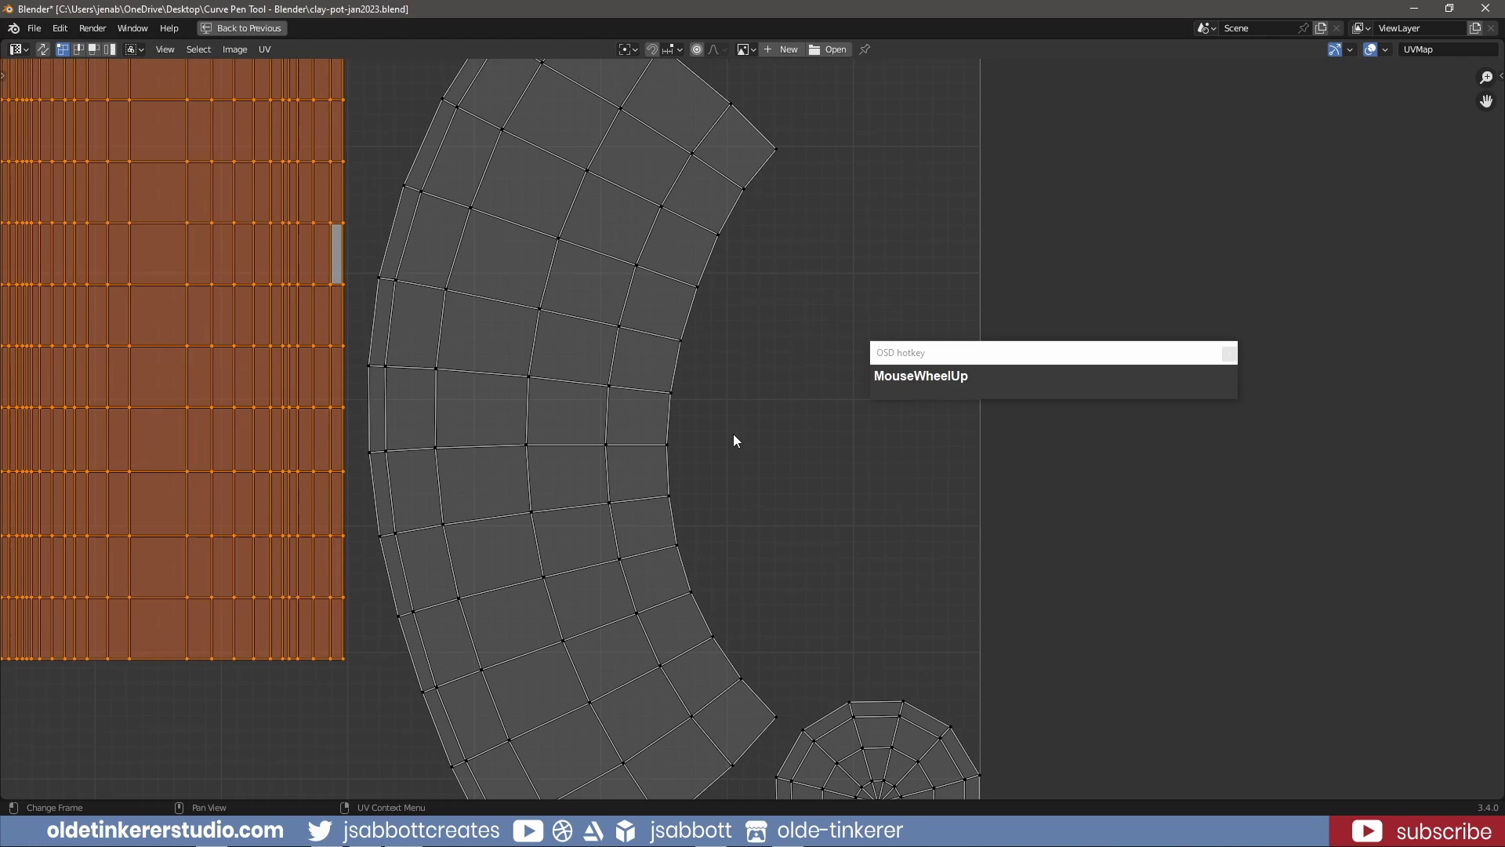
Flatten an inner-border edge of the second UV island into a straight vertical line by scaling it to 0
left_click(612, 387)
key("shift+s")
key("KP_0")
left_click(601, 443)
key("s")
key("y")
key("KP_0")
left_click(692, 454)
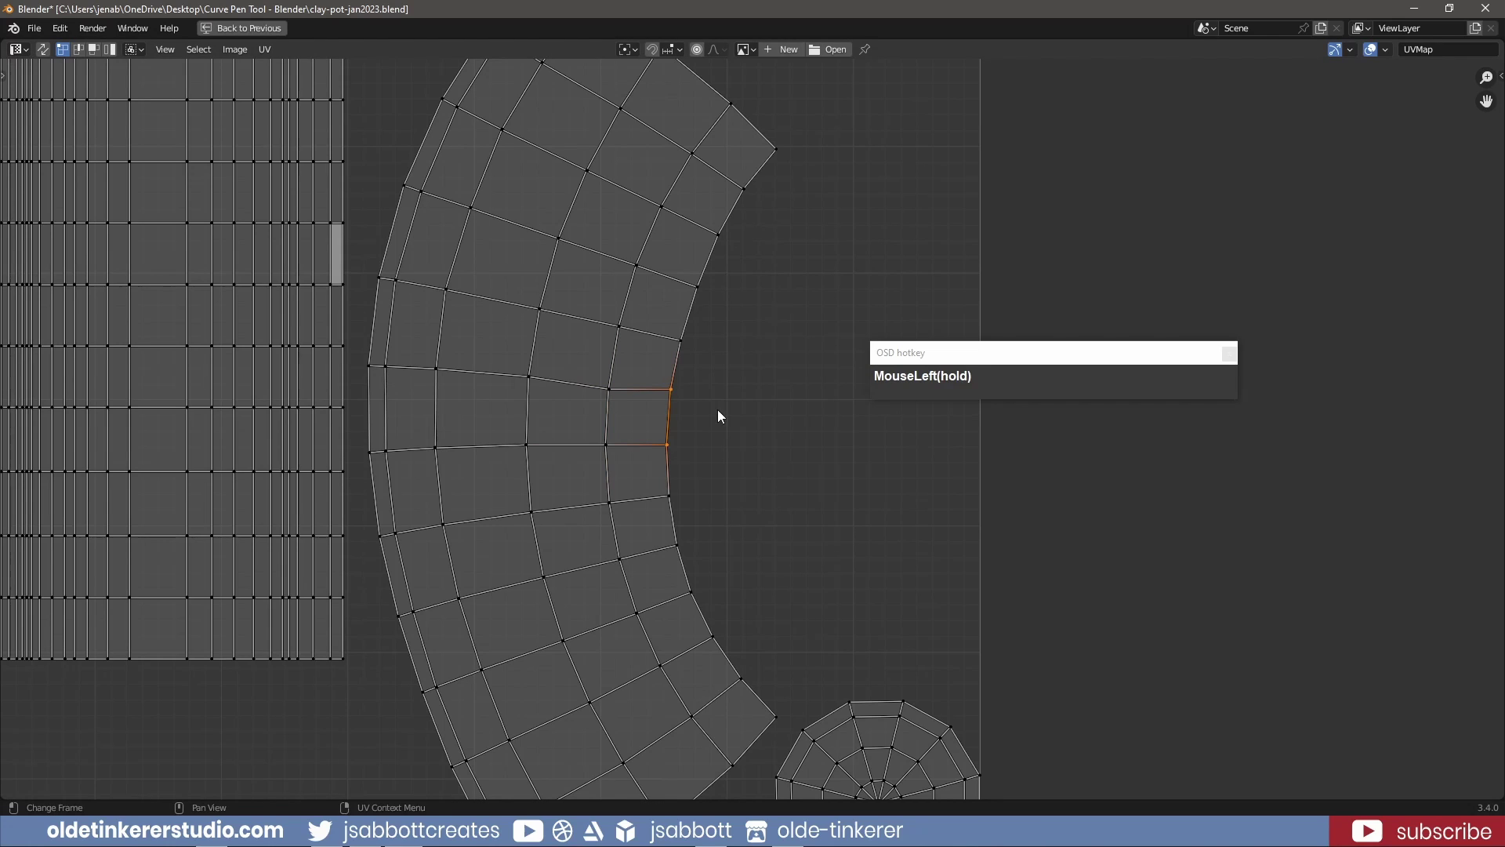
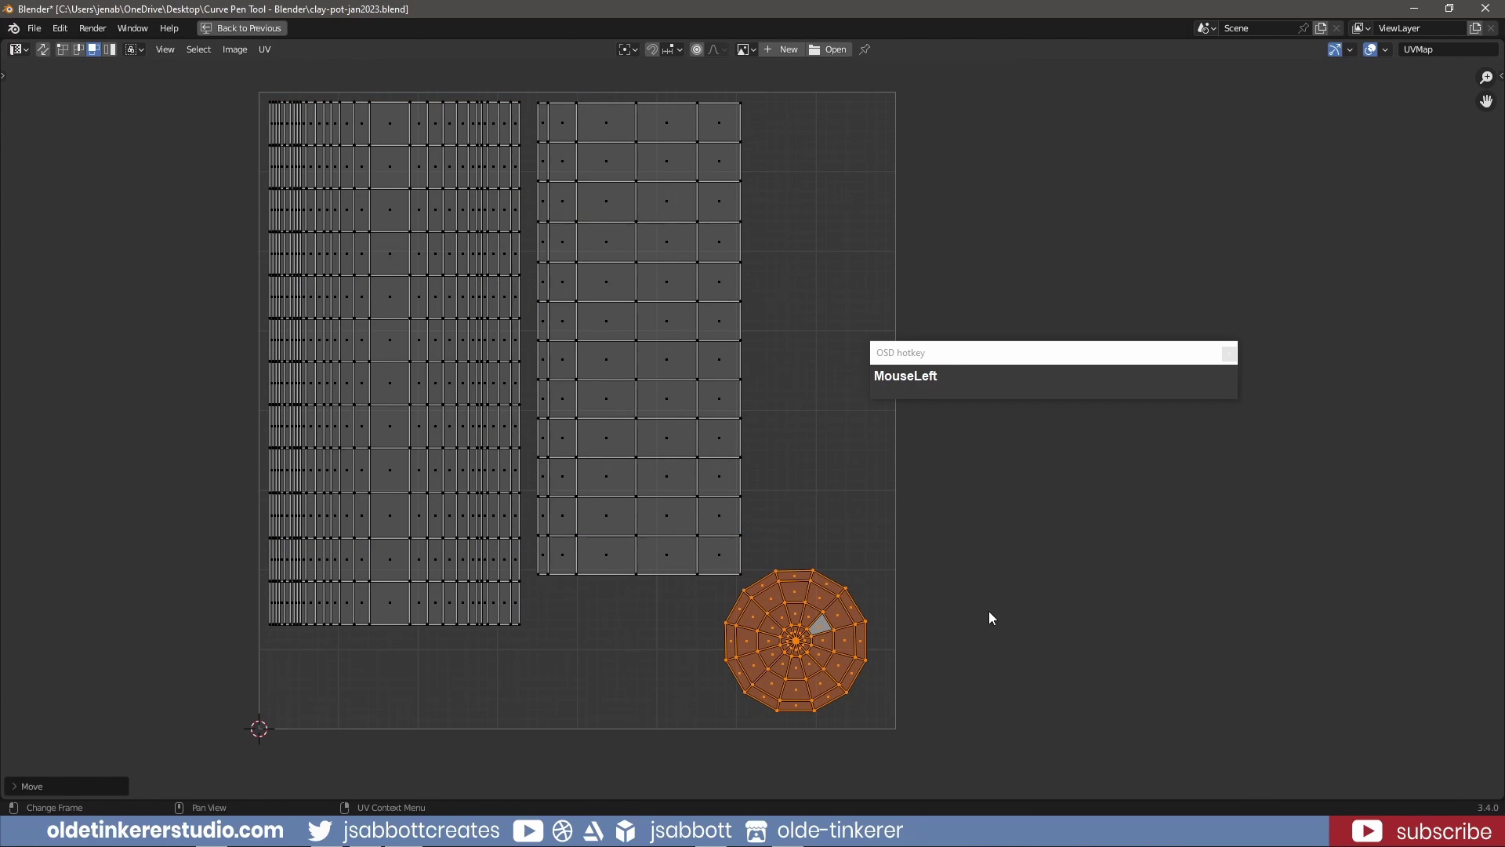
Return to the Layout workspace with the UV layout in view and leave Edit Mode
key("ctrl+space")
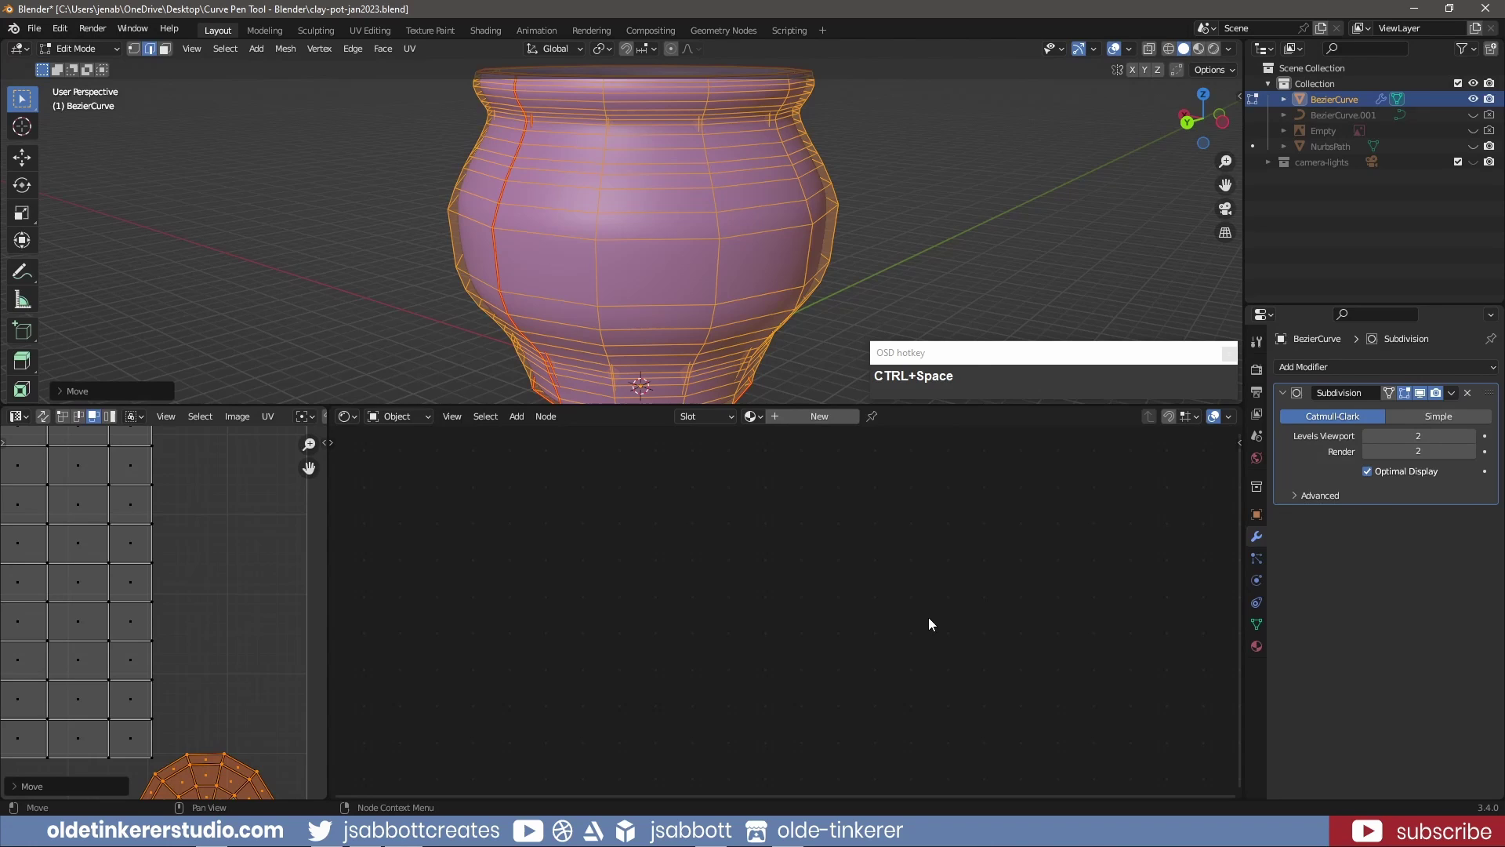
scroll("down", 3)
left_click_drag(210, 548, 290, 573)
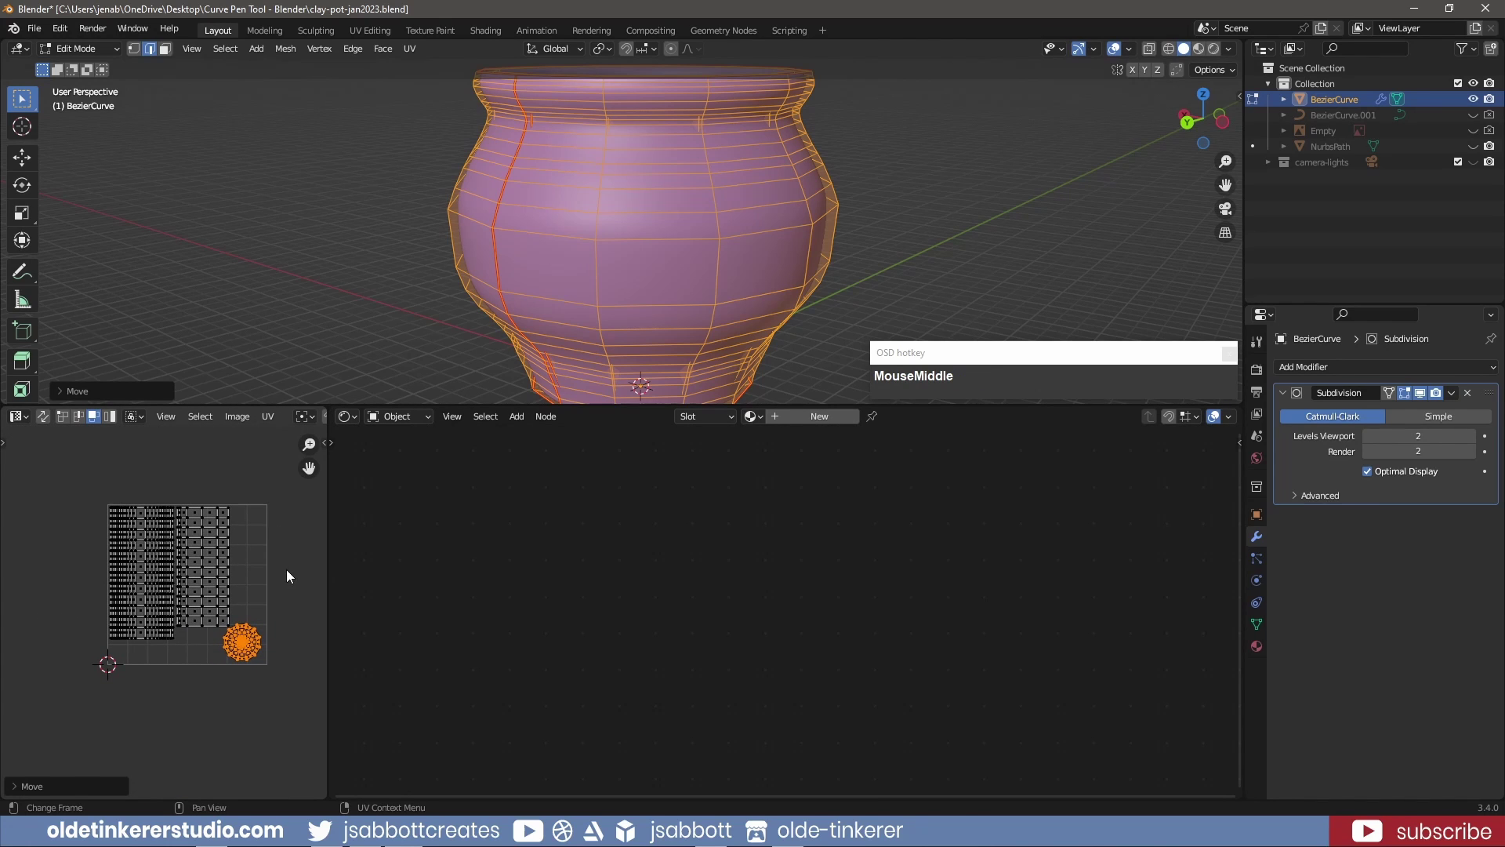
scroll("up", 3)
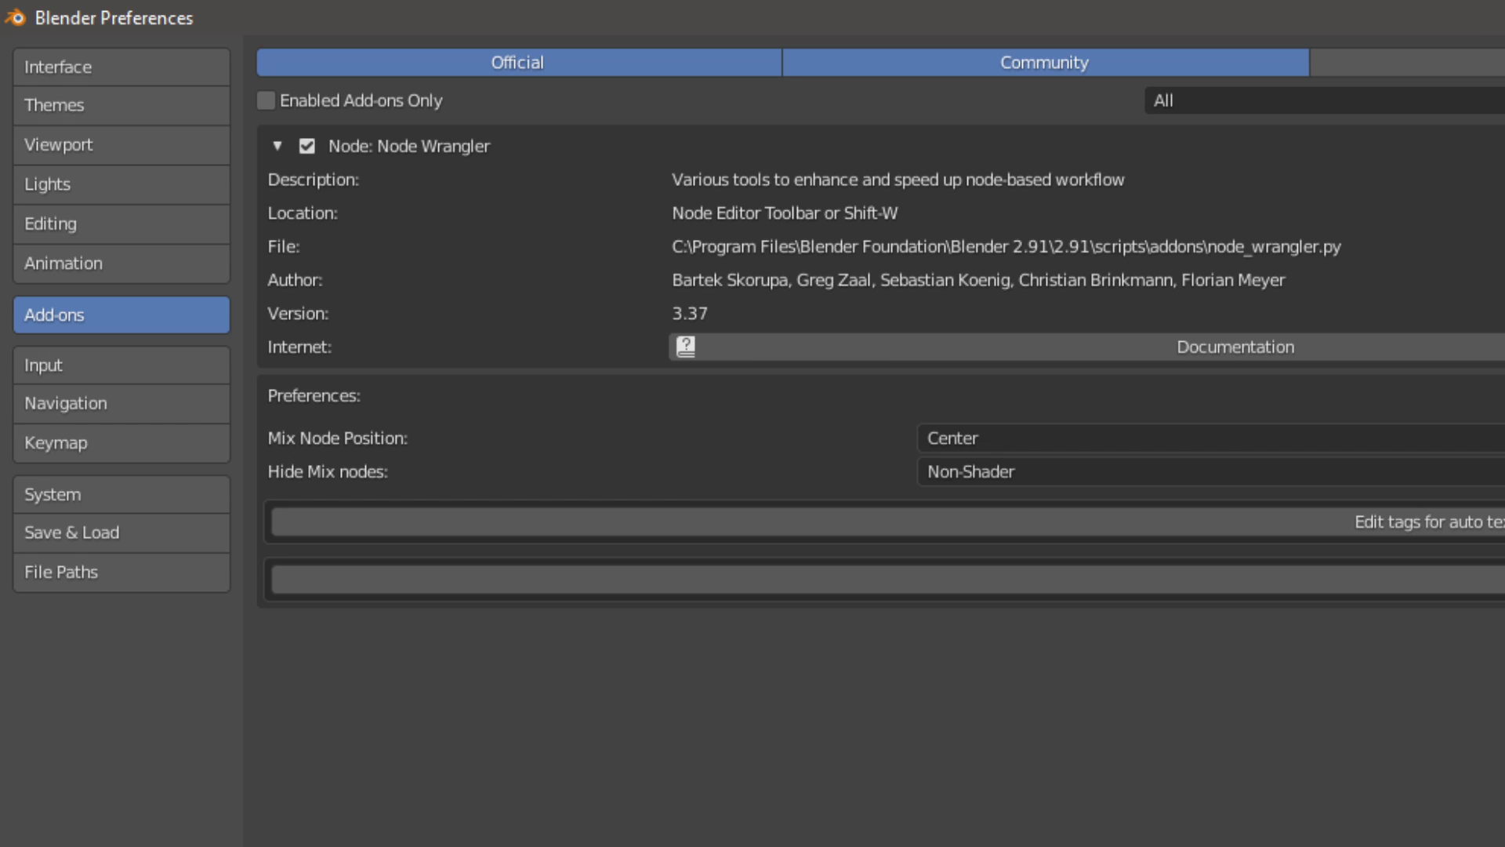
key("Tab")
Switch the viewport shading to Material Preview and frame the pot
key("z")
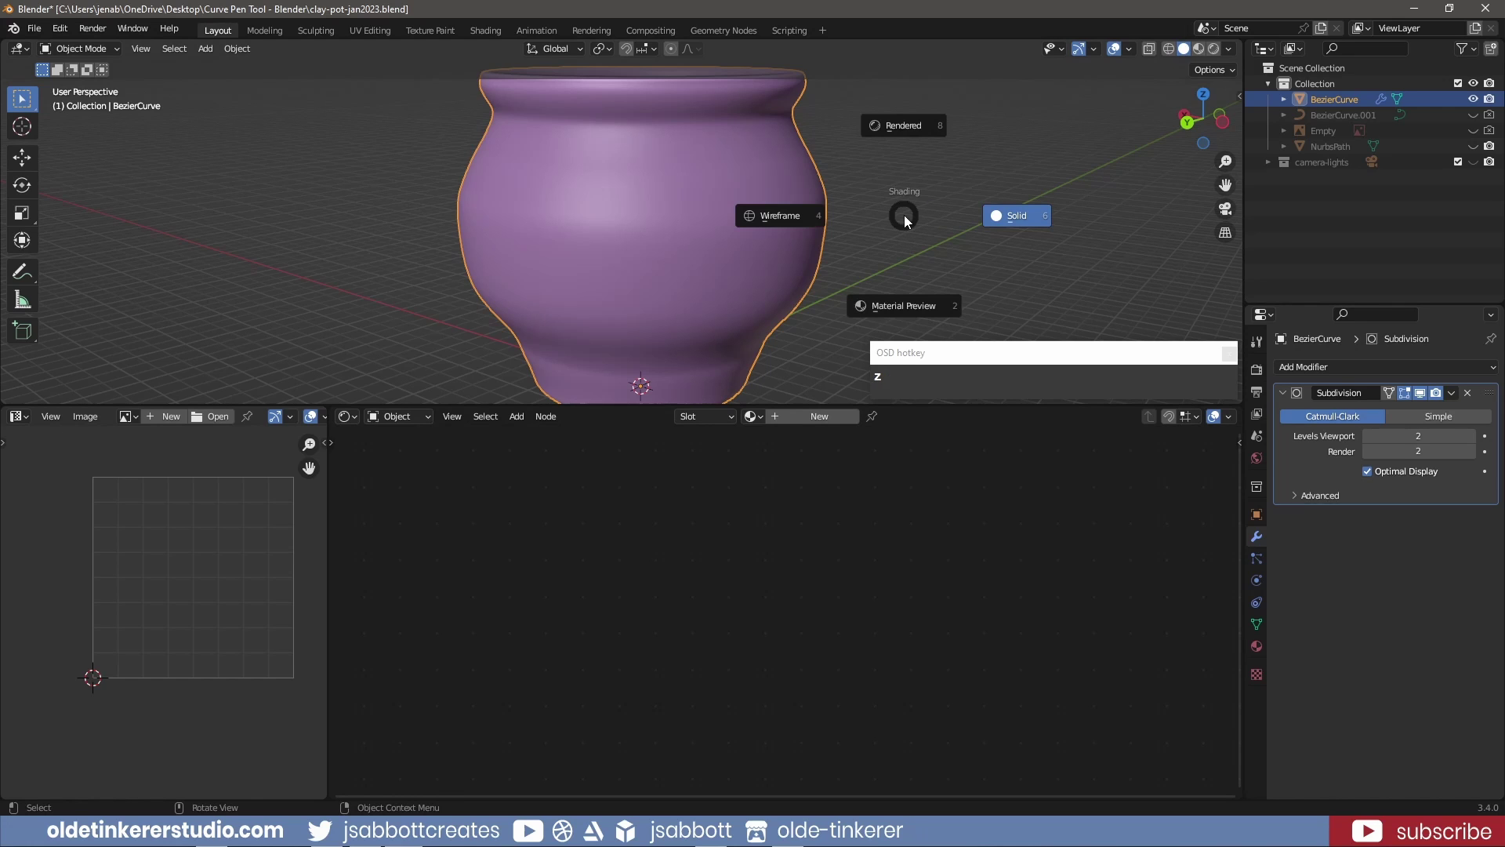
left_click(904, 312)
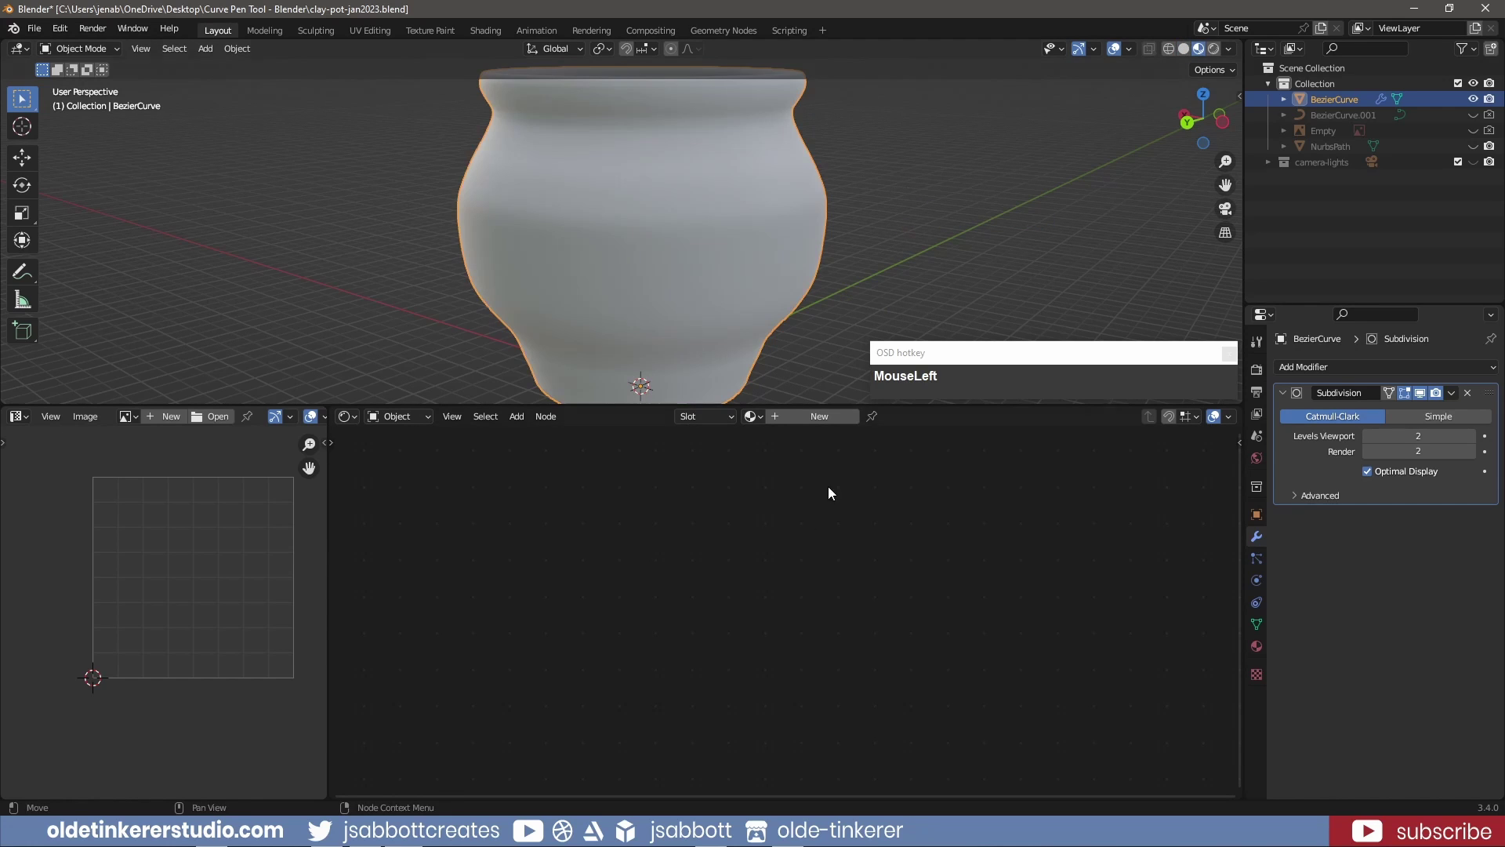
scroll("down", 3)
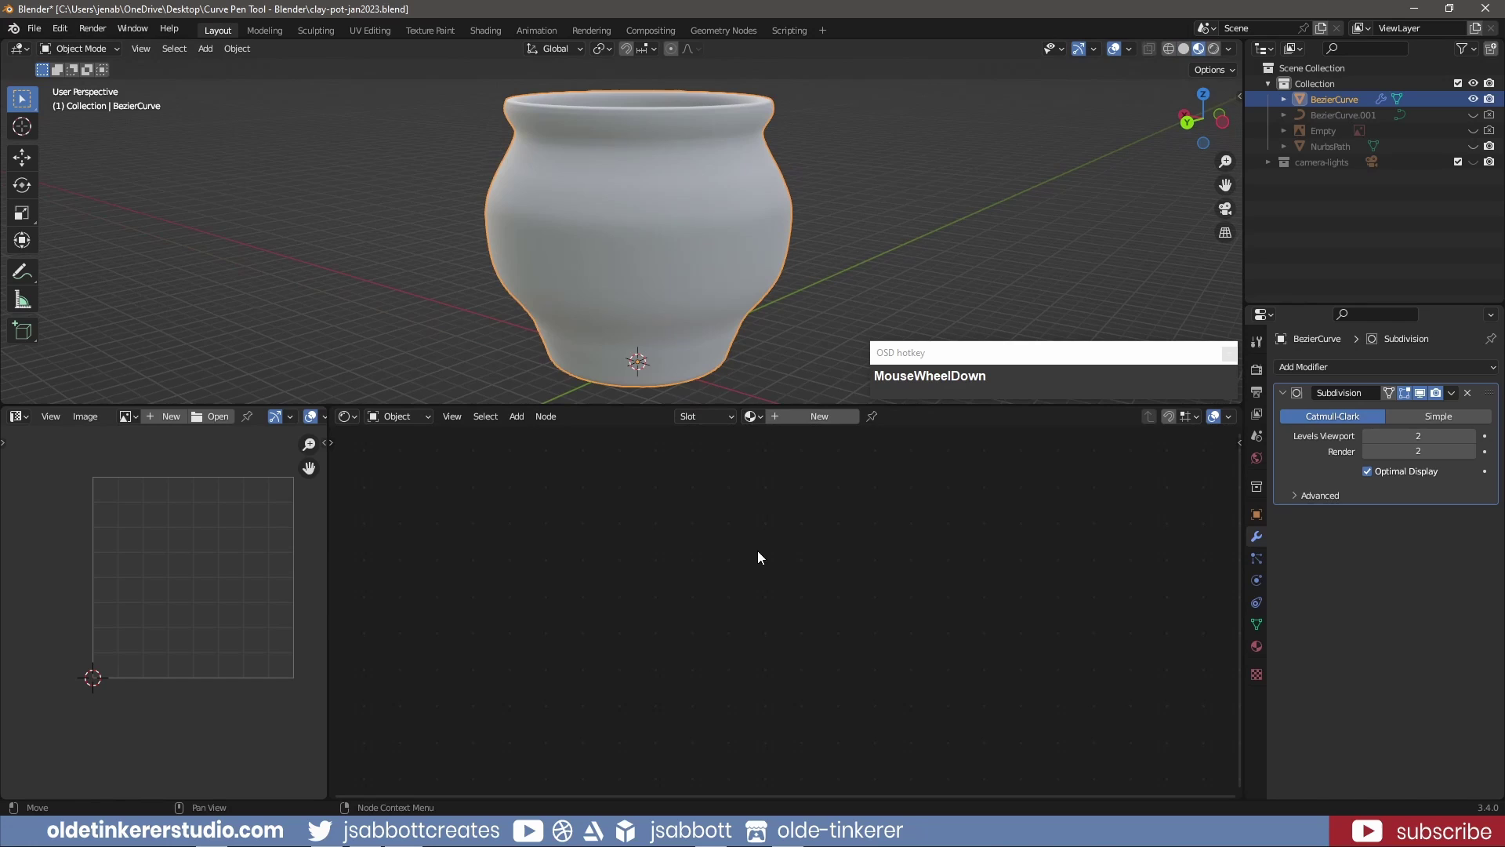
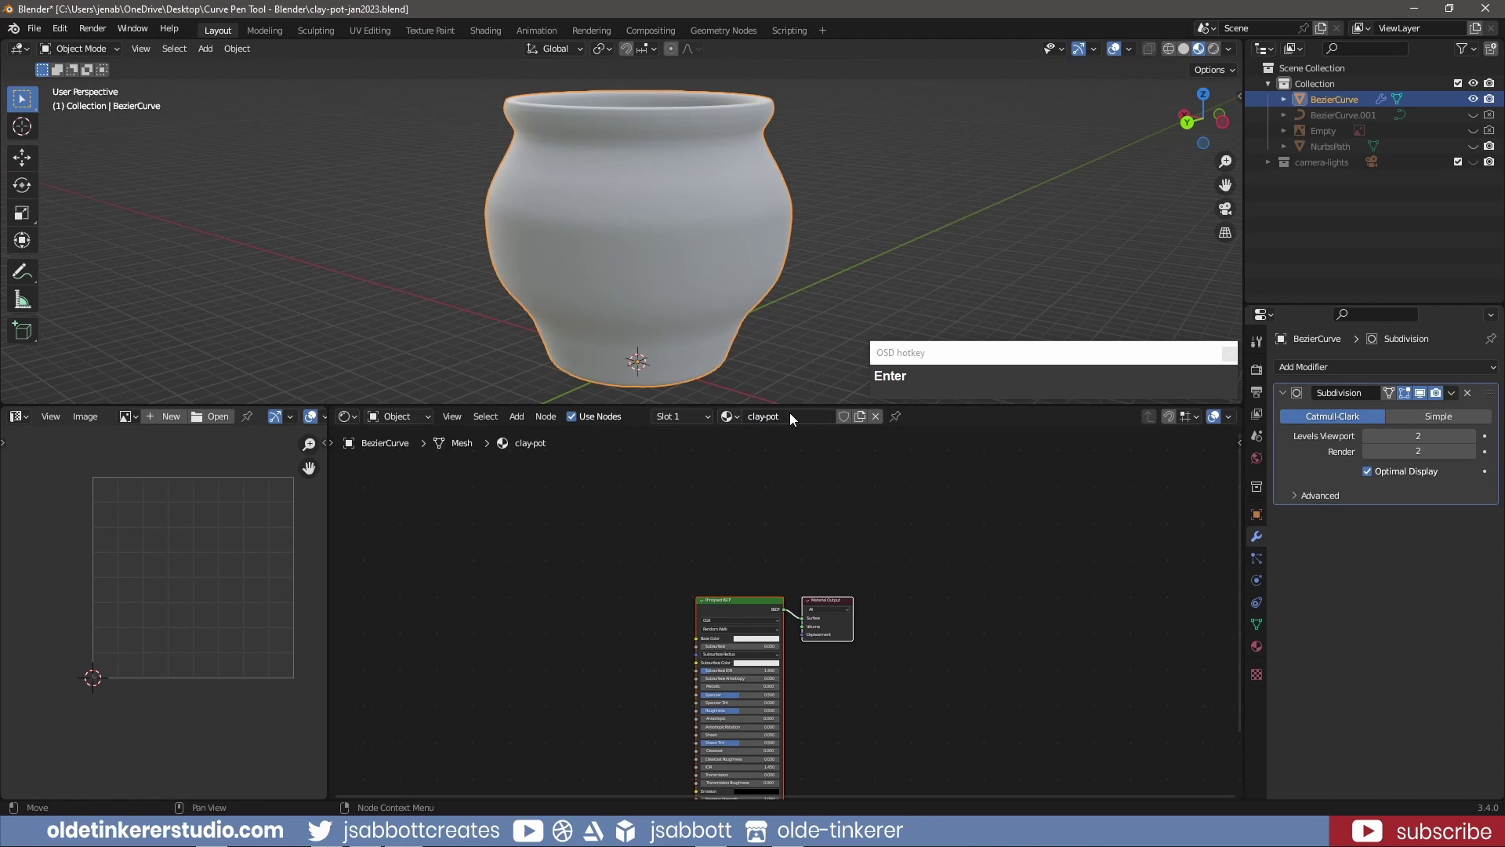
Add the Clay002 terracotta texture set to the Principled BSDF via Node Wrangler's Ctrl+Shift+T
scroll("up", 3)
middle_click(613, 649)
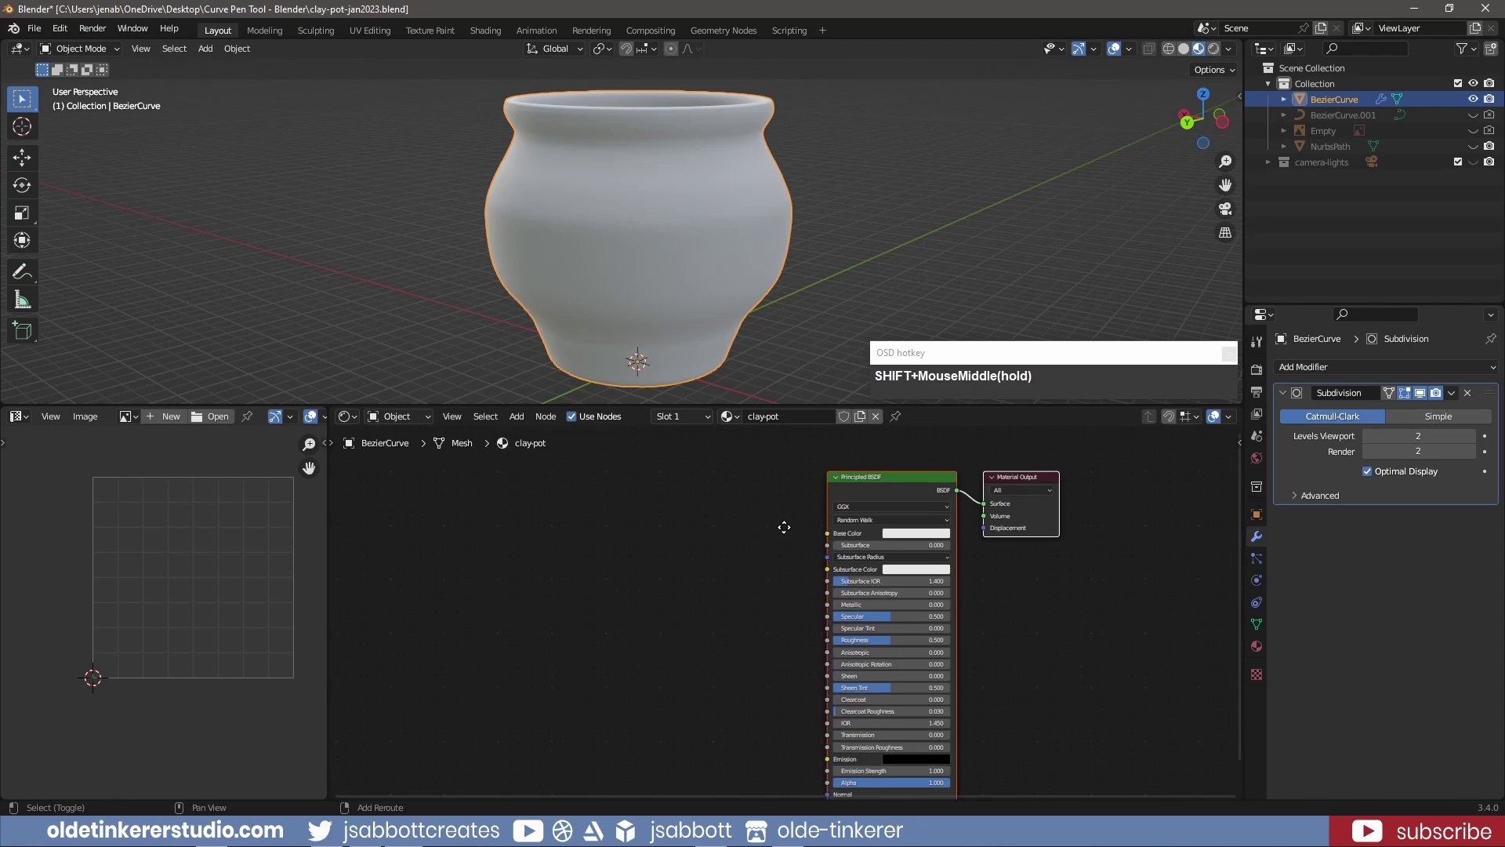
left_click_drag(738, 539, 961, 459)
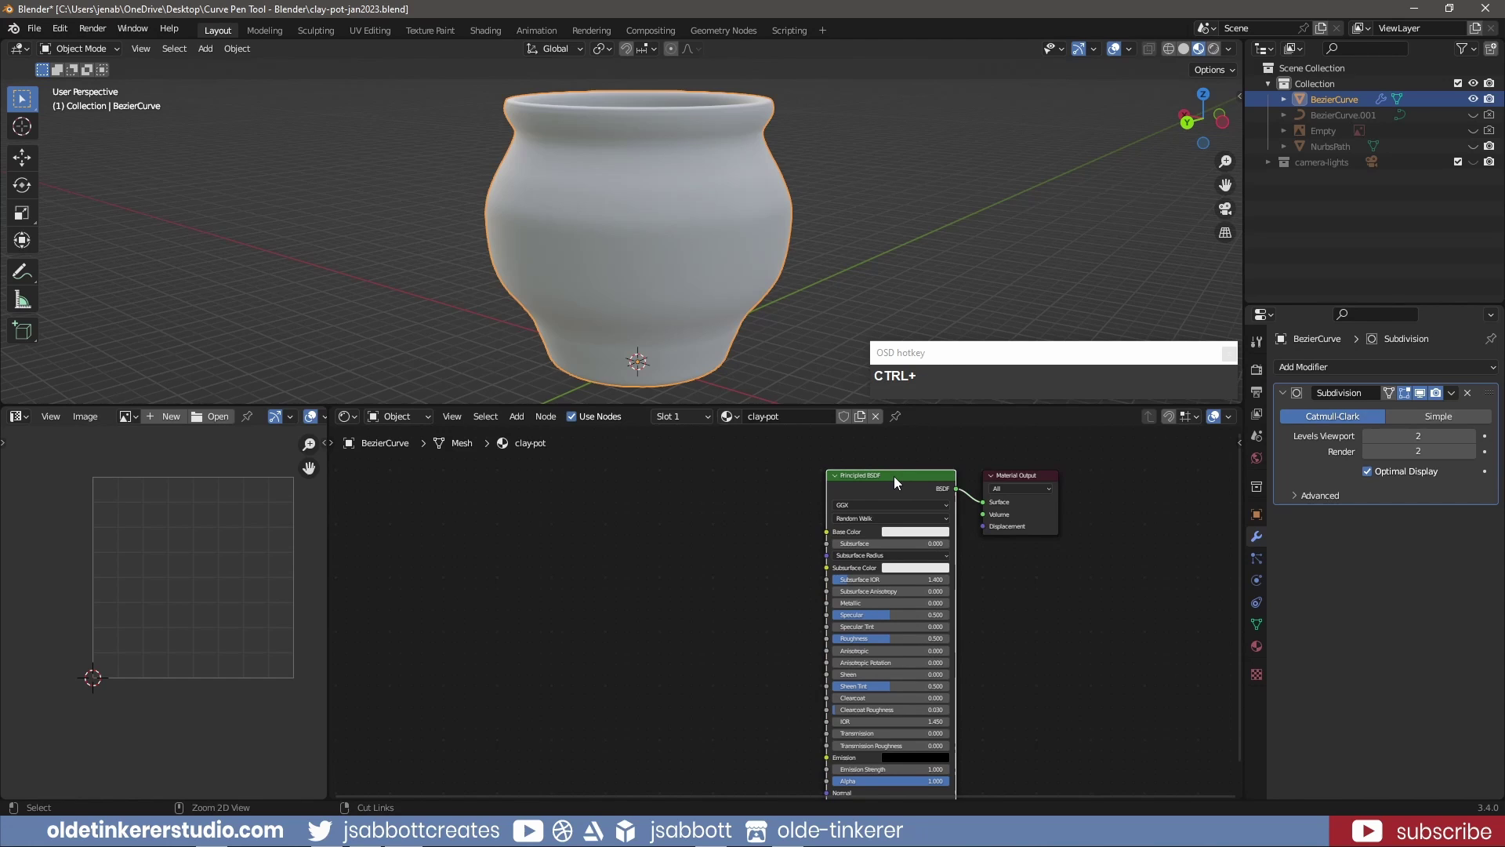
key("ctrl+shift+t")
left_click(1162, 650)
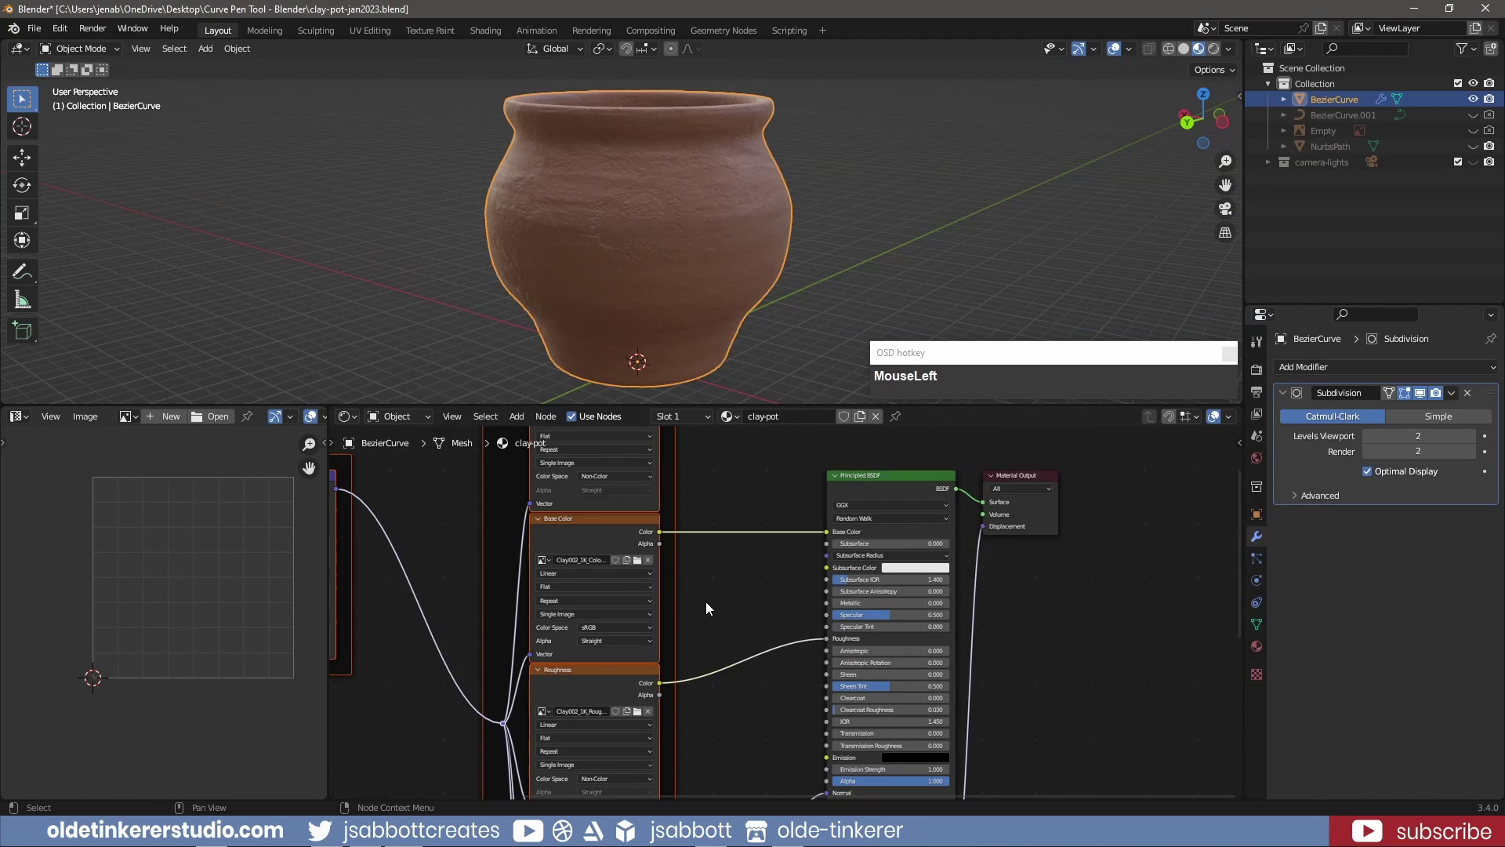
middle_click(397, 496)
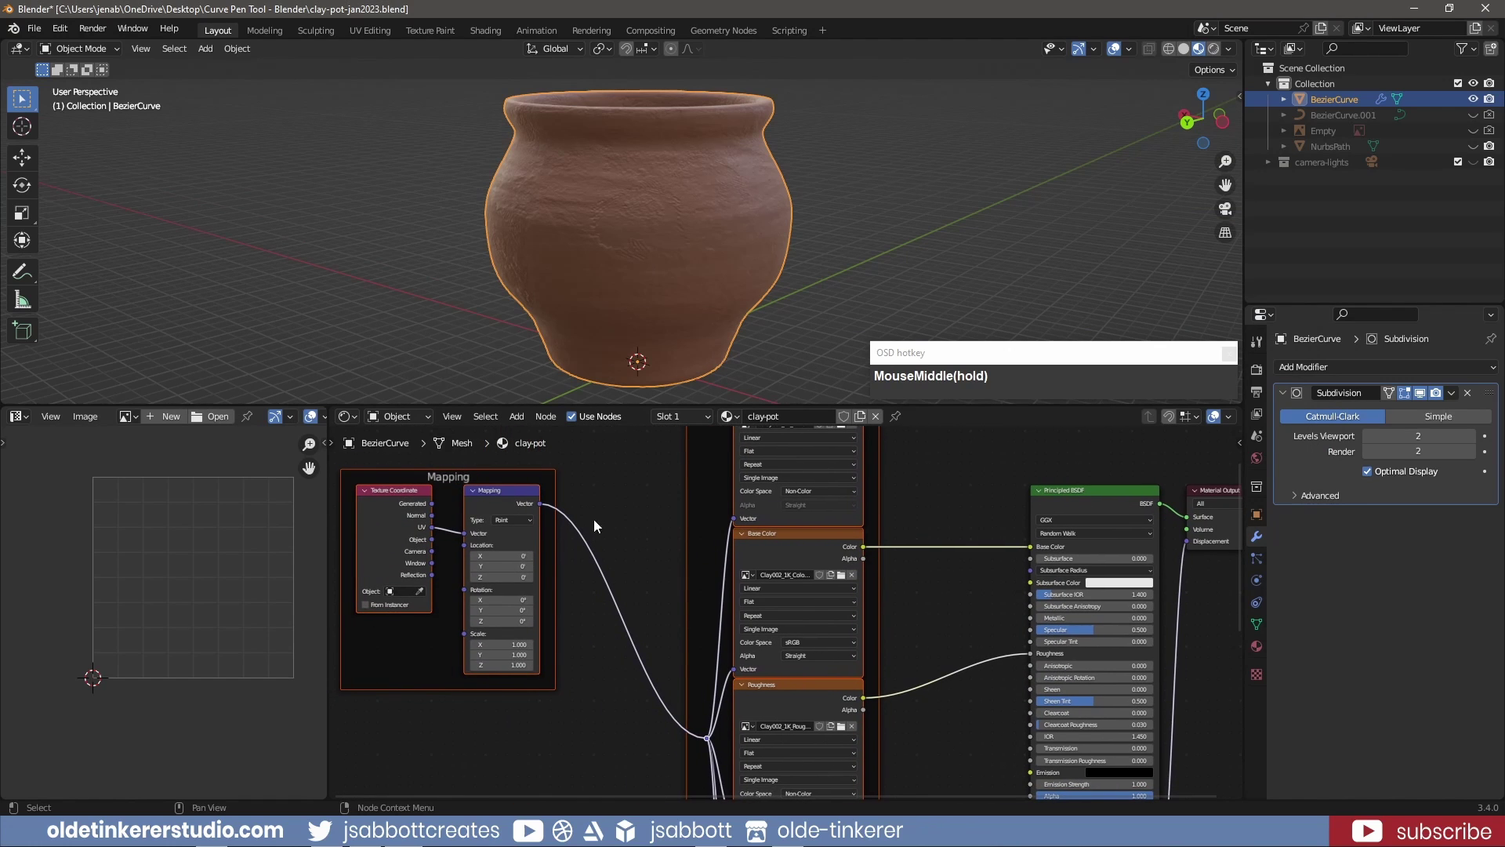